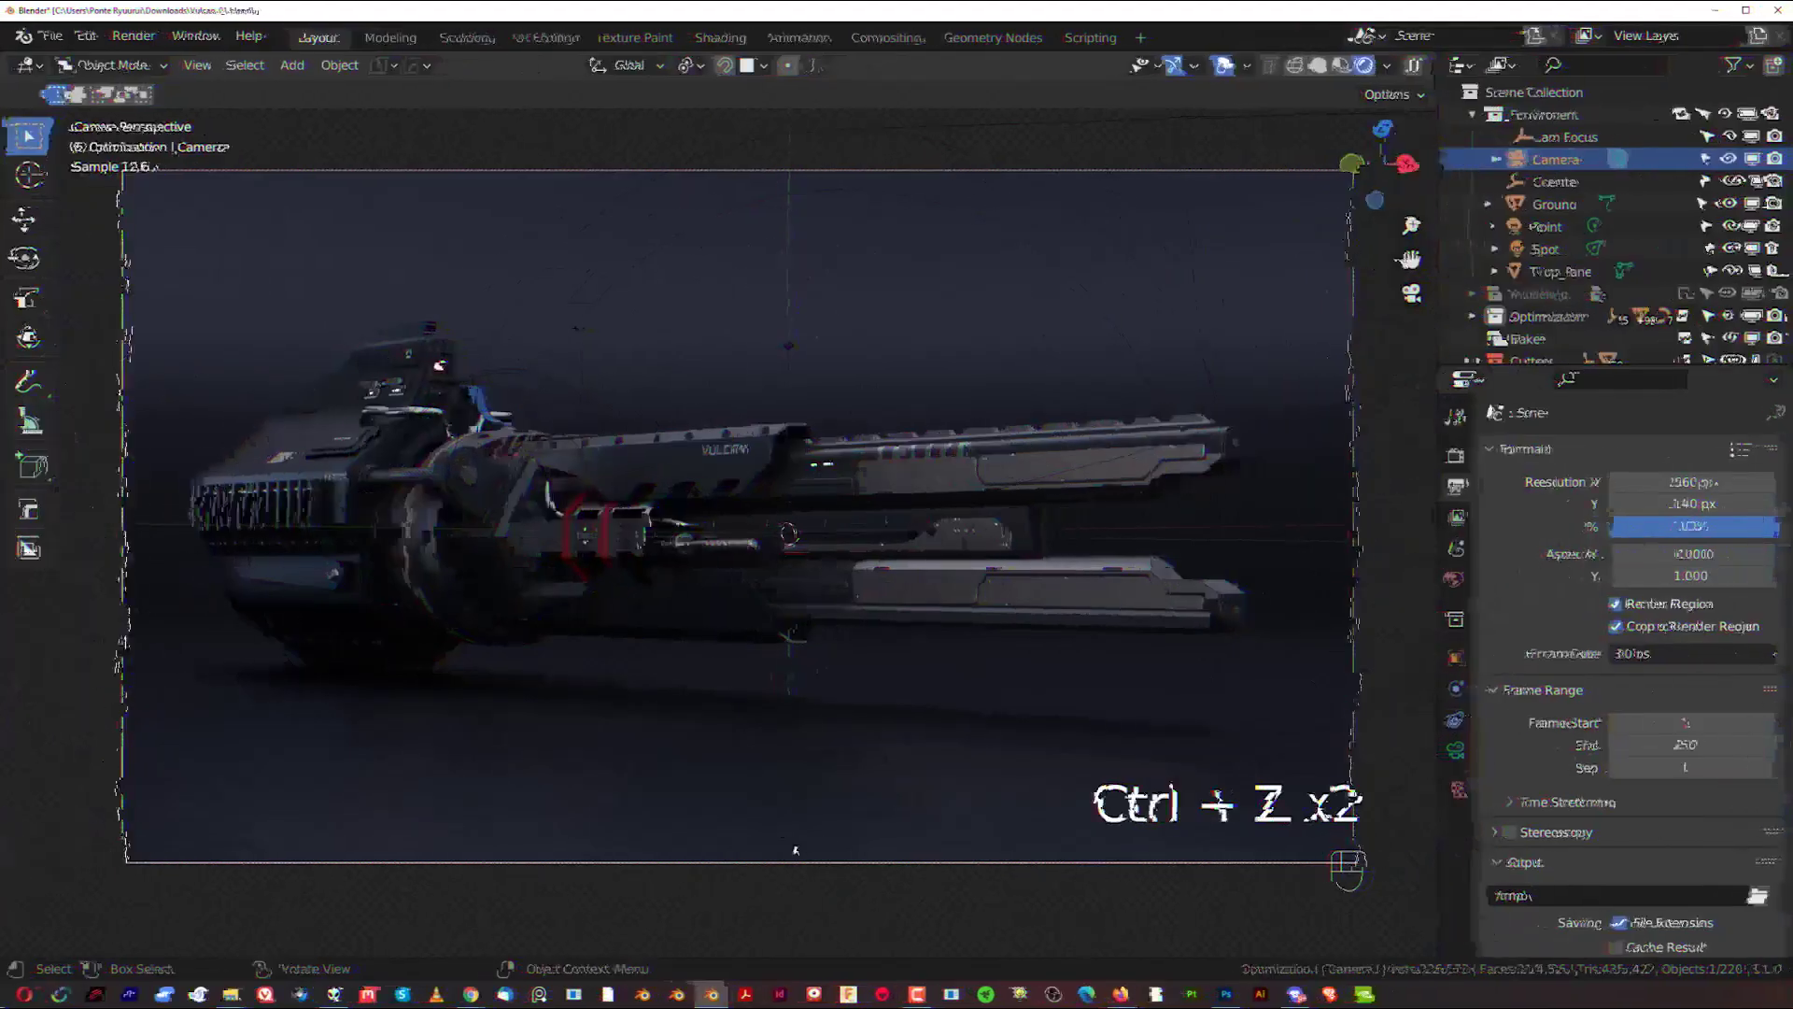
Step: Move the Ground plane down about 0.16 m along Z beneath the Vulcan gun
key("ctrl+z")
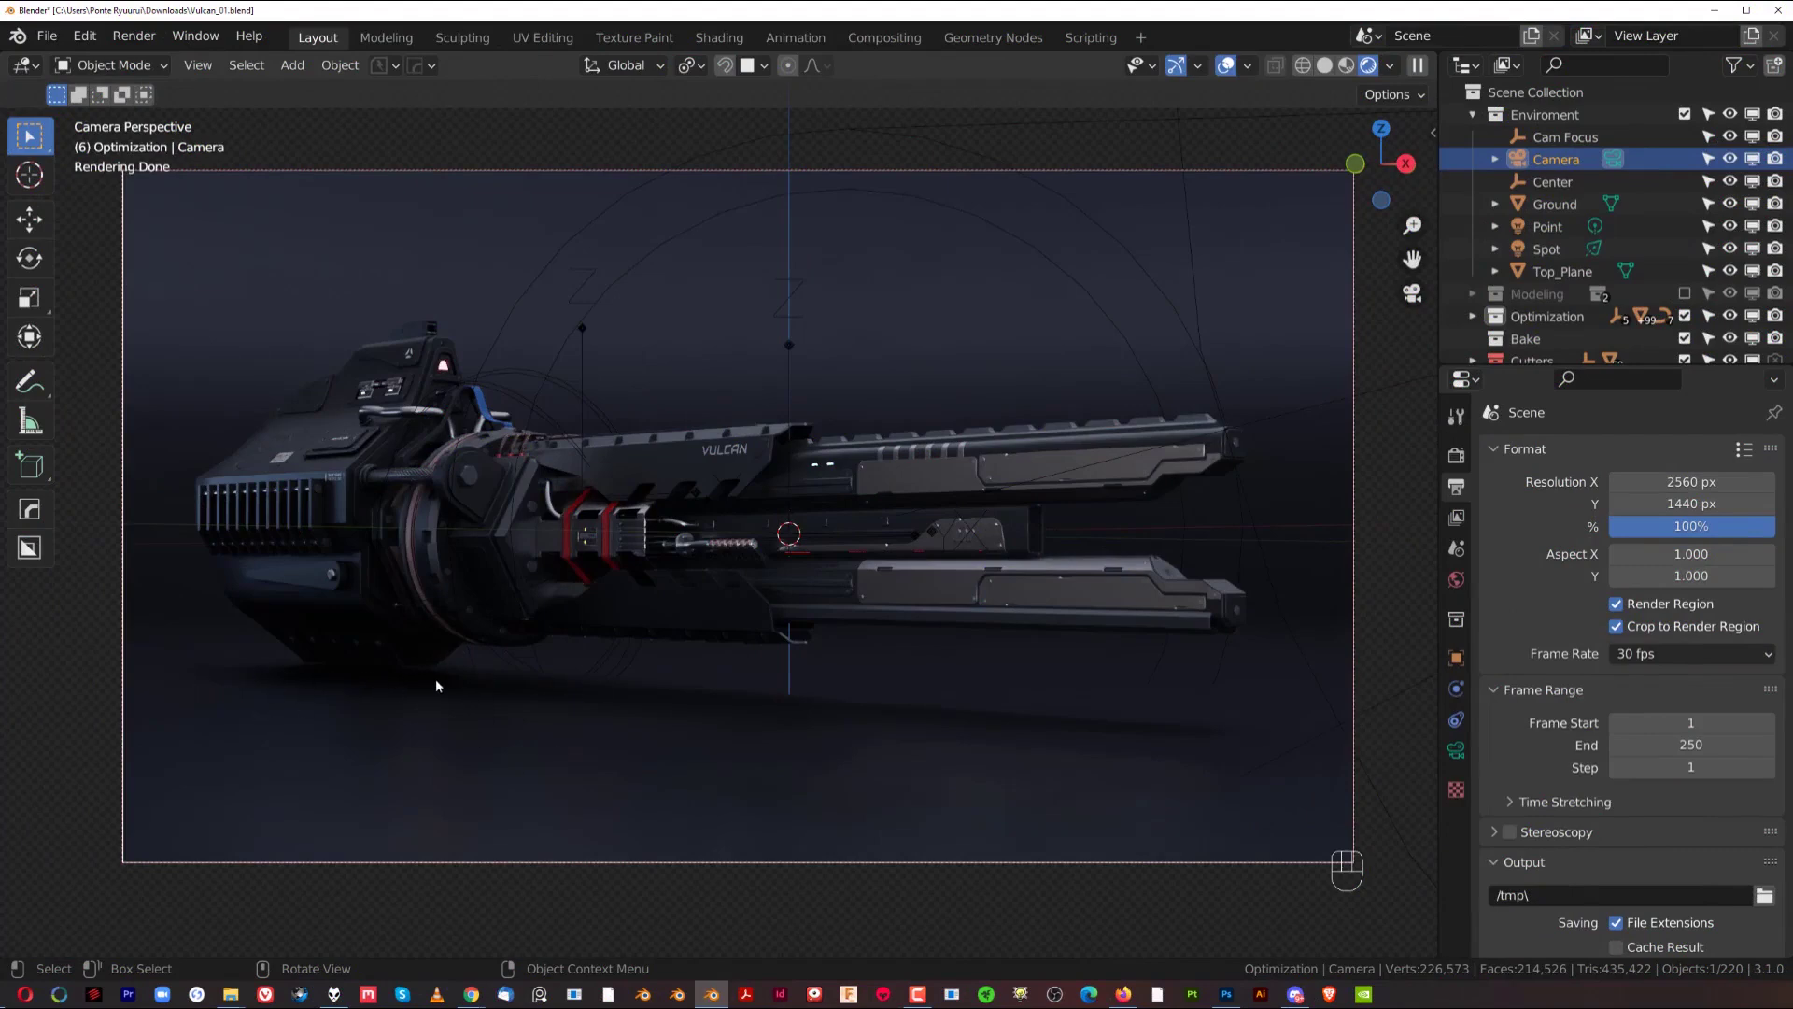
key("g")
key("z")
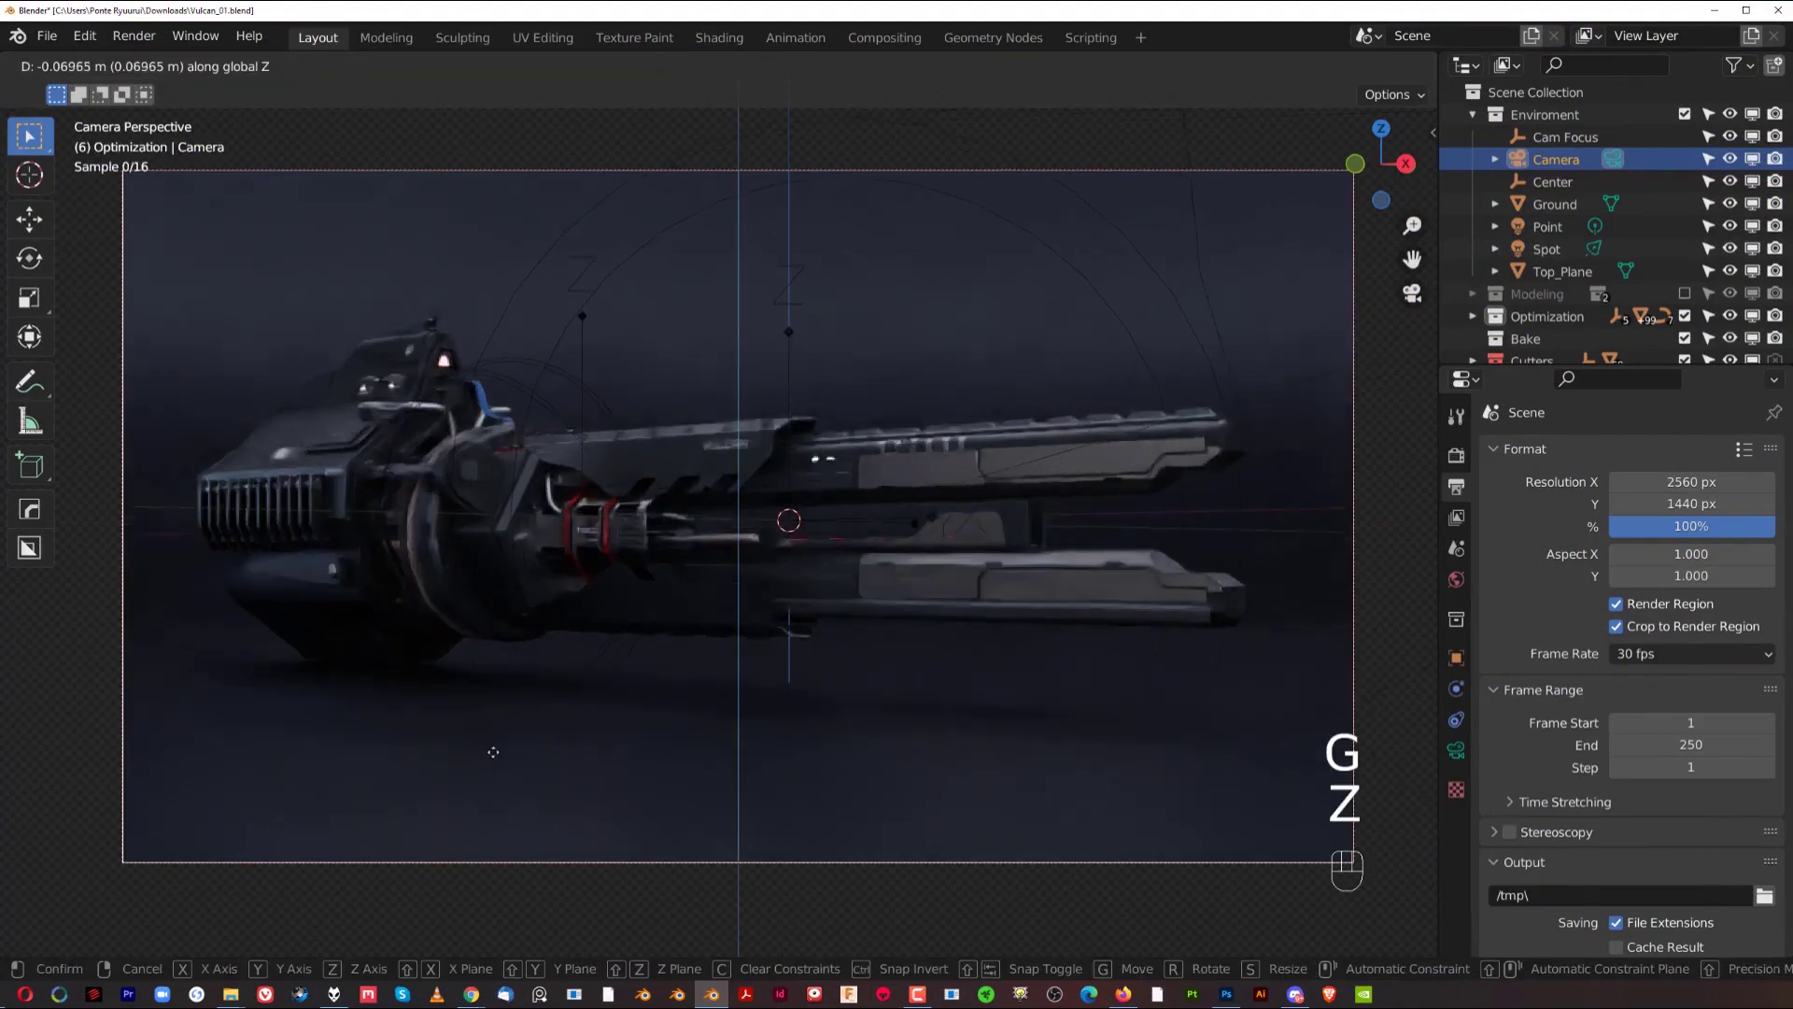
left_click(525, 752)
key("g")
key("z")
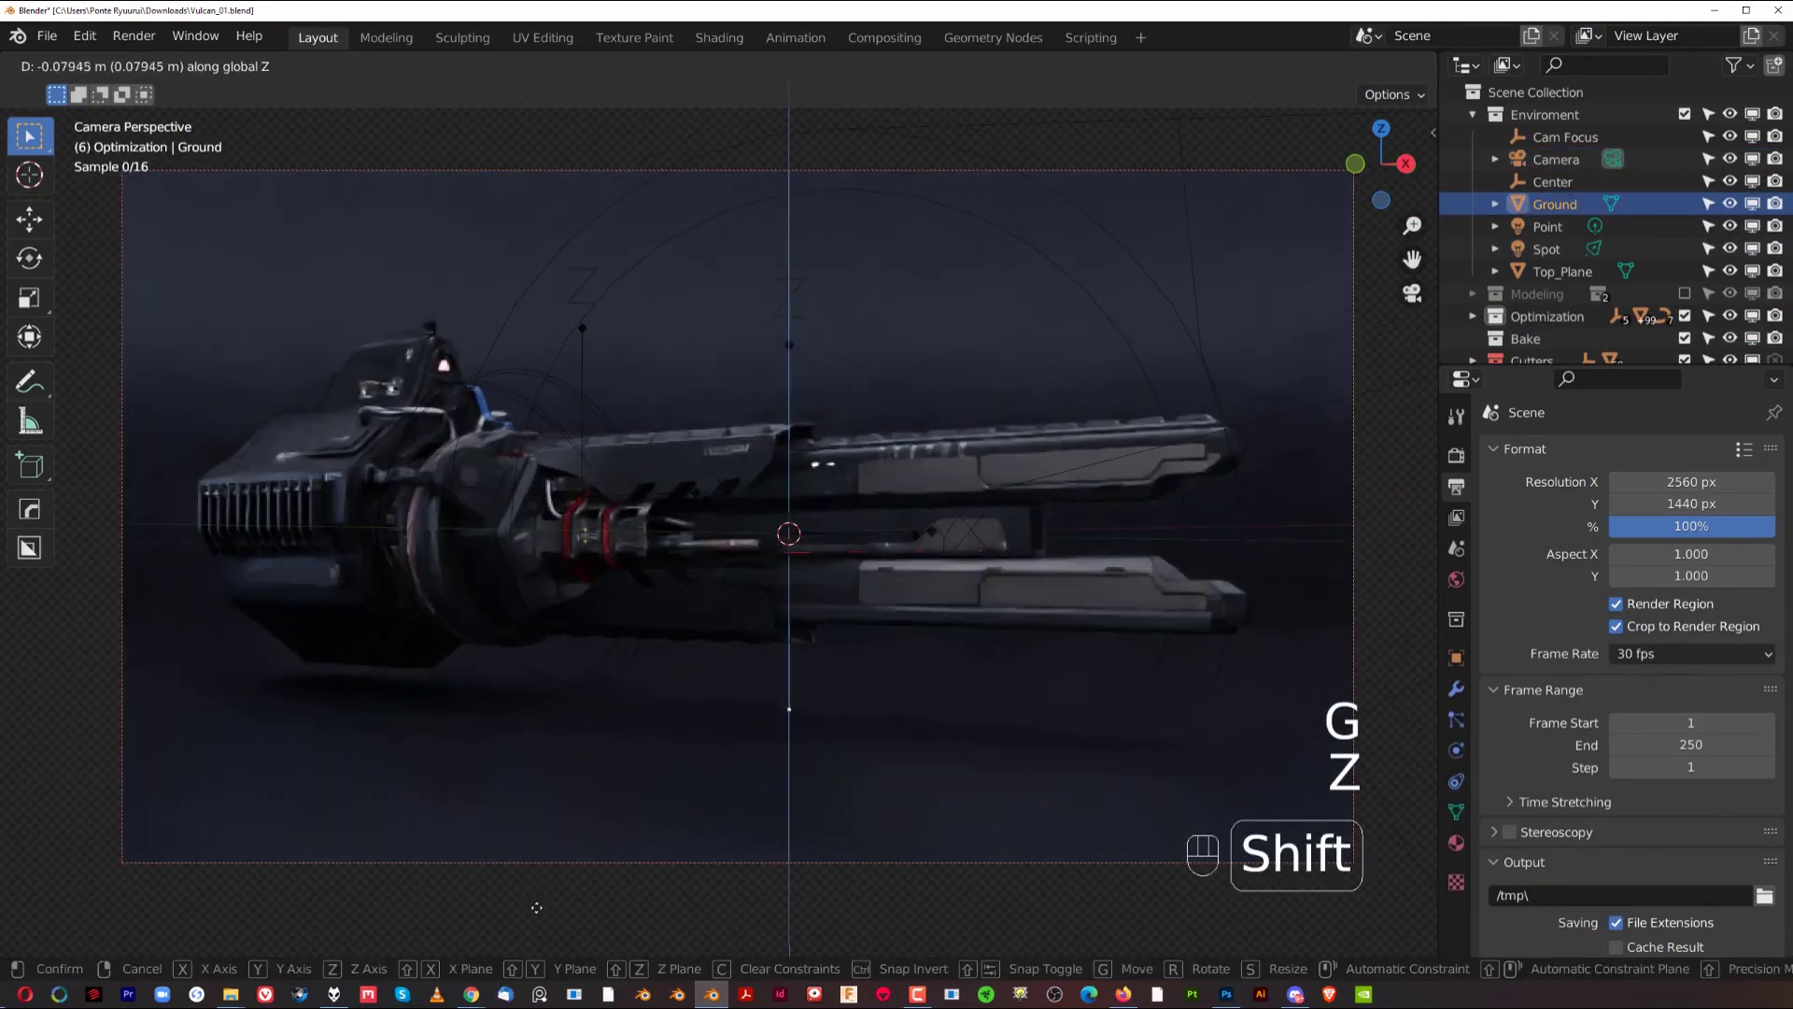
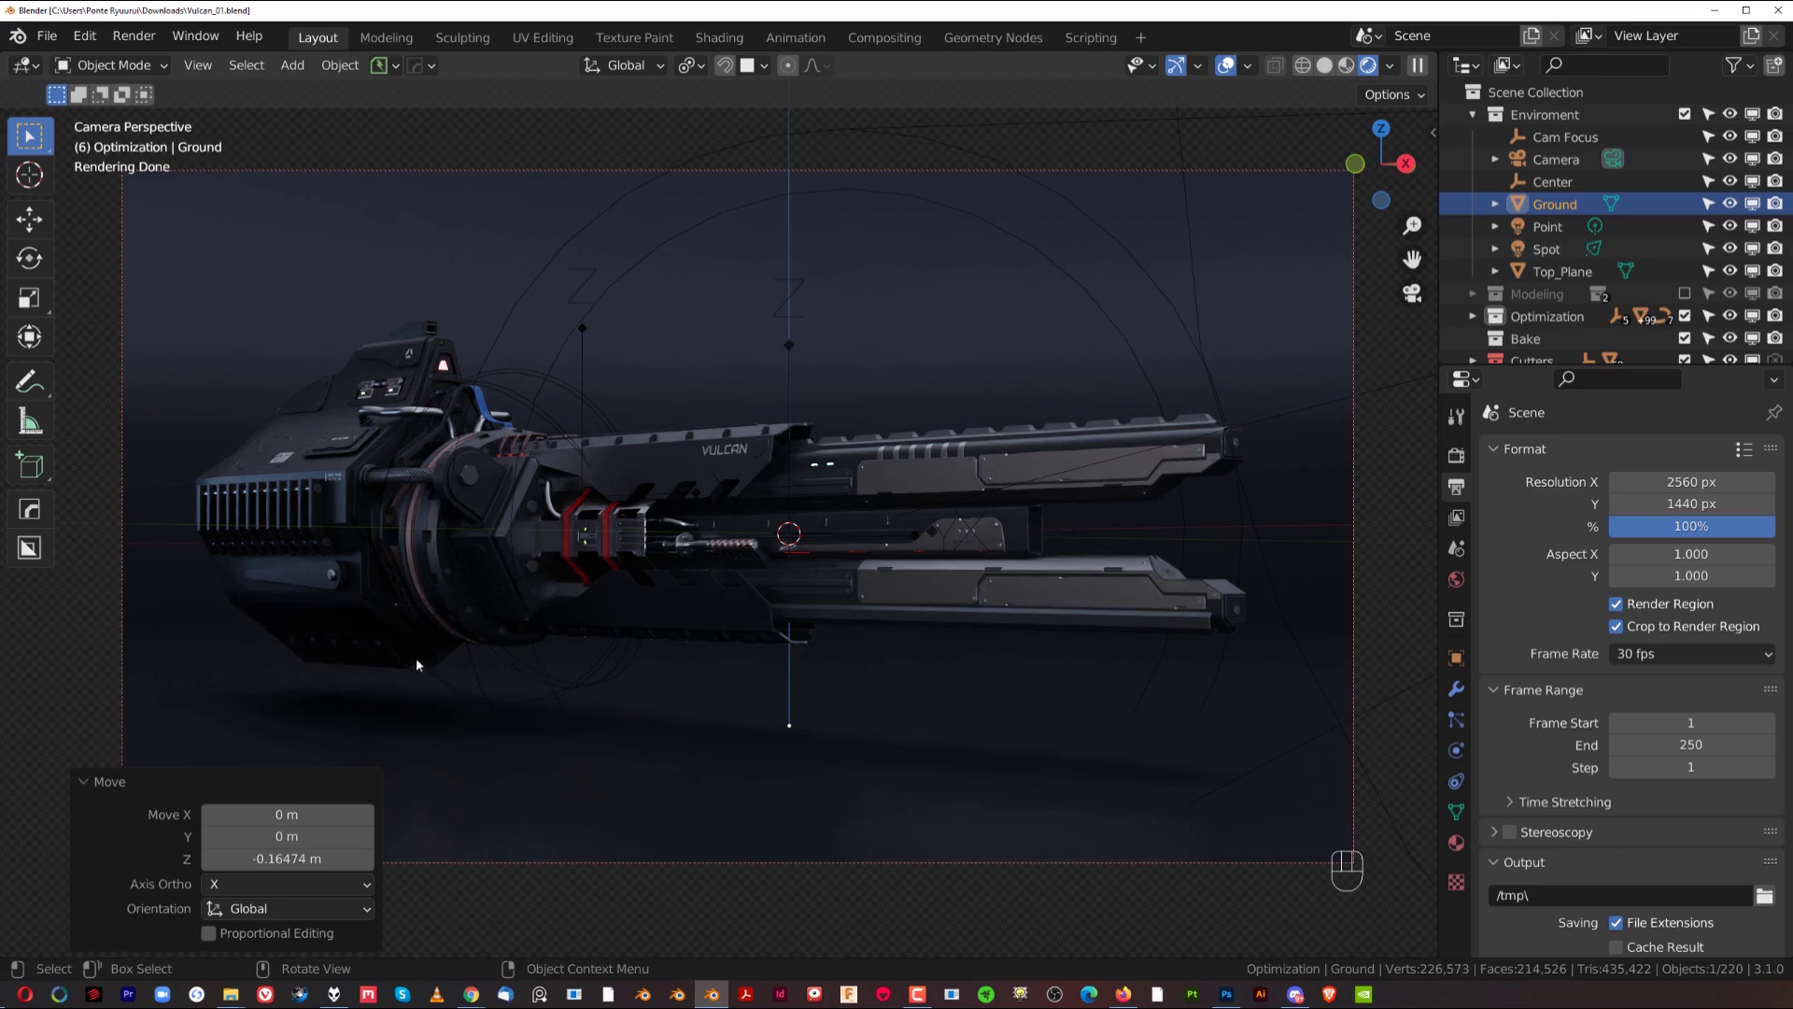
left_click(560, 741)
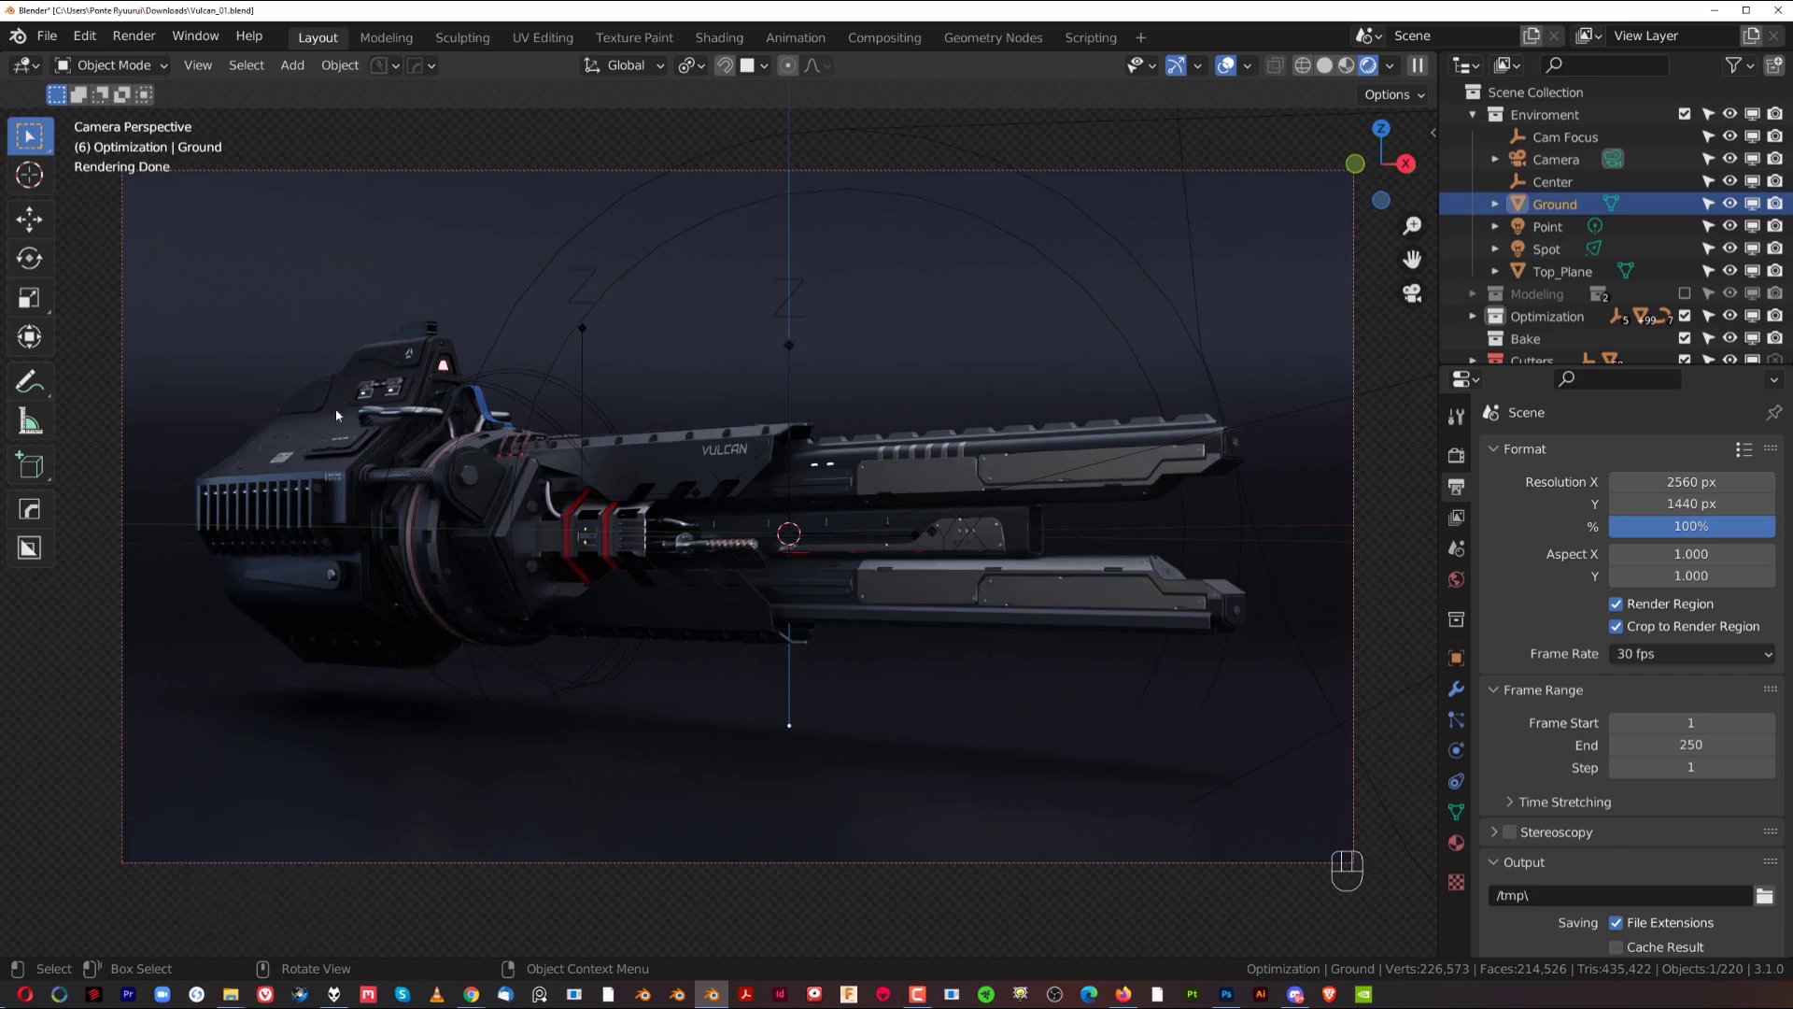
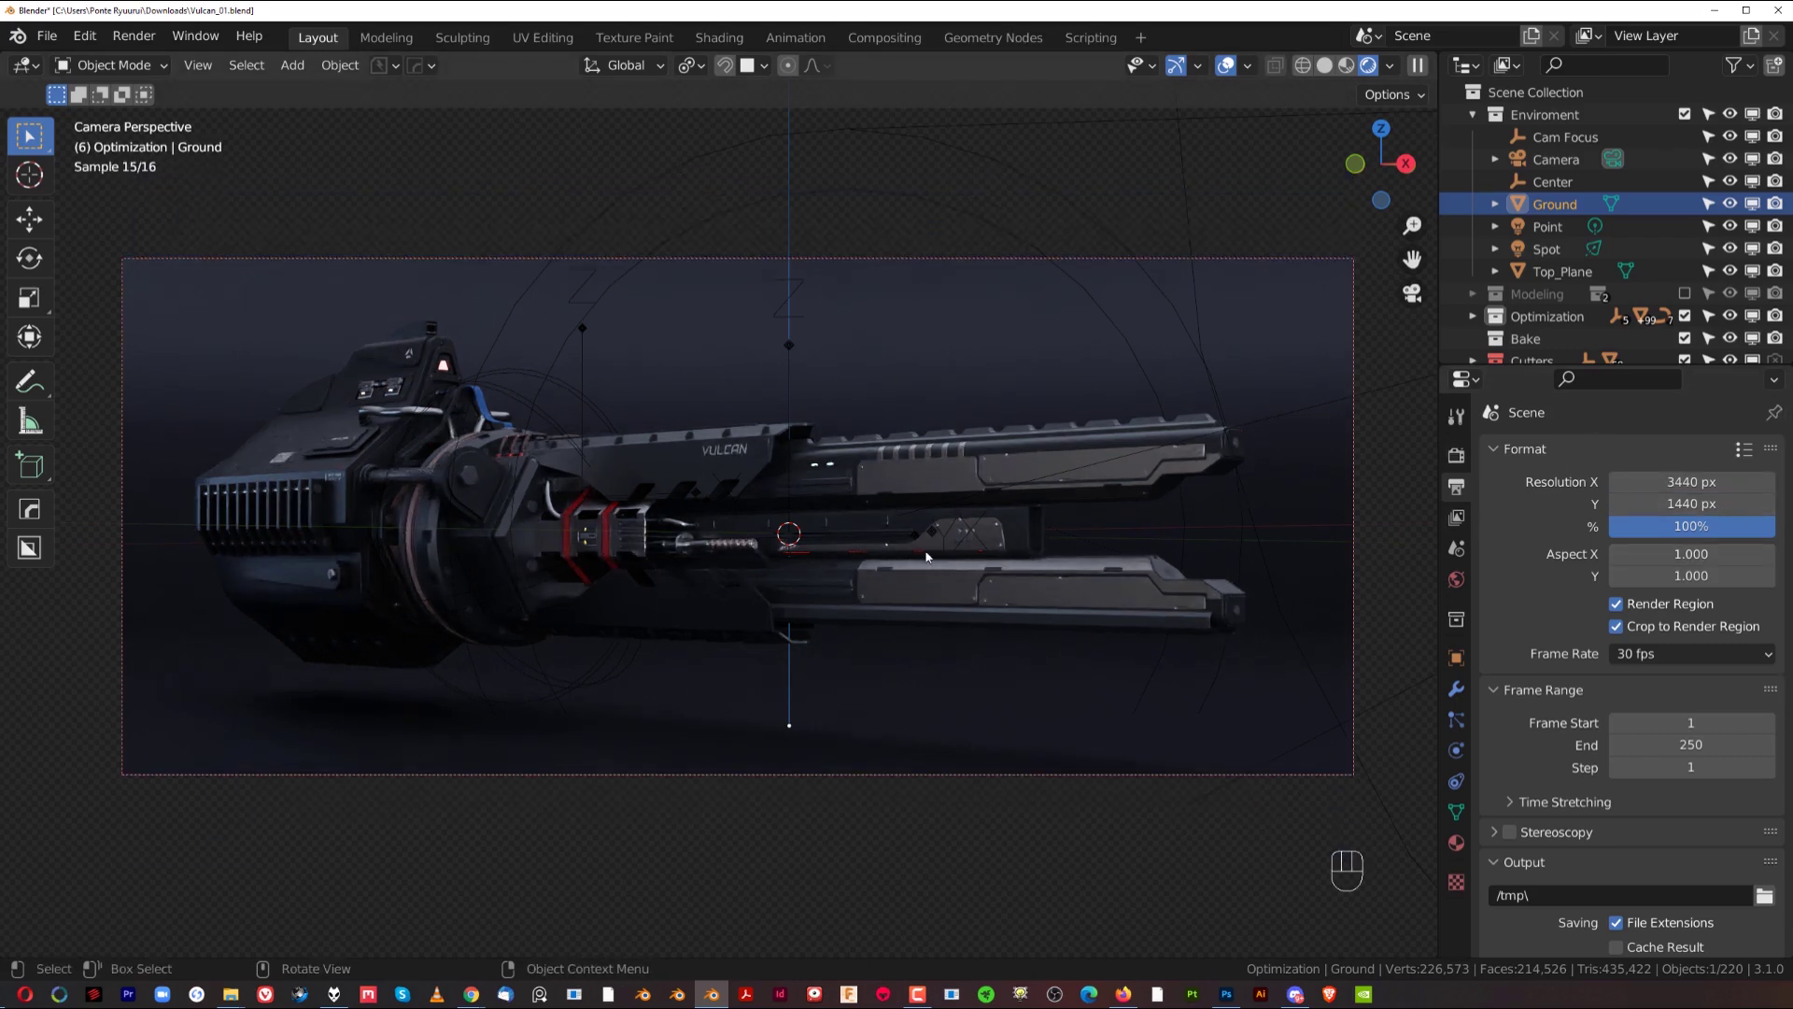
Step: Adjust the render Resolution X between 3440 and 2560 px in Output Properties
key("Page_Down")
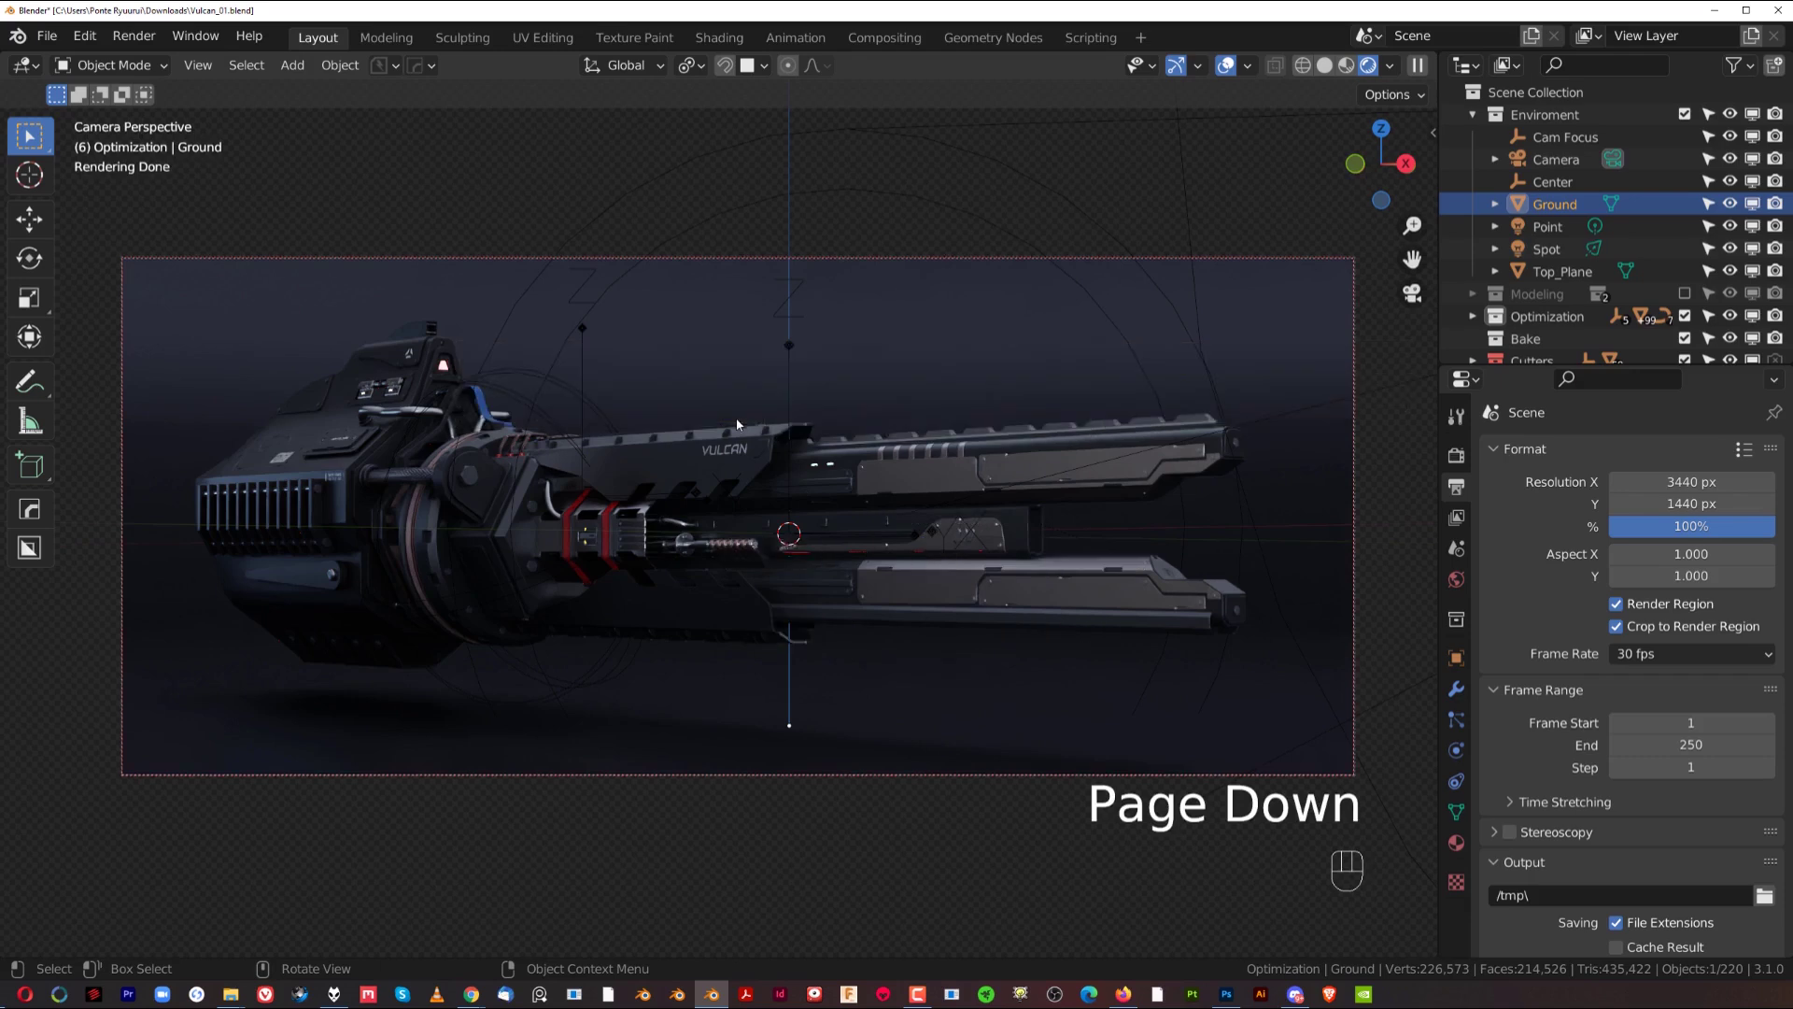
left_click(755, 451)
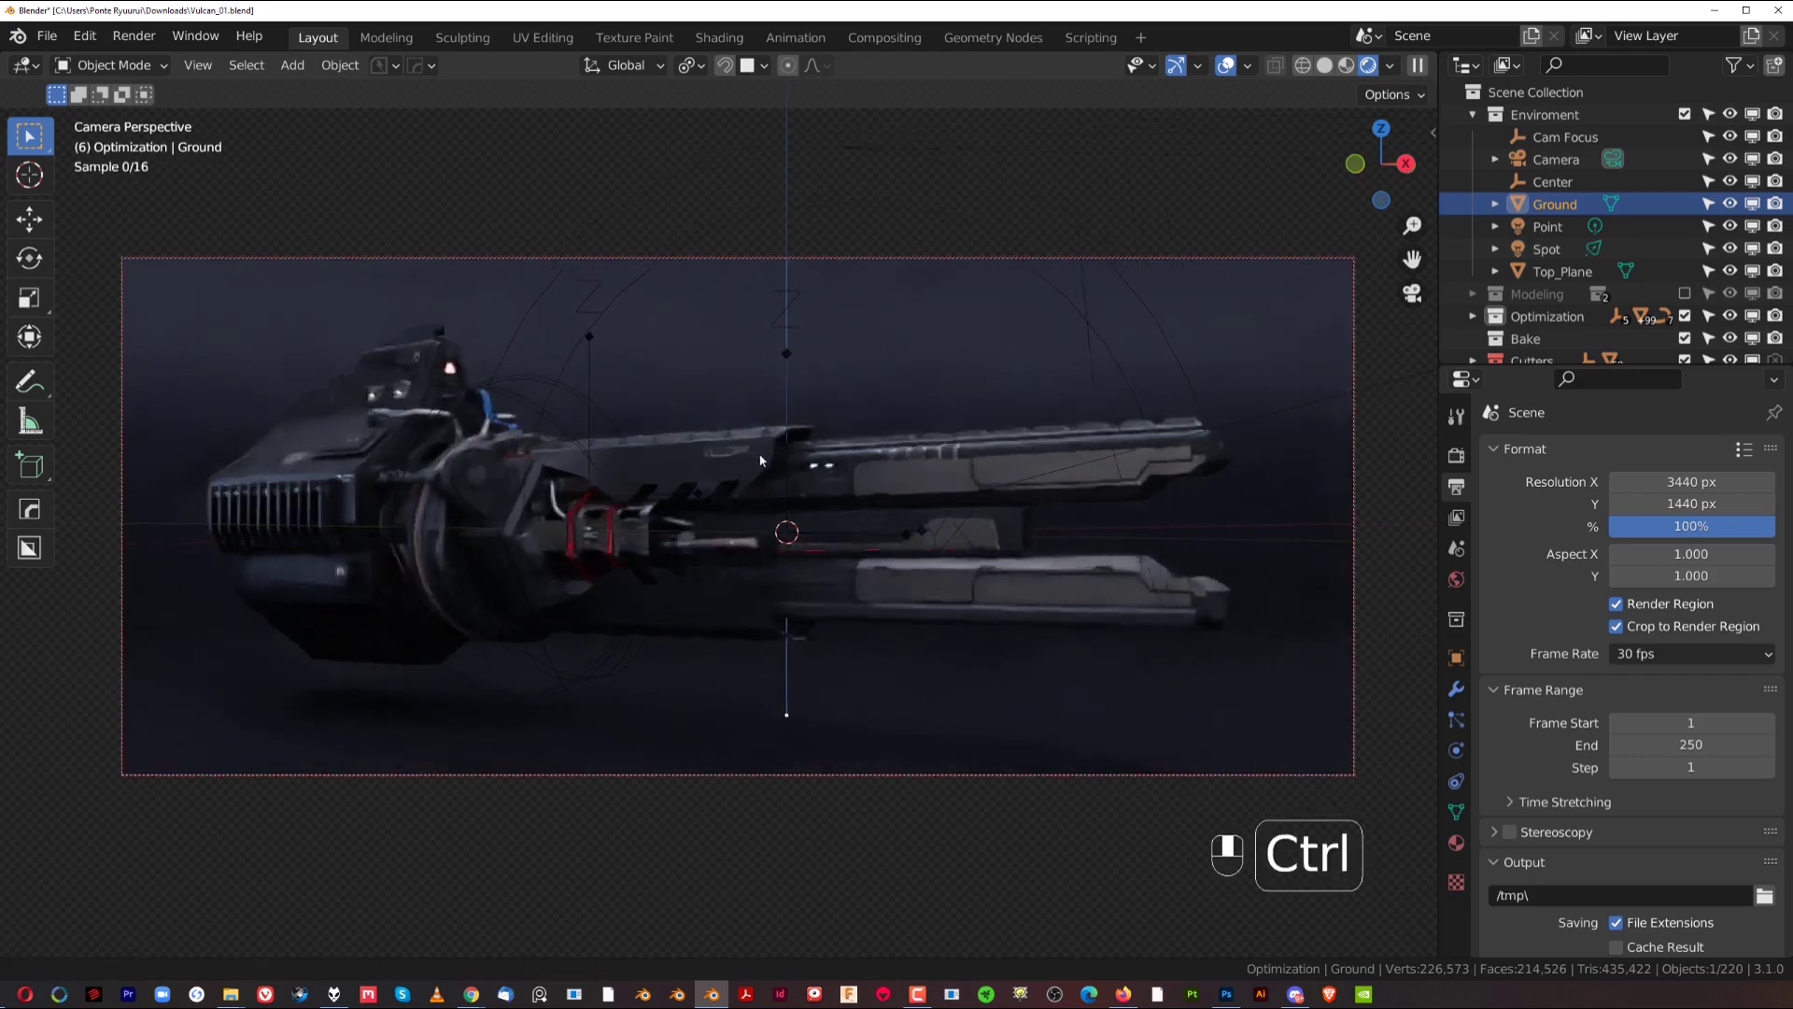
left_click_drag(777, 467, 758, 449)
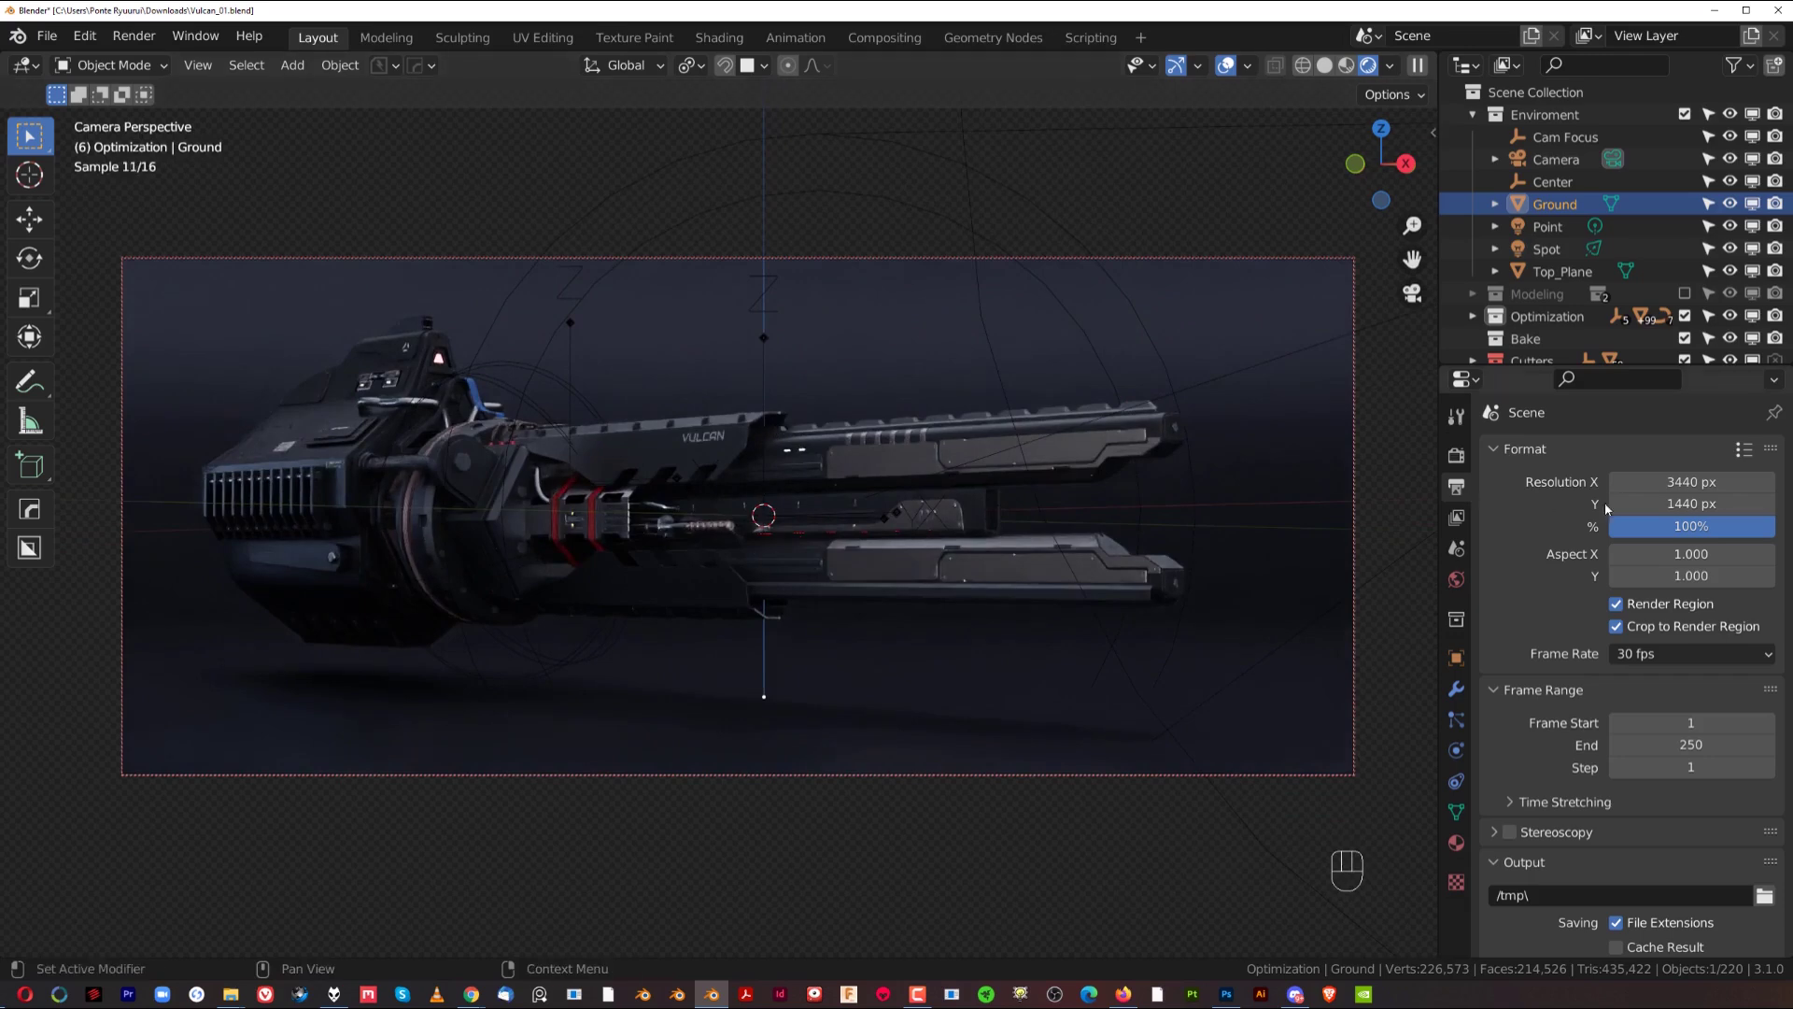
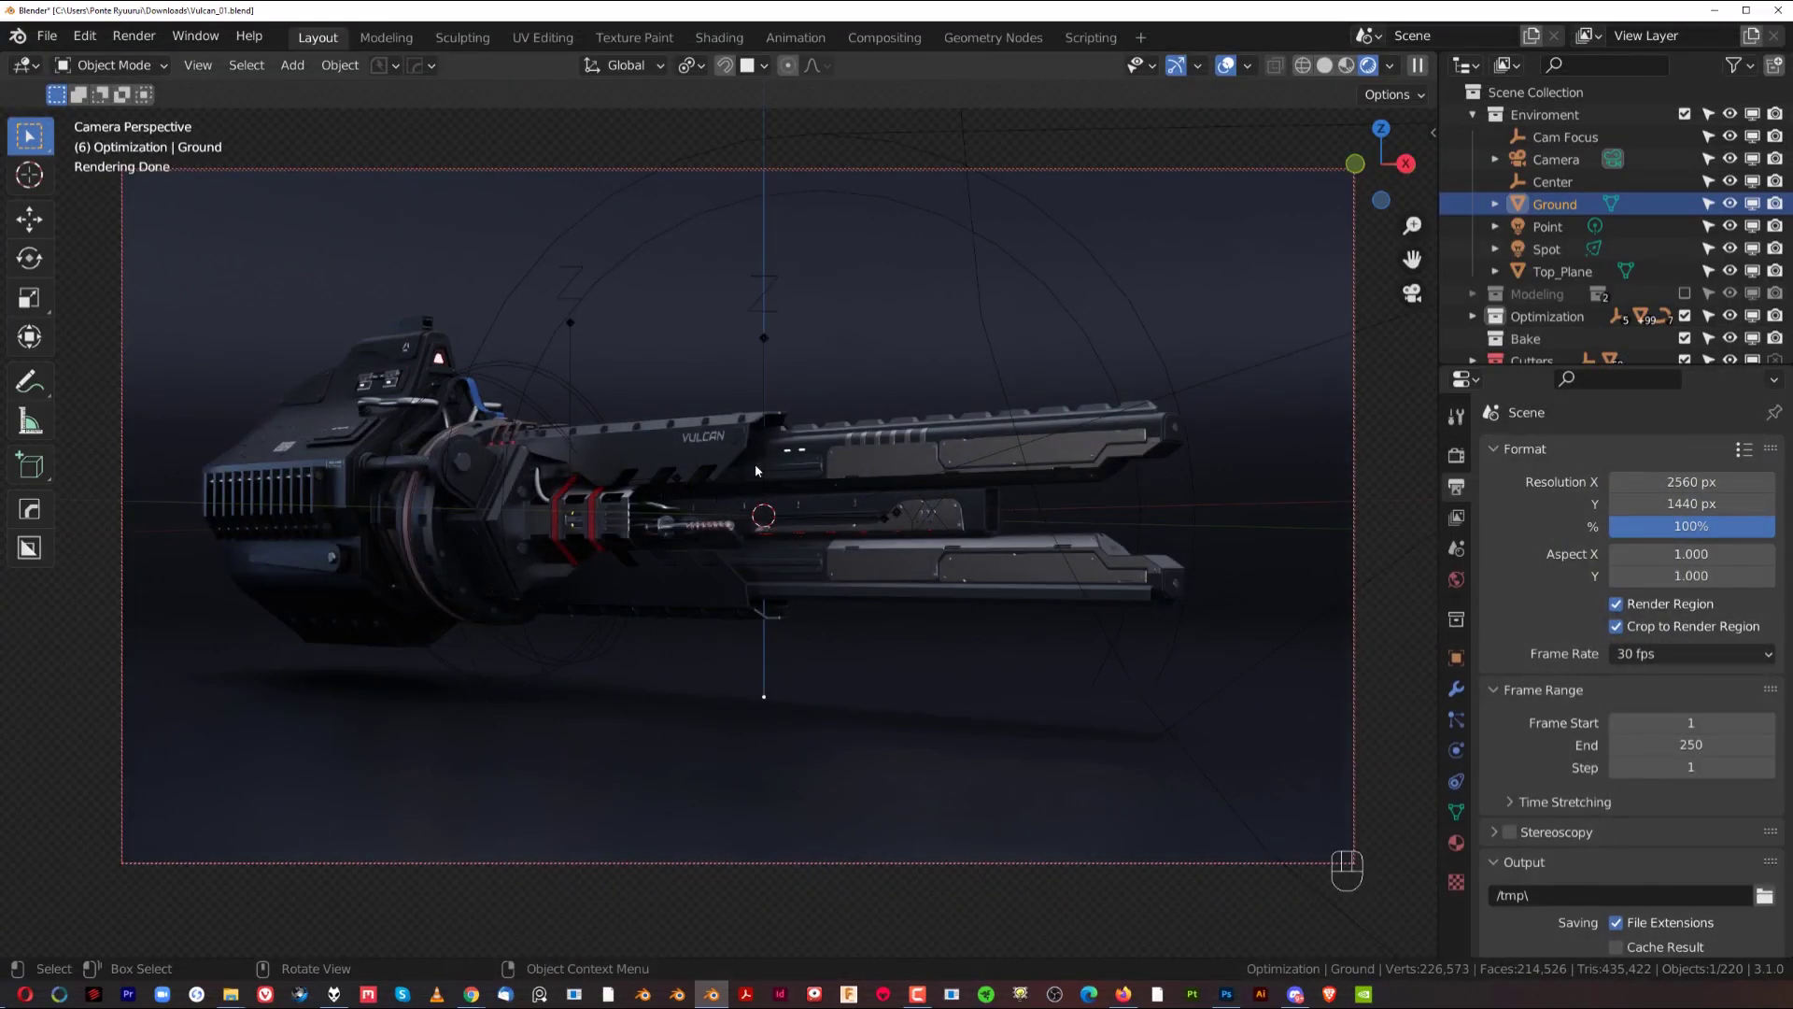
Step: Select the panel on top of the barrel and nudge the viewport framing
left_click(752, 437)
key("Page_Down")
key("Page_Down")
left_click(599, 400)
left_click_drag(600, 410, 610, 395)
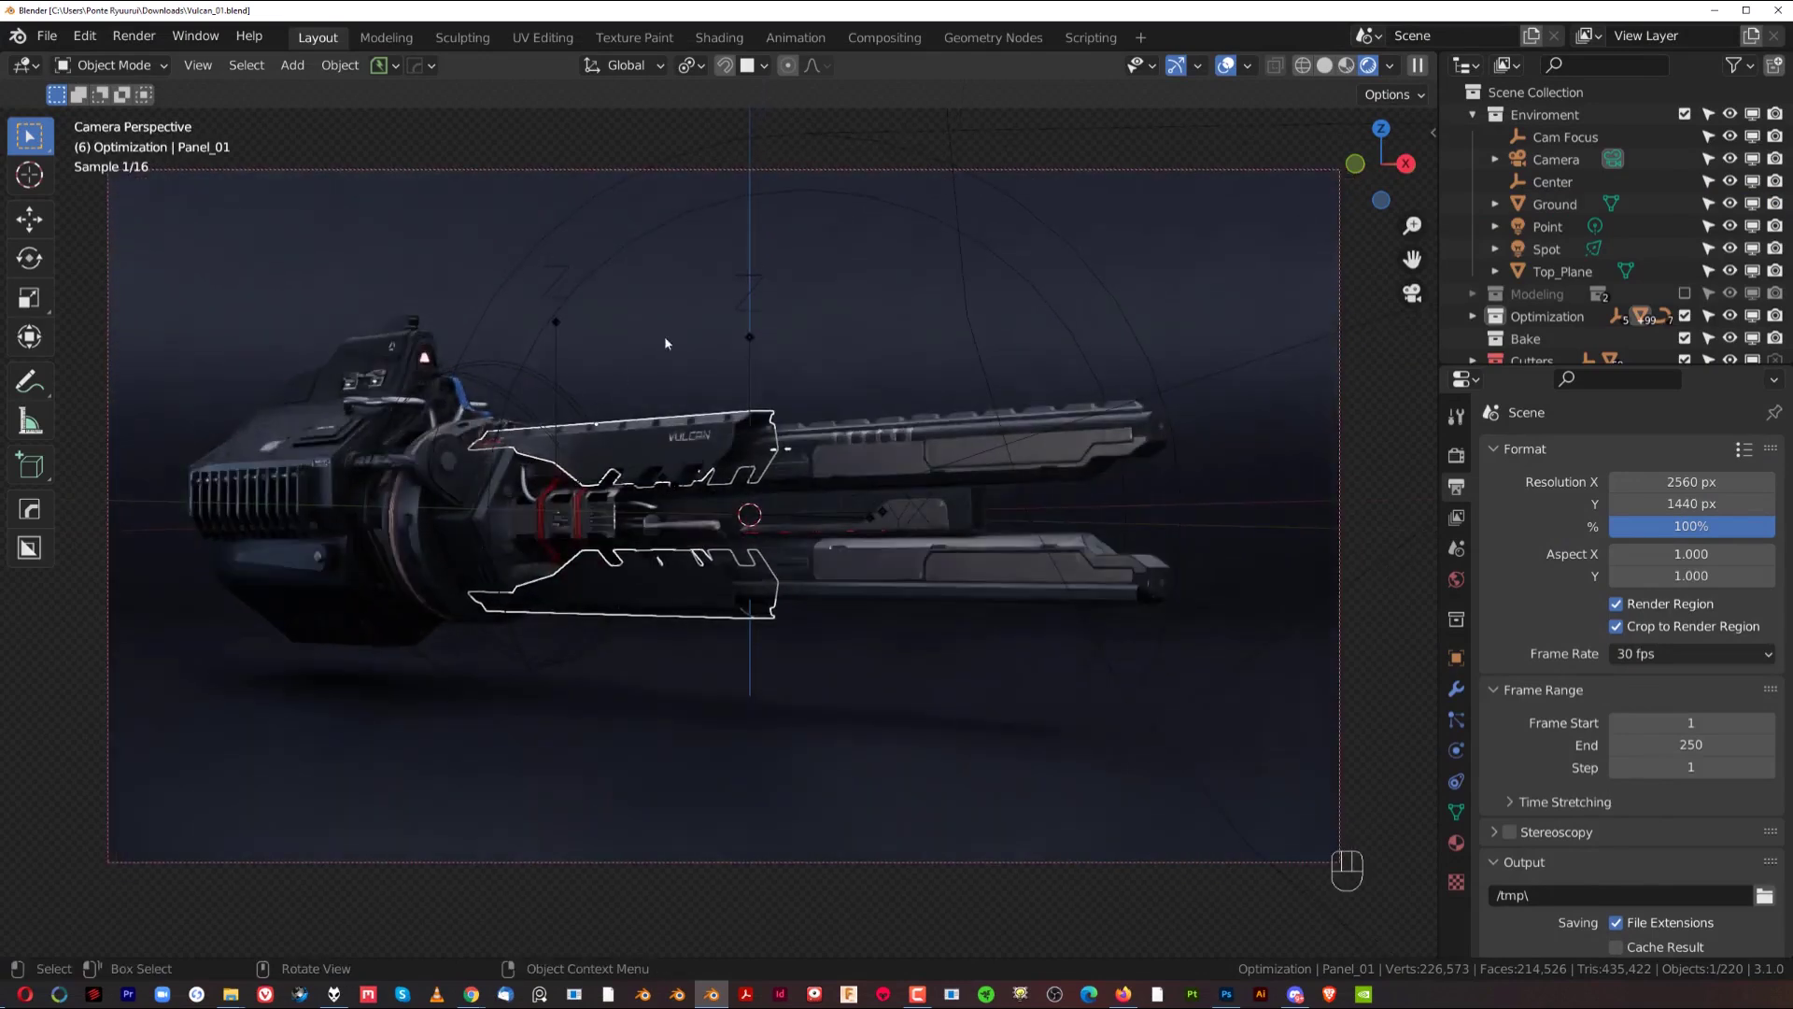
Step: With the Camera selected, dolly and pan so the Vulcan gun fills more of the shot
left_click(797, 170)
key("Page_Down")
key("Page_Down")
key("Page_Down")
left_click_drag(712, 412, 726, 445)
left_click_drag(732, 460, 728, 447)
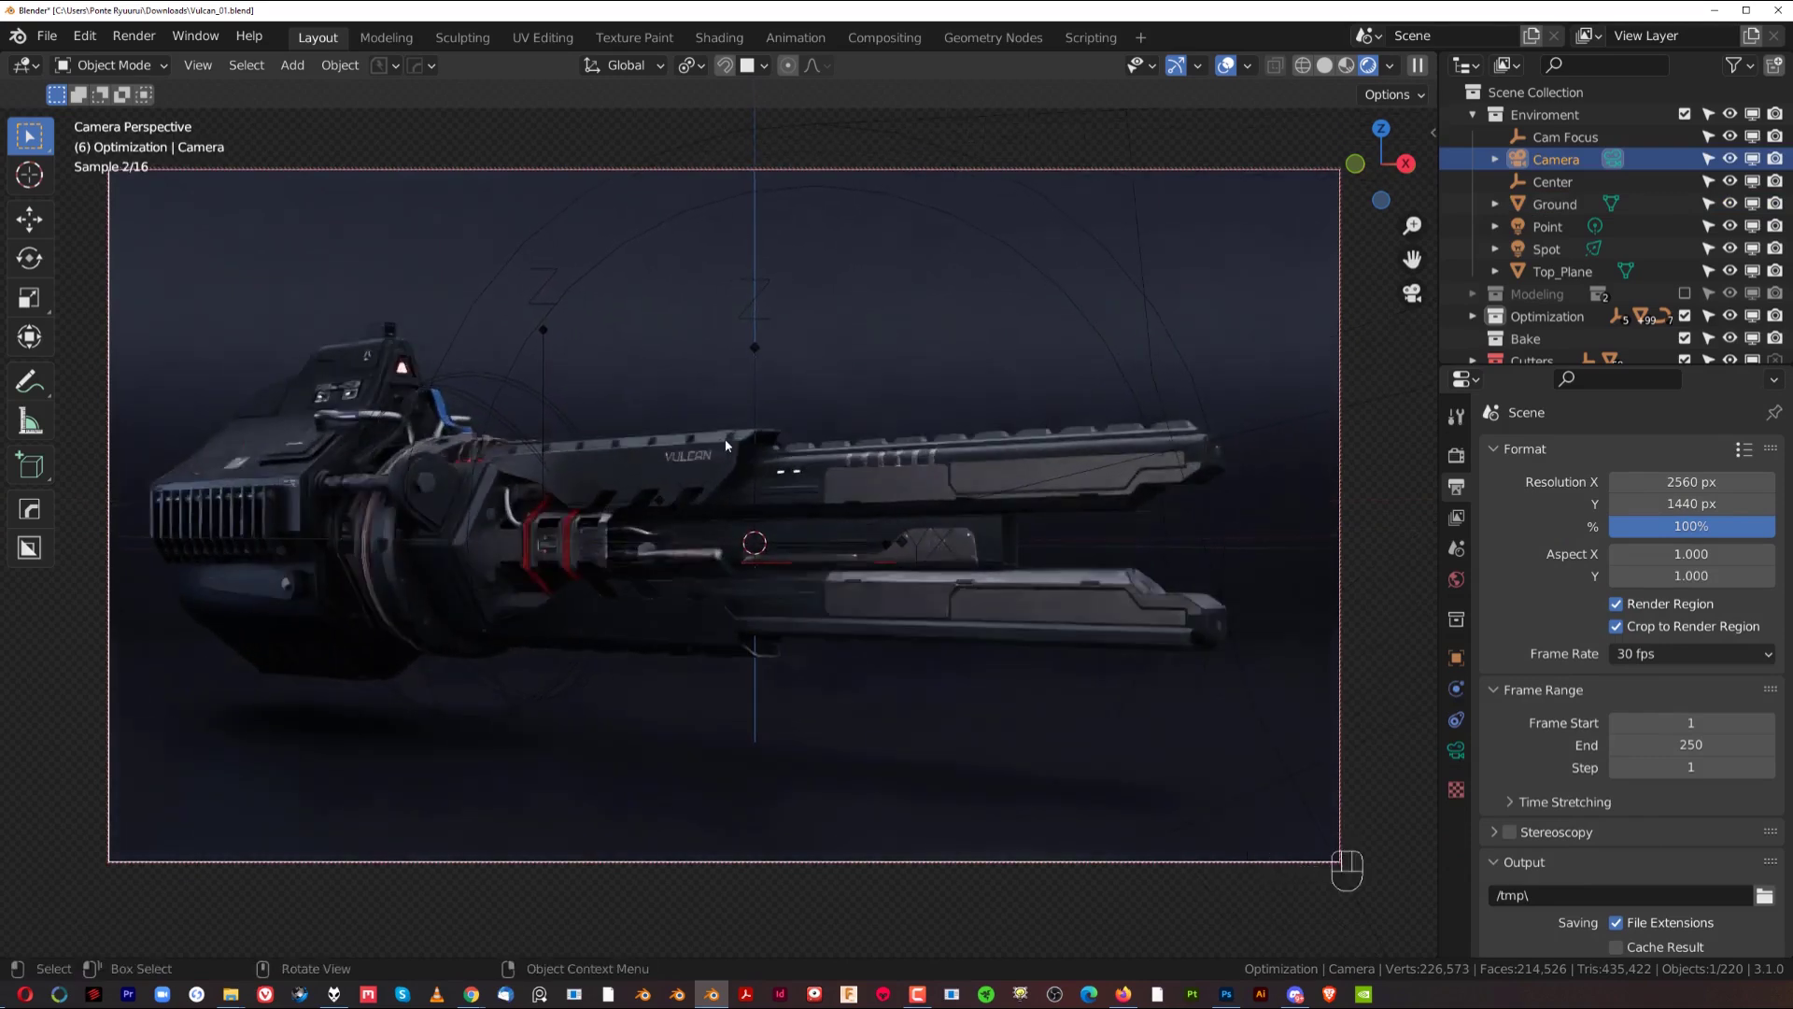
left_click_drag(733, 439, 749, 430)
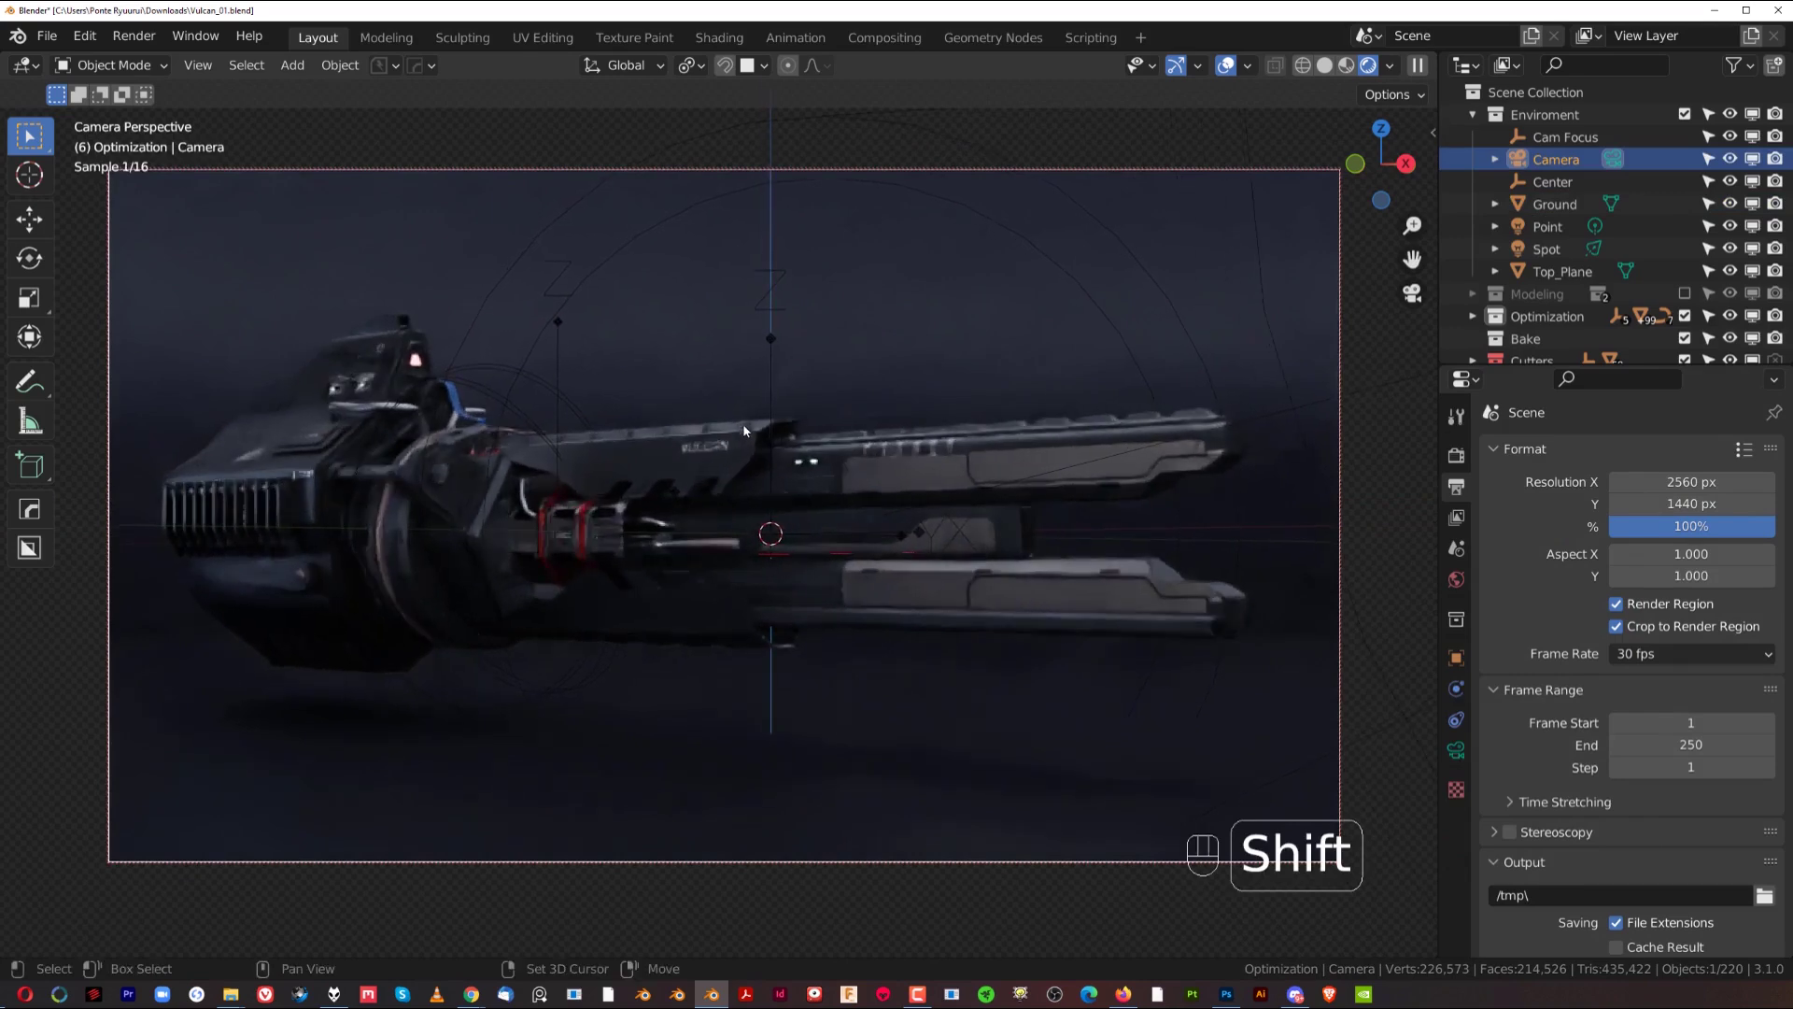
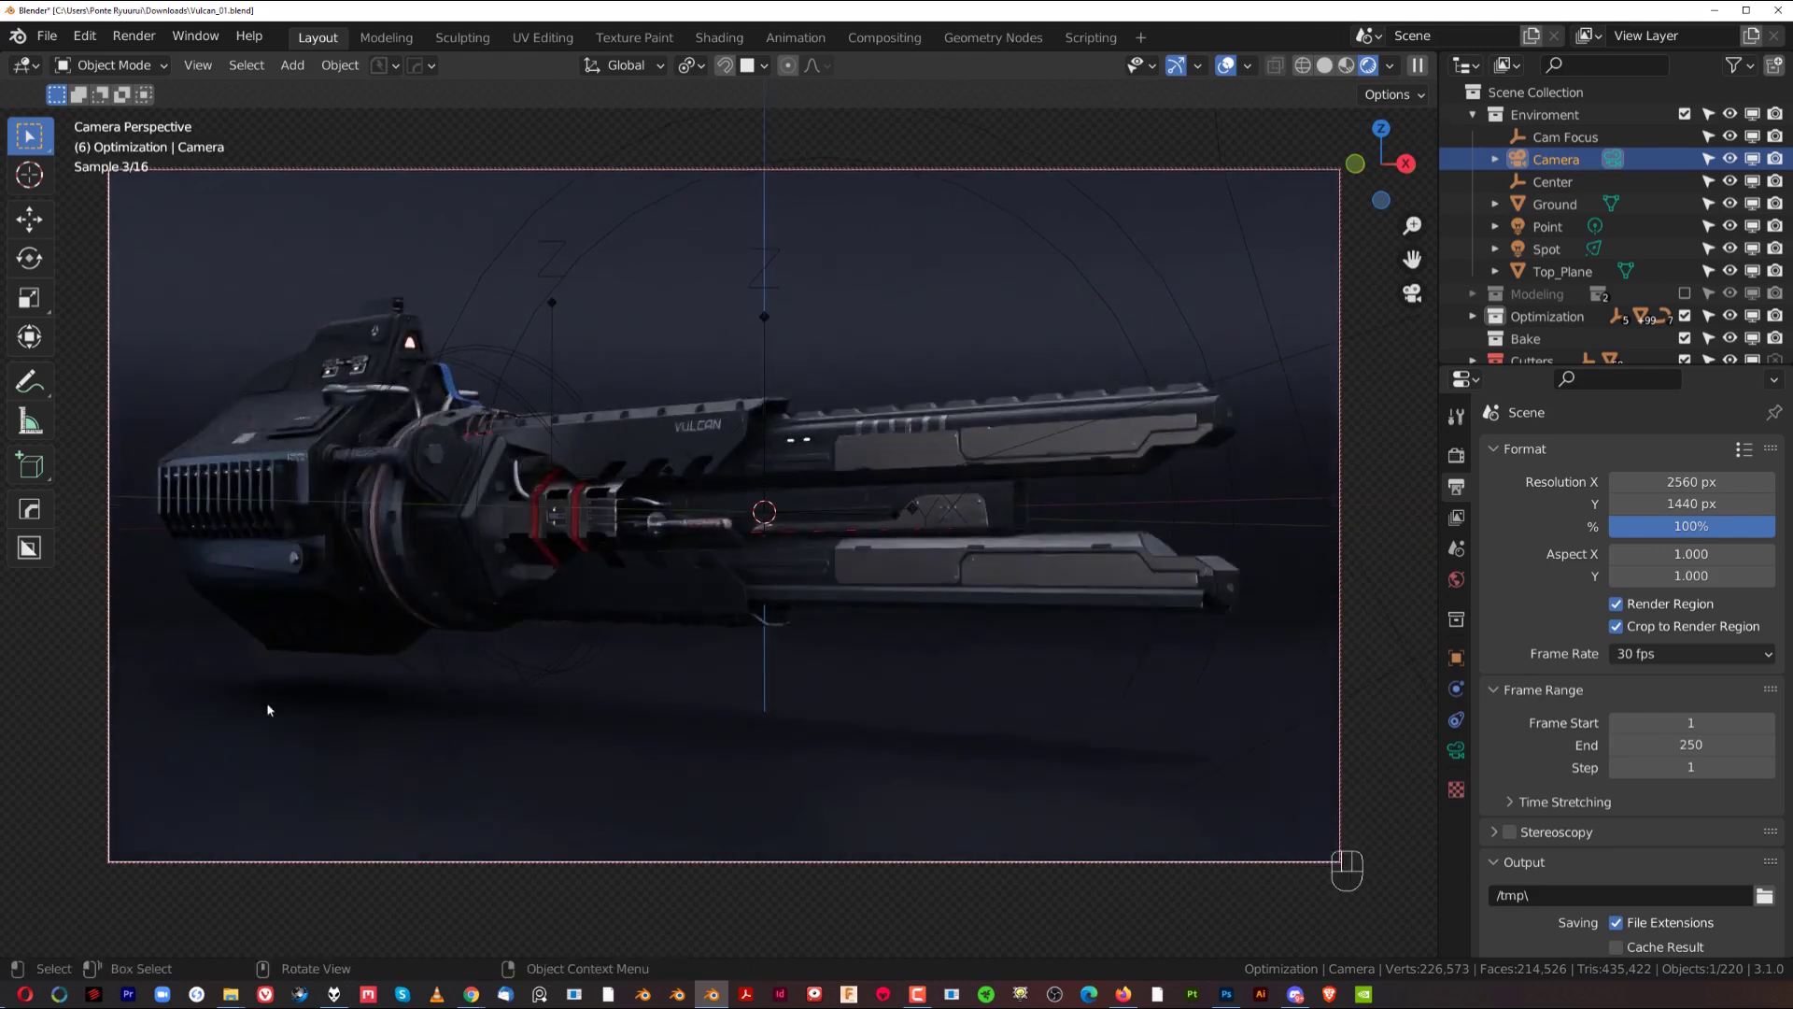
left_click_drag(822, 433, 816, 446)
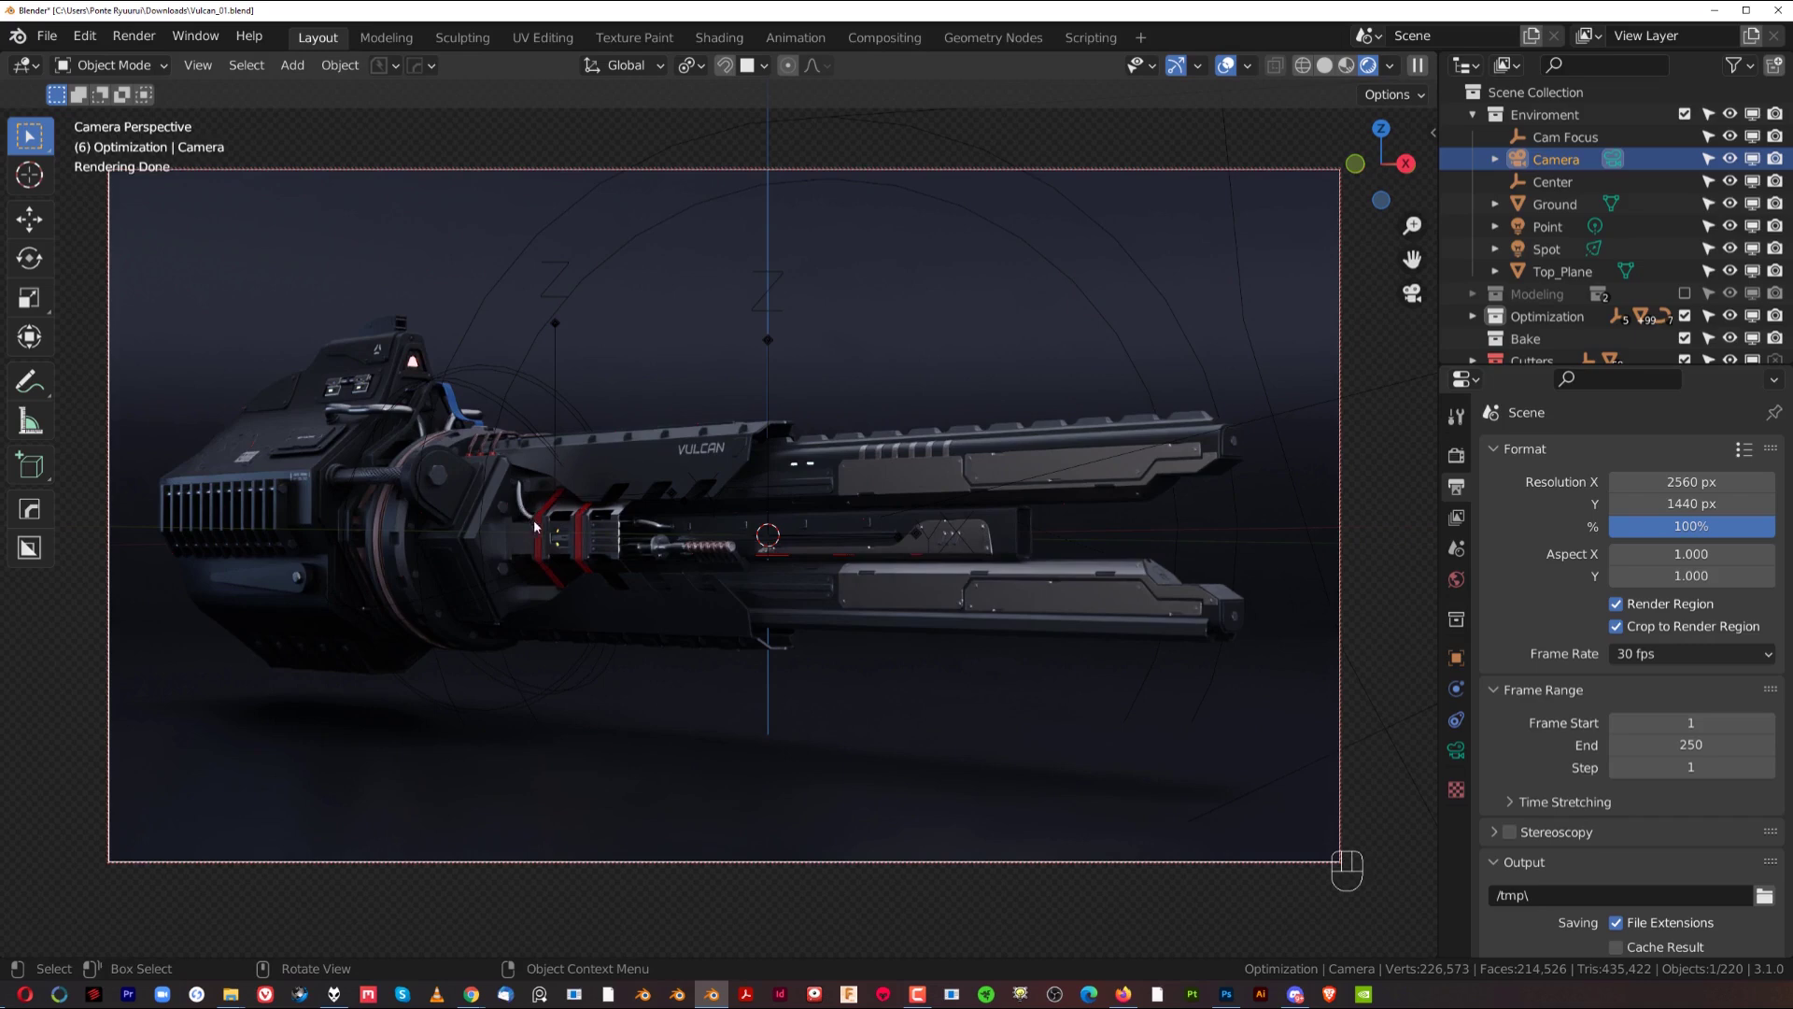
Step: Unlock the camera from view and inspect Pipe_03's Axe_Mat.001 material and Grunge 03 texture
key("Page_Down")
key("Page_Down")
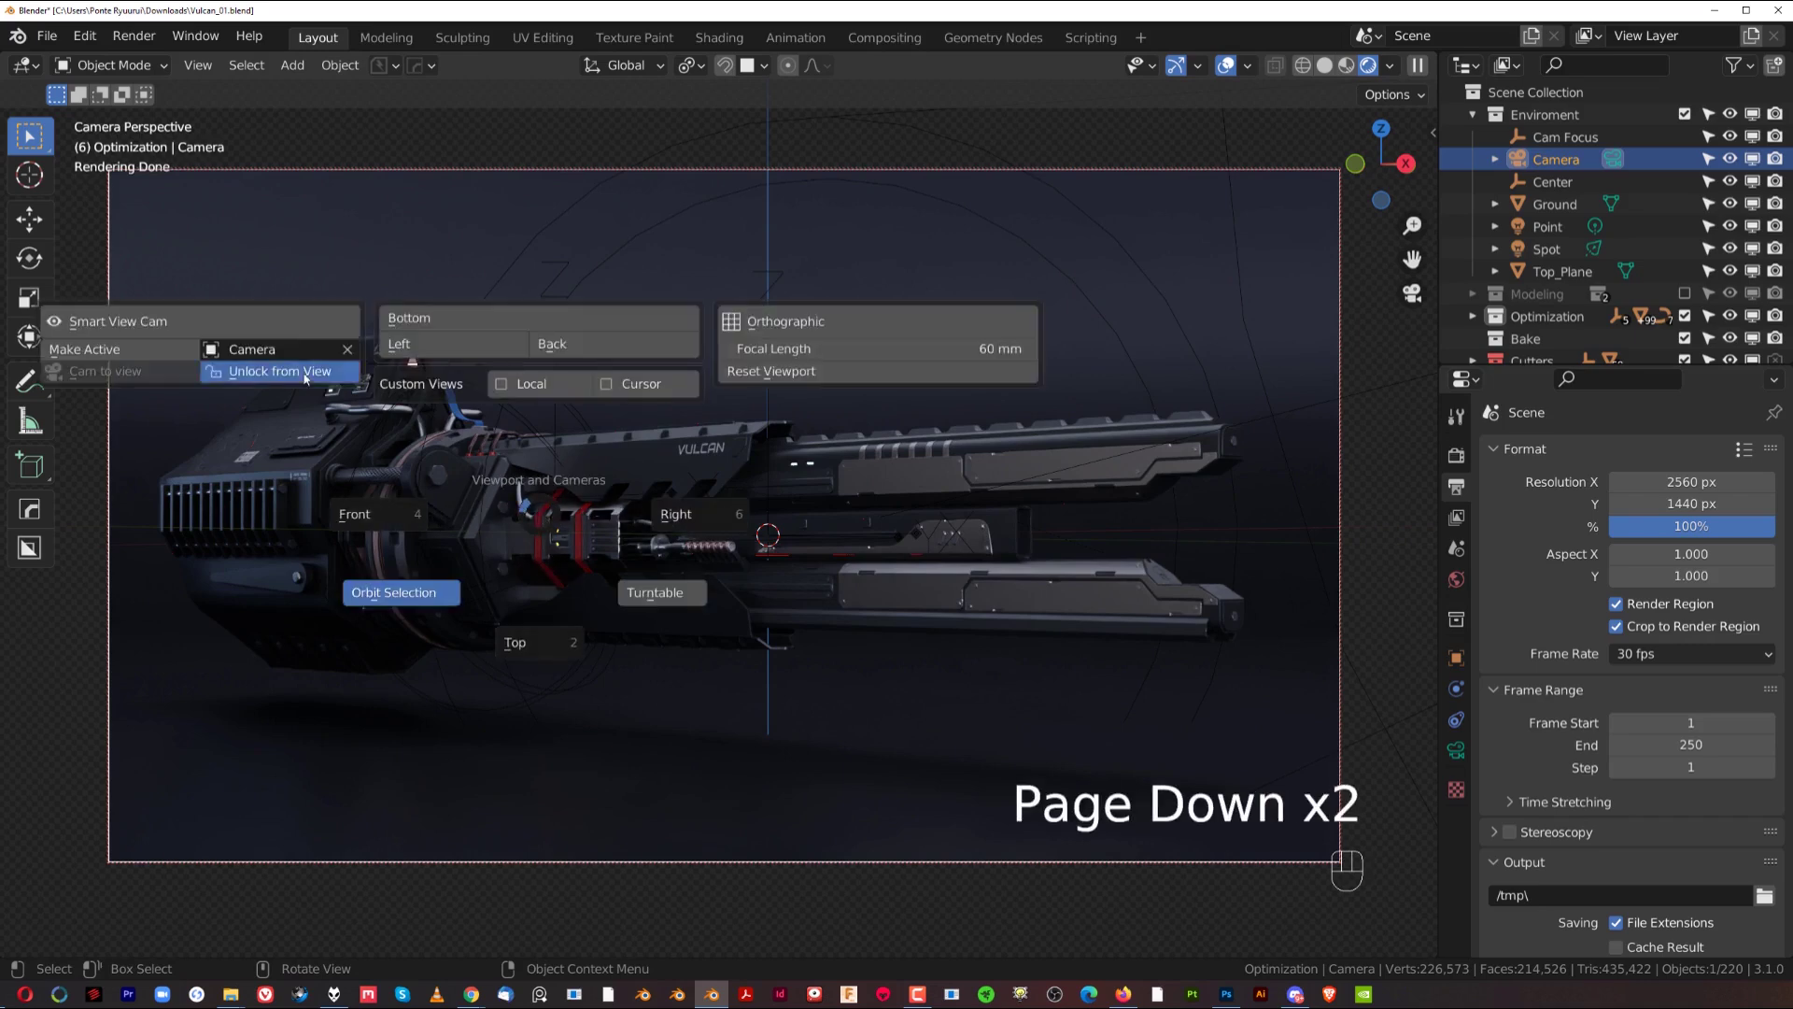
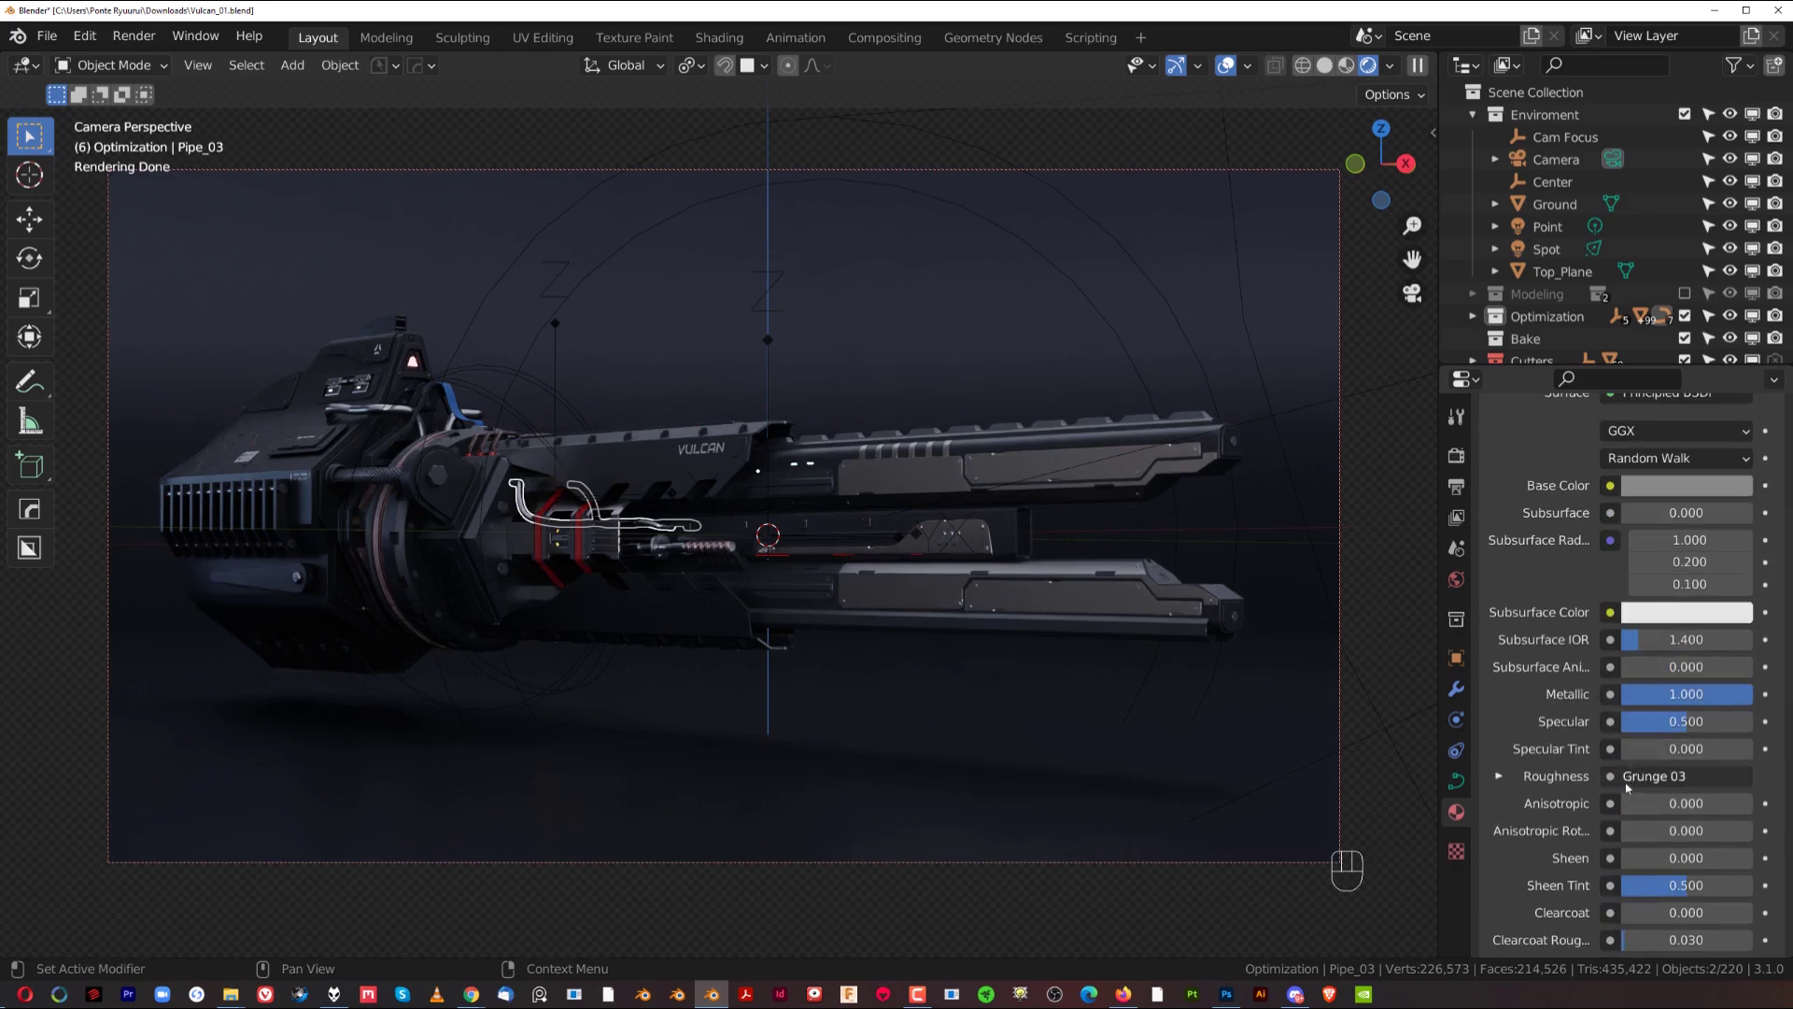
left_click(1505, 780)
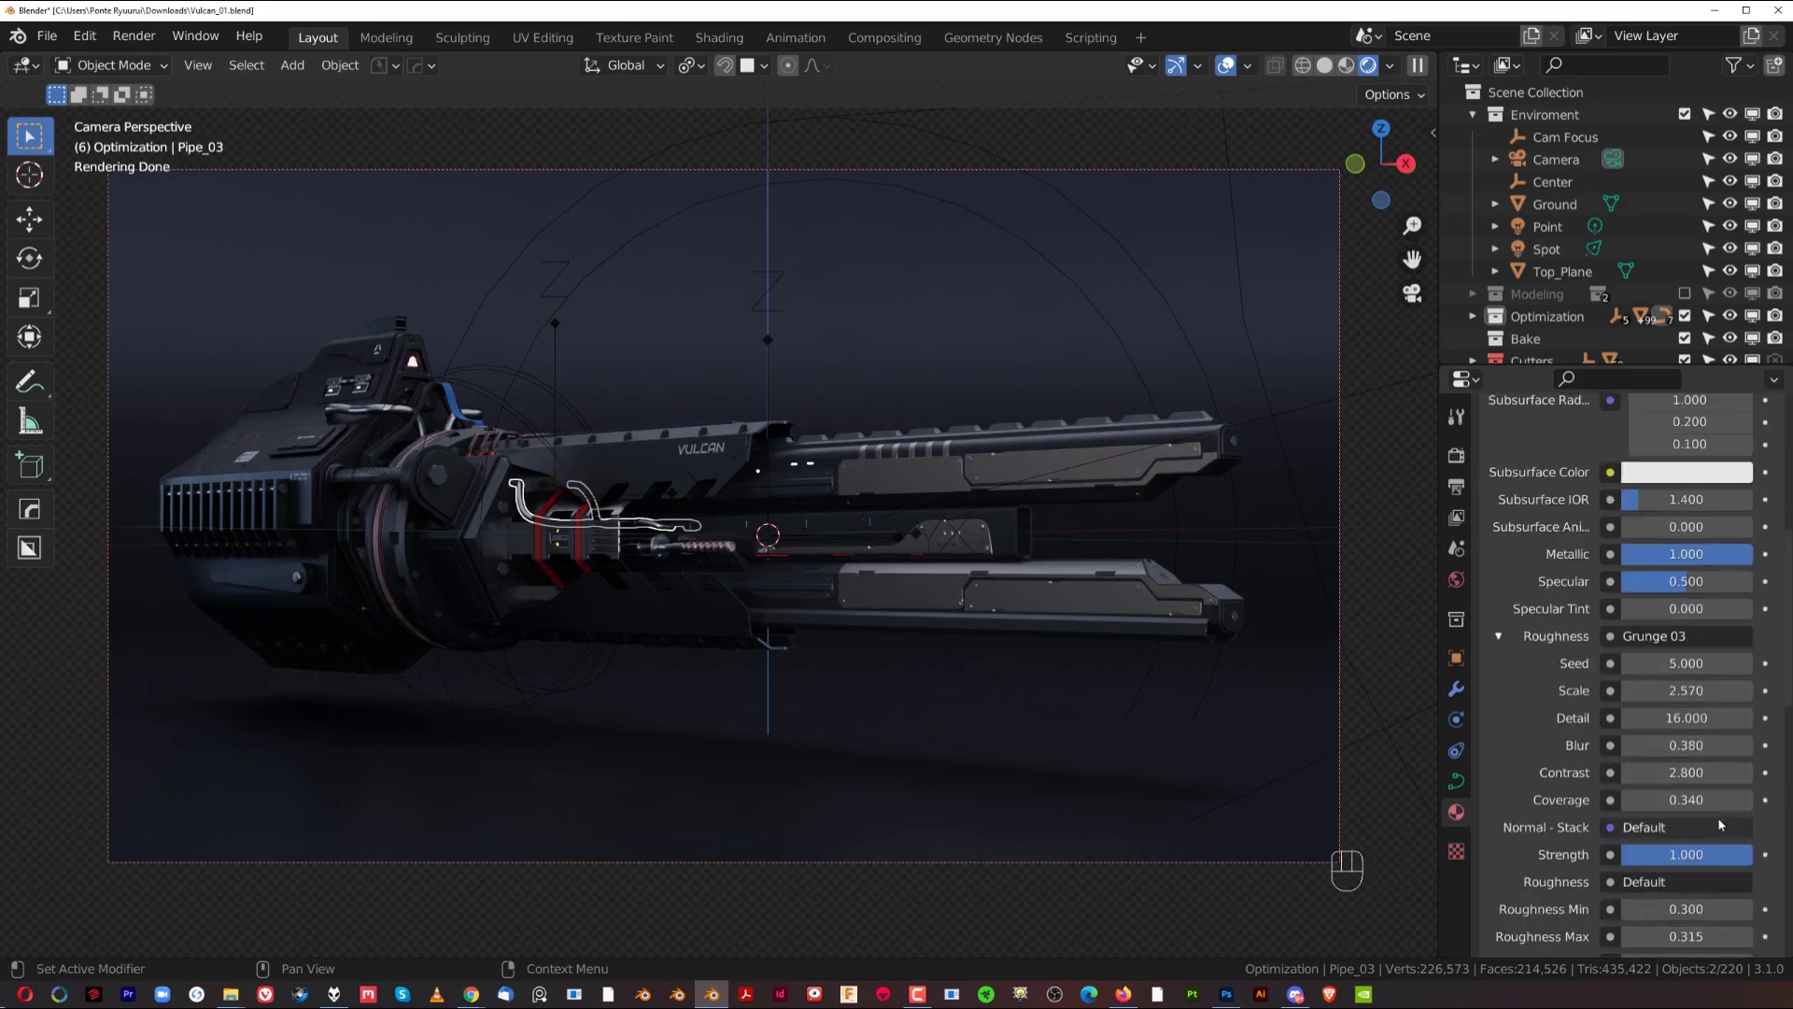
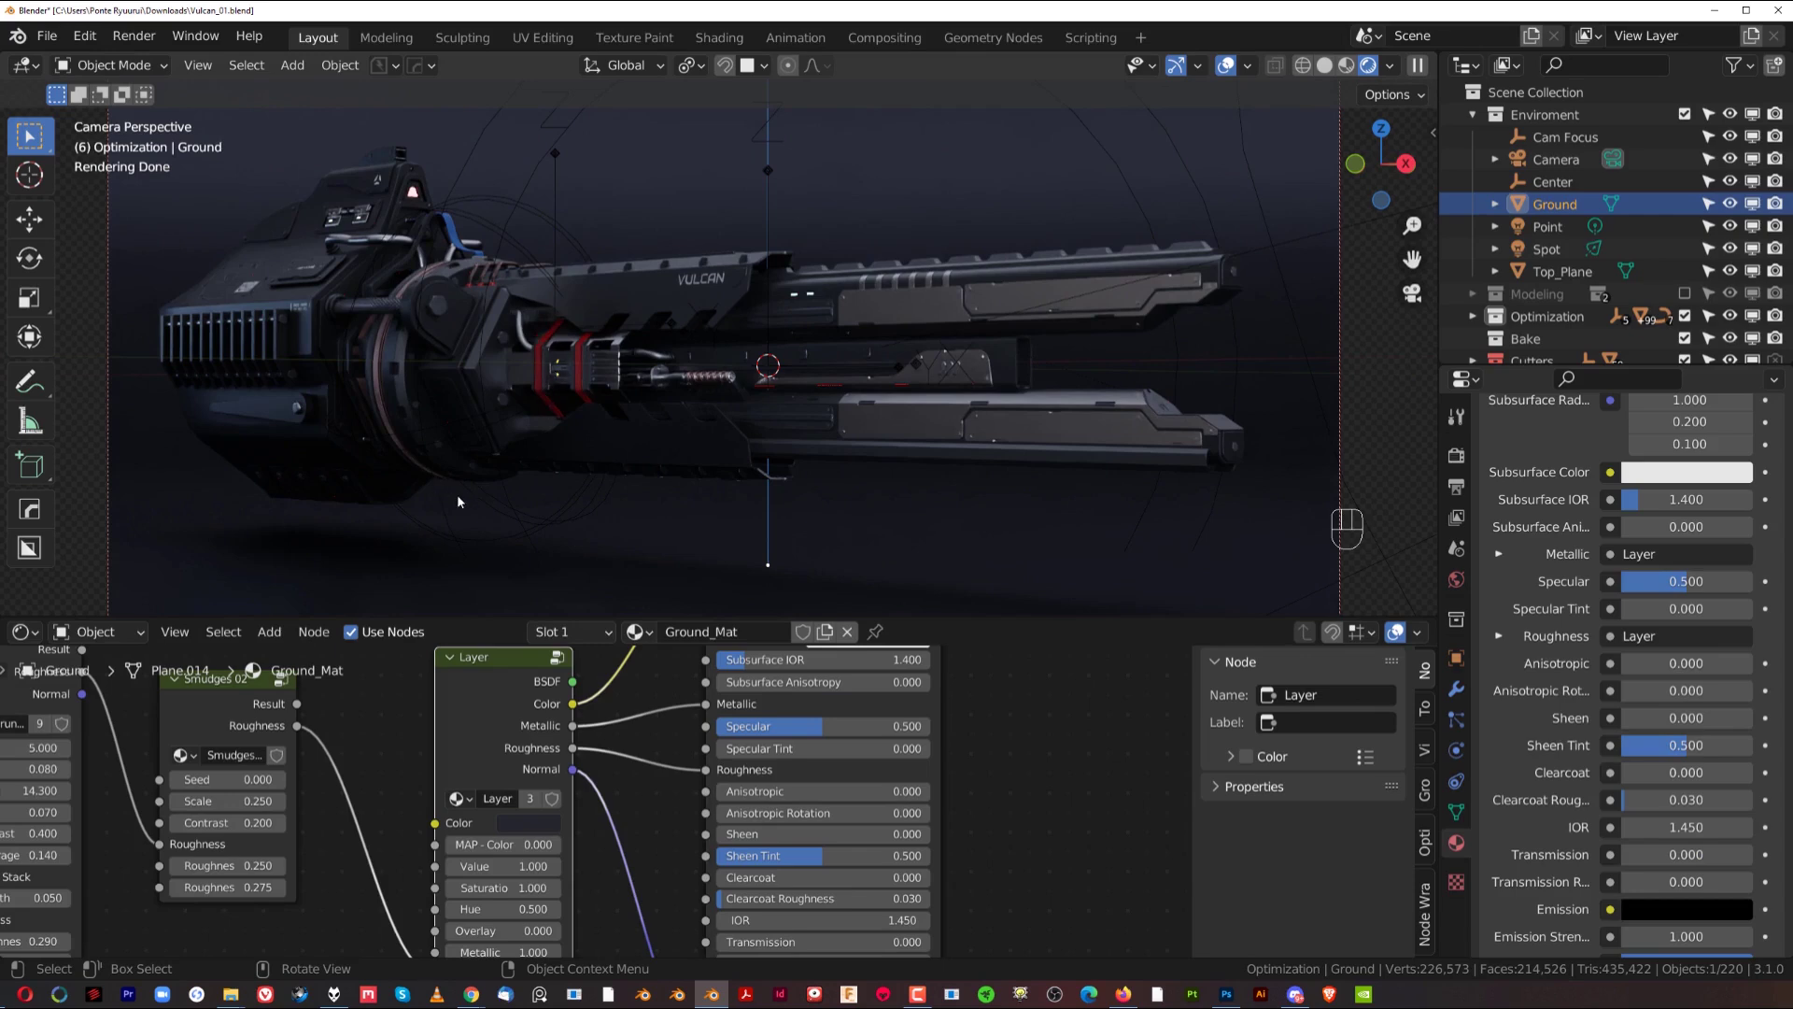
Step: Inspect Panel_10 and the accelerator's Case_Mat materials, then bring up the DECALmachine decal library
left_click(1038, 432)
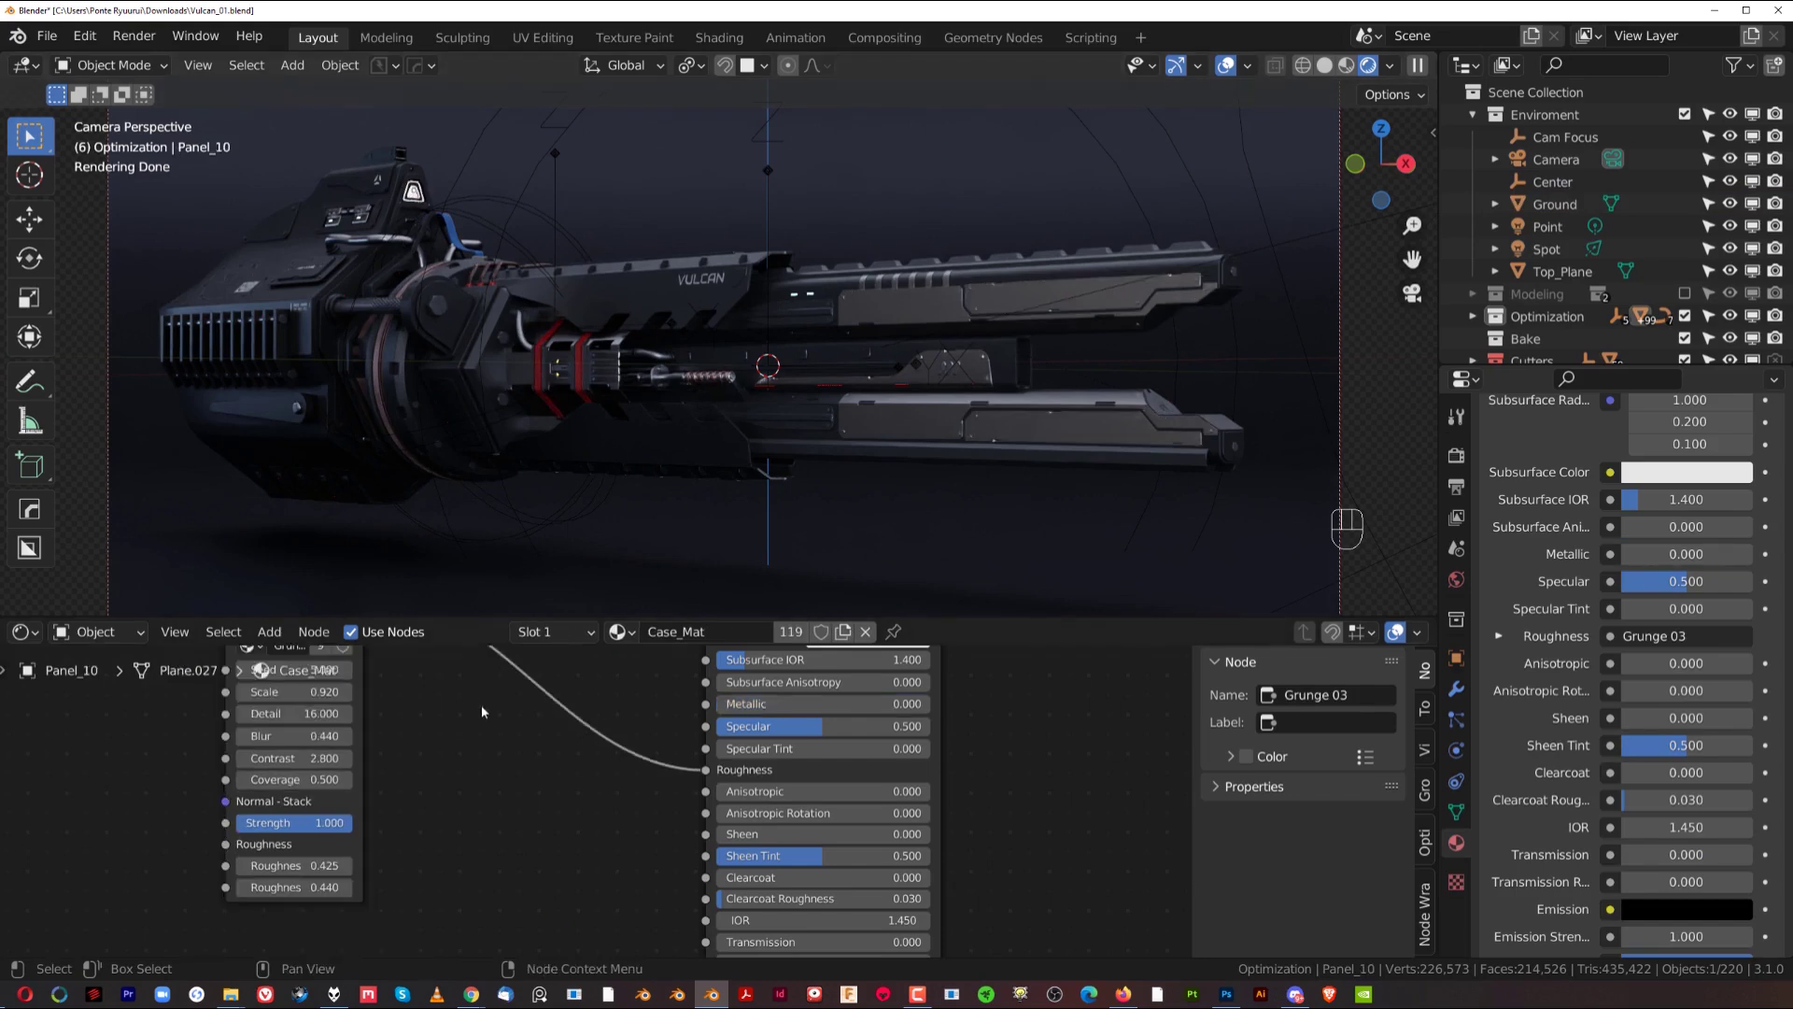
left_click(812, 299)
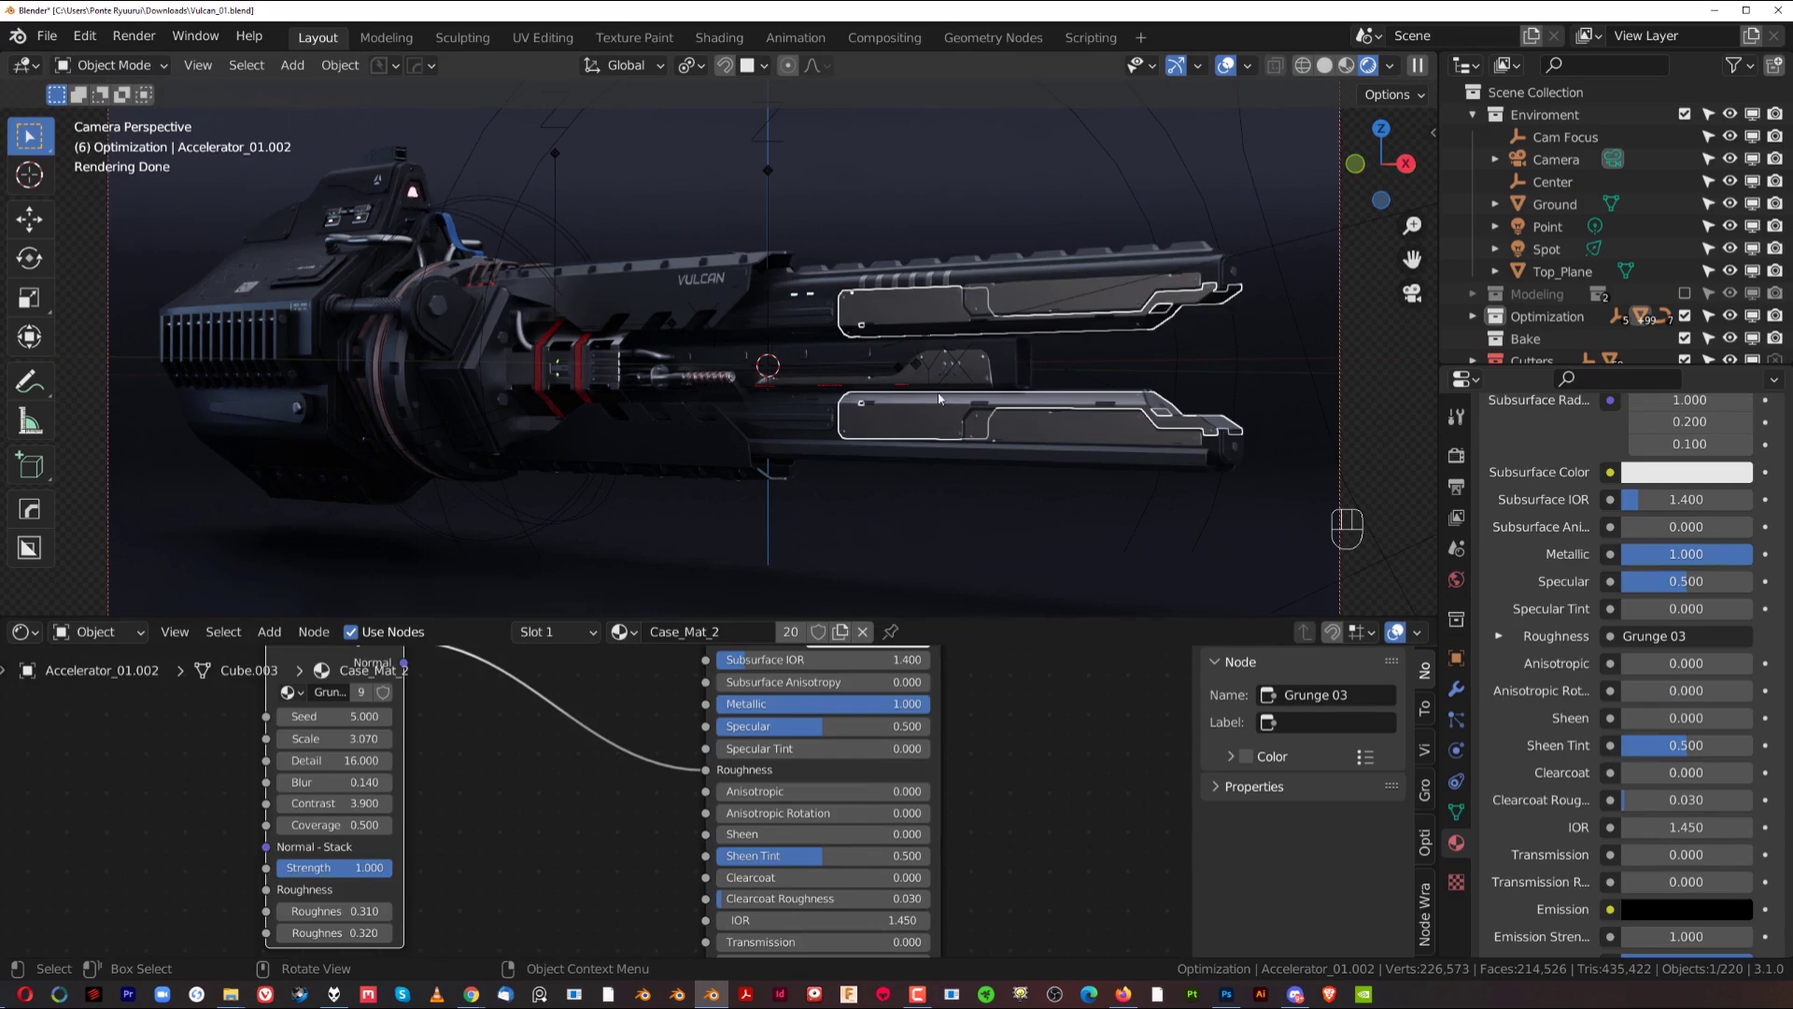
key("d")
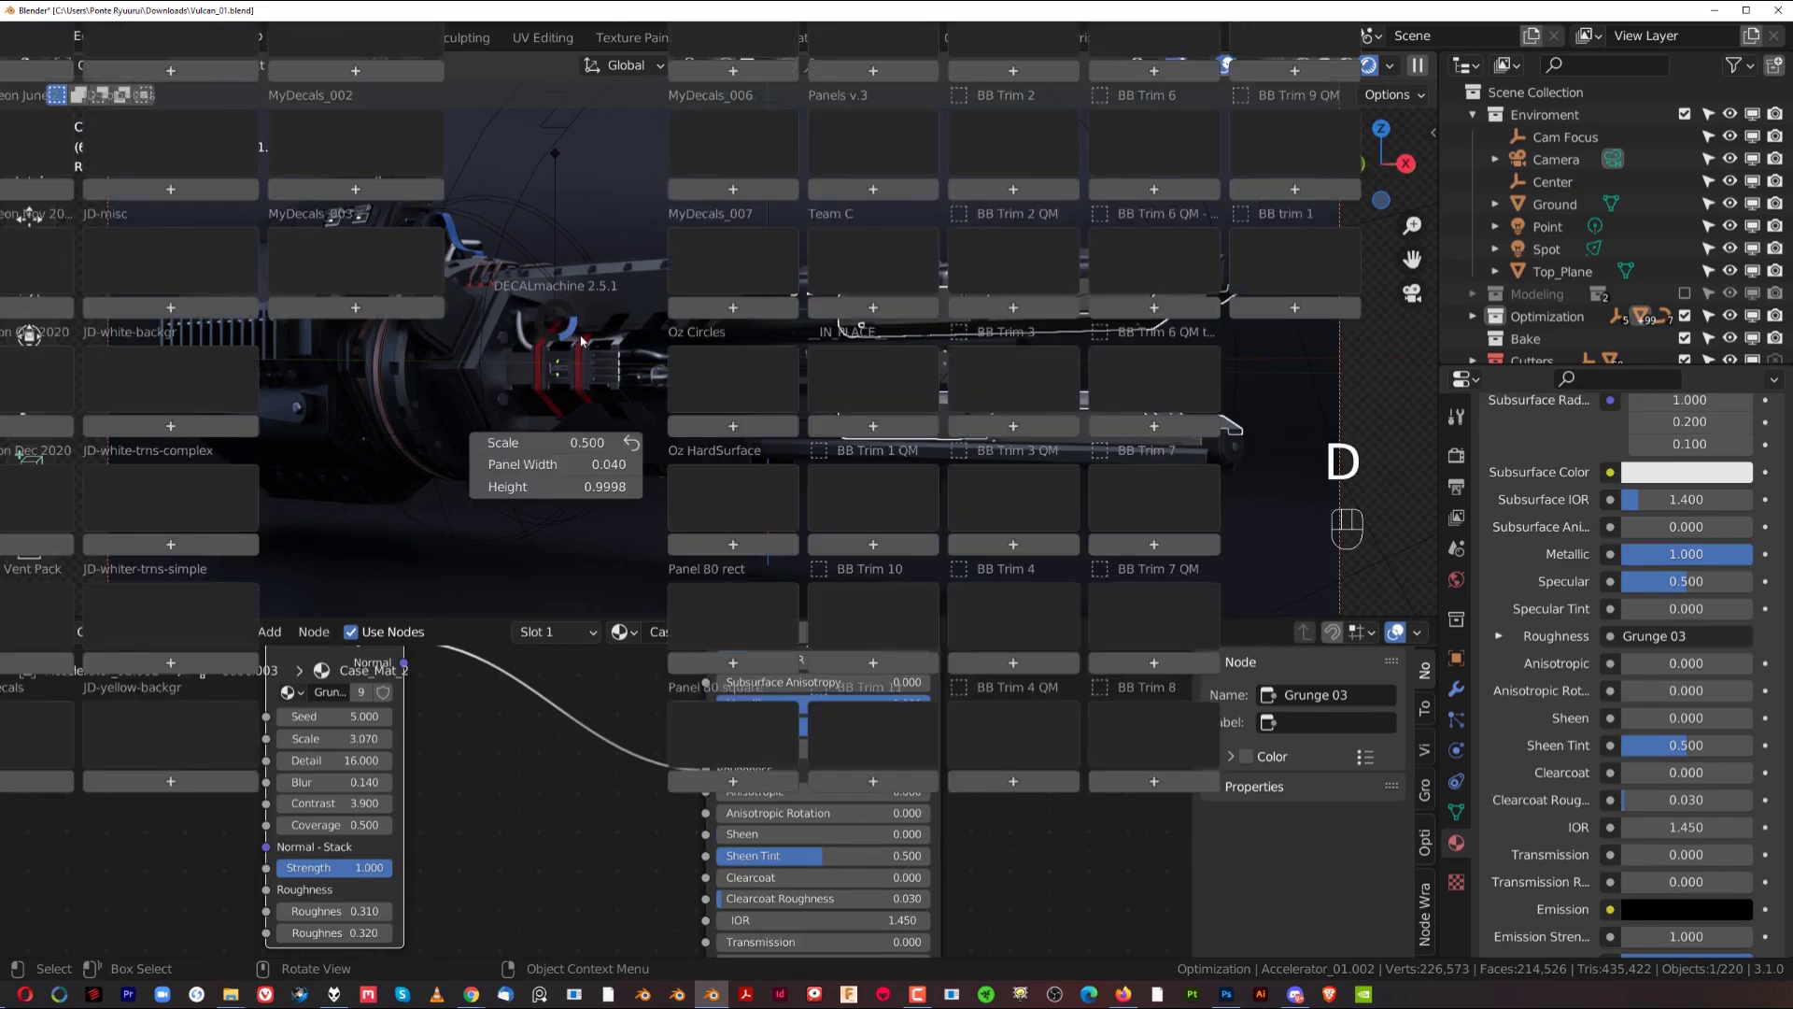
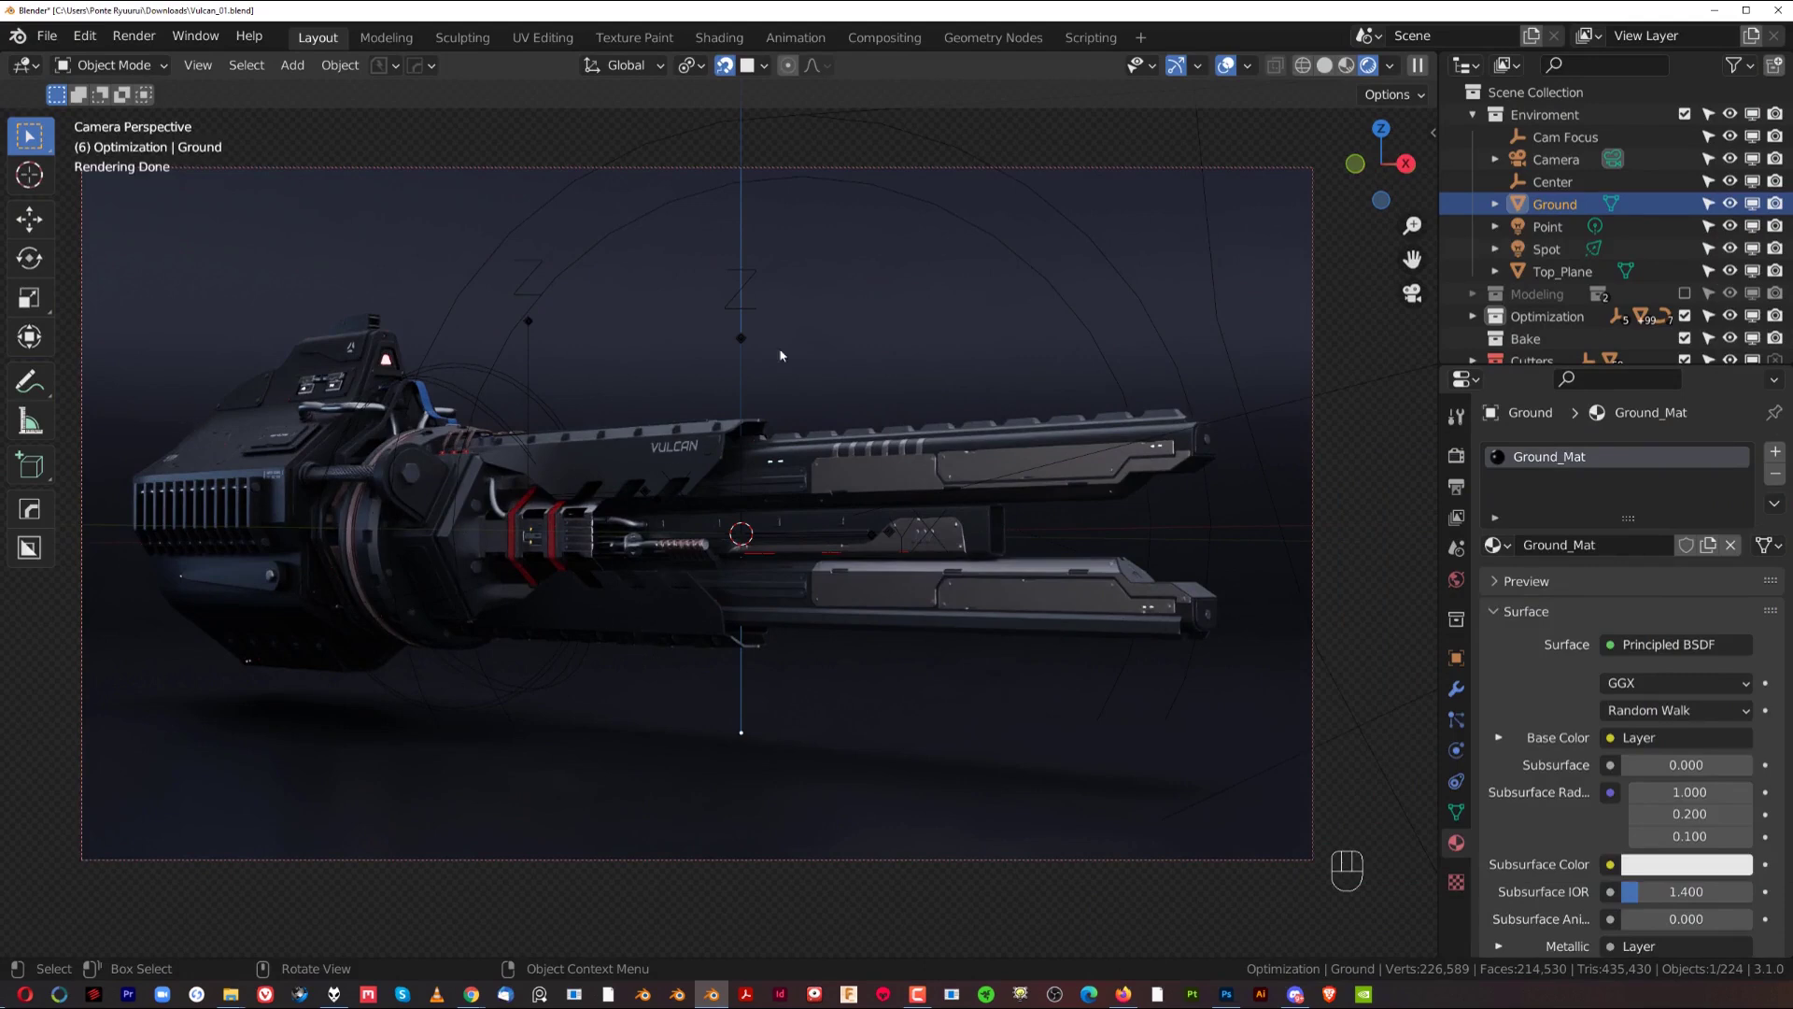
Step: Select the info and VULCAN lettering decals on the gun housing
left_click(674, 451)
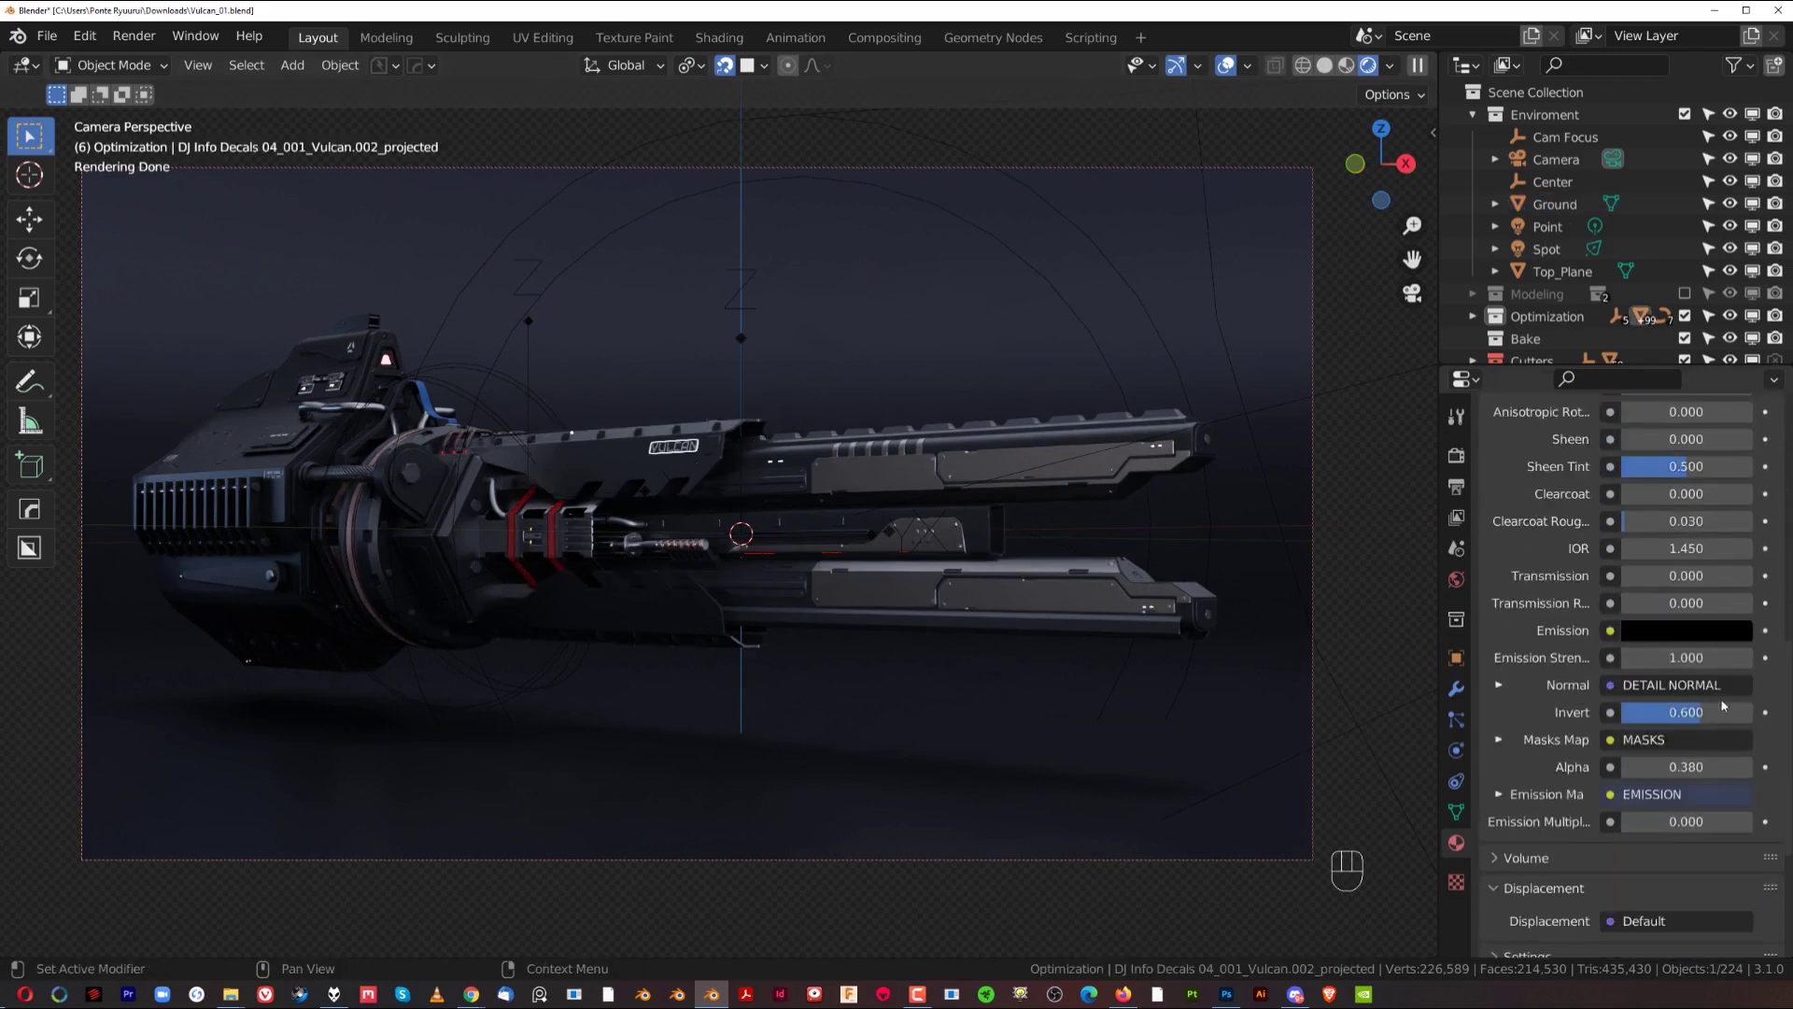
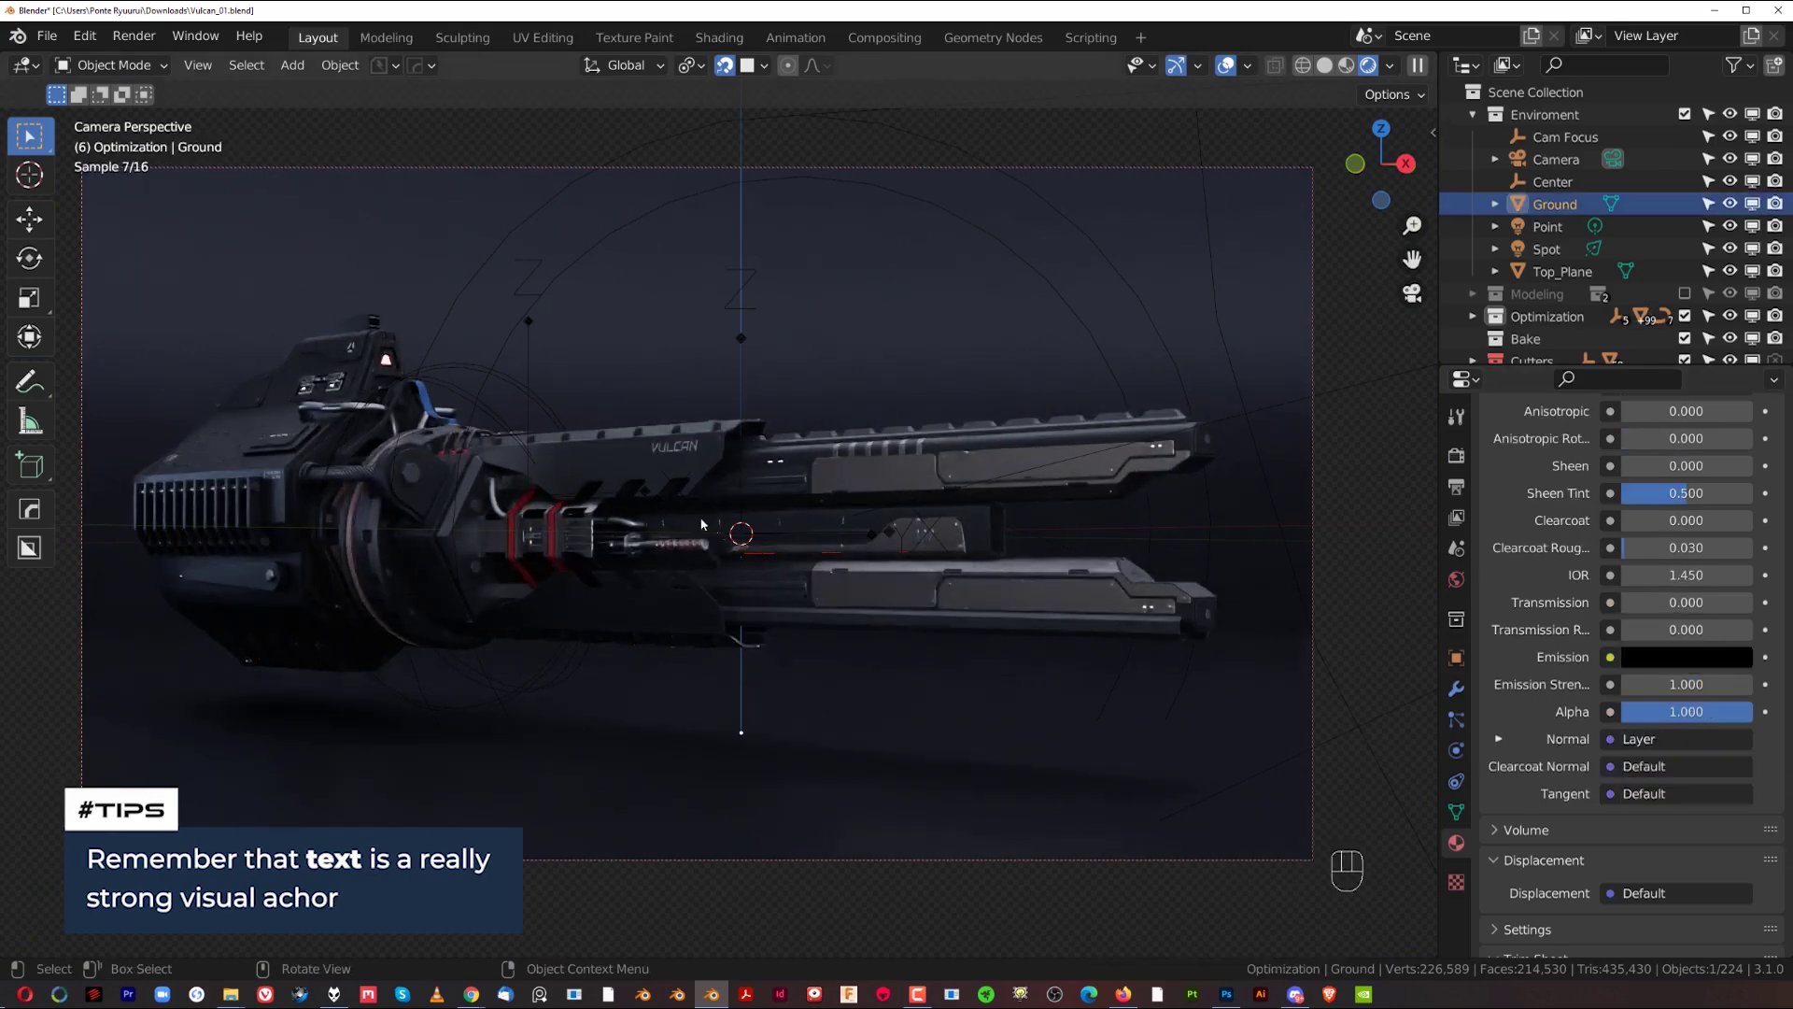
double_click(682, 451)
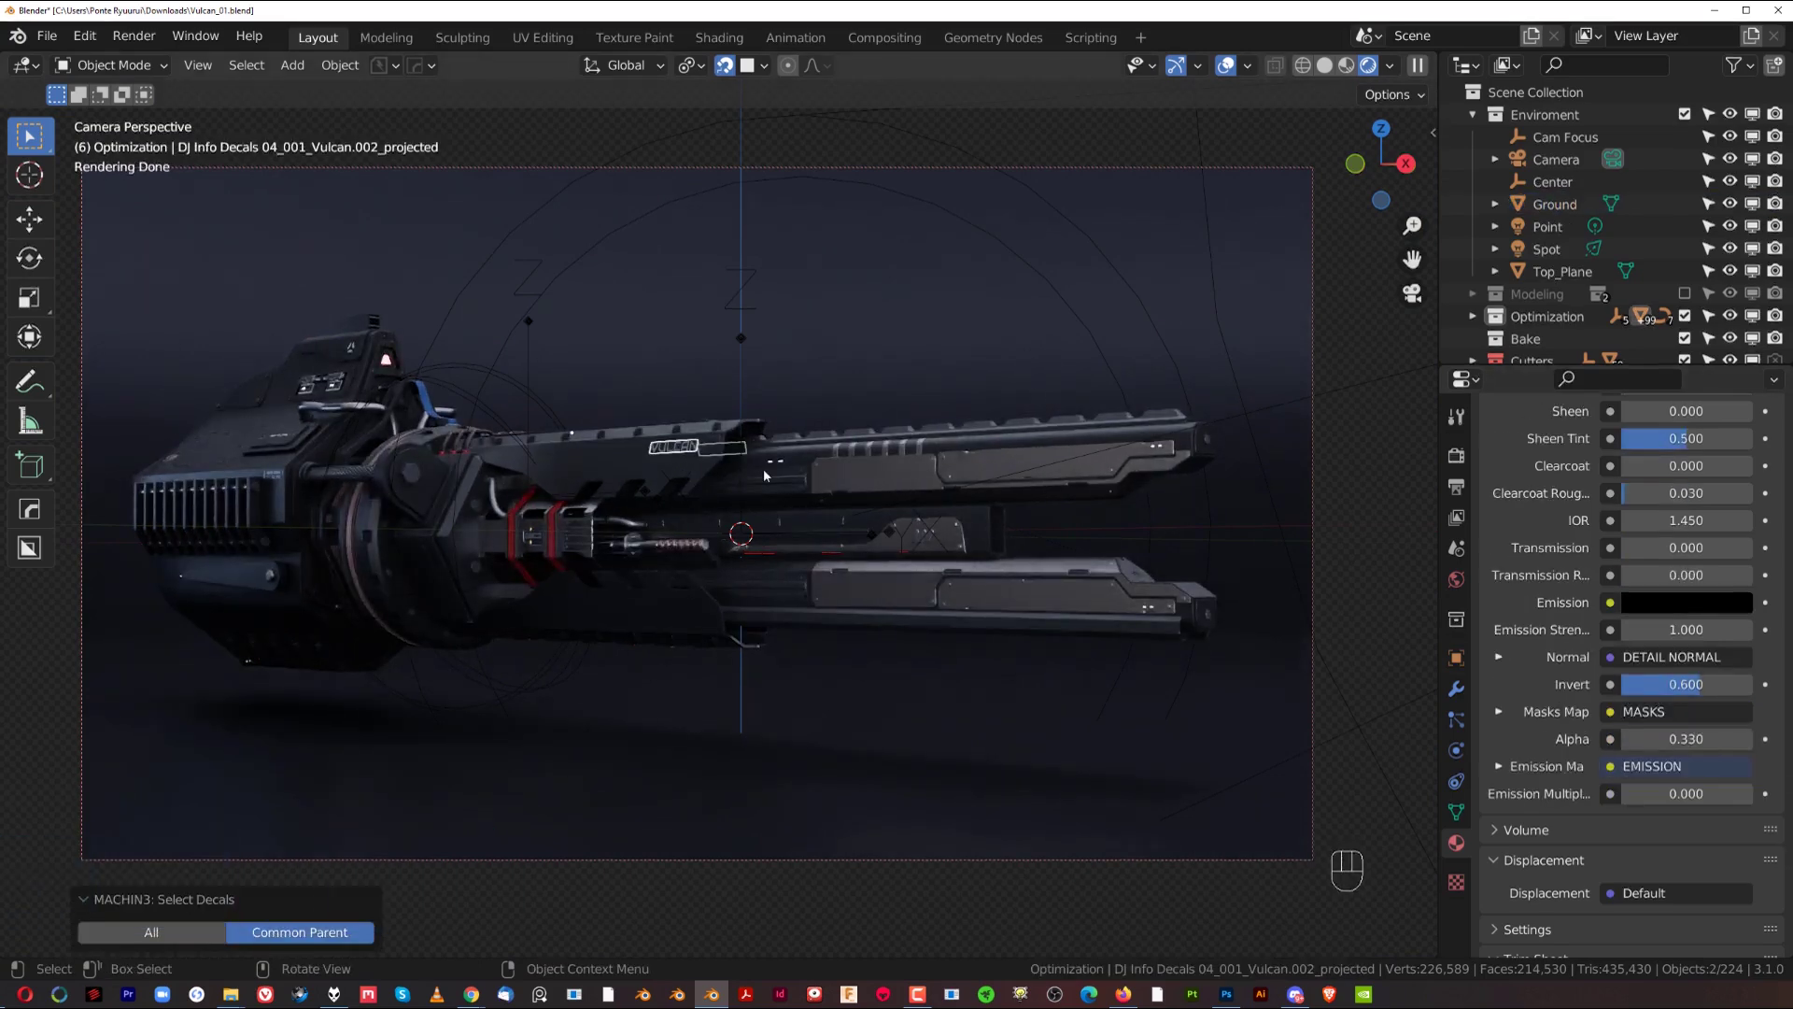
left_click(784, 462)
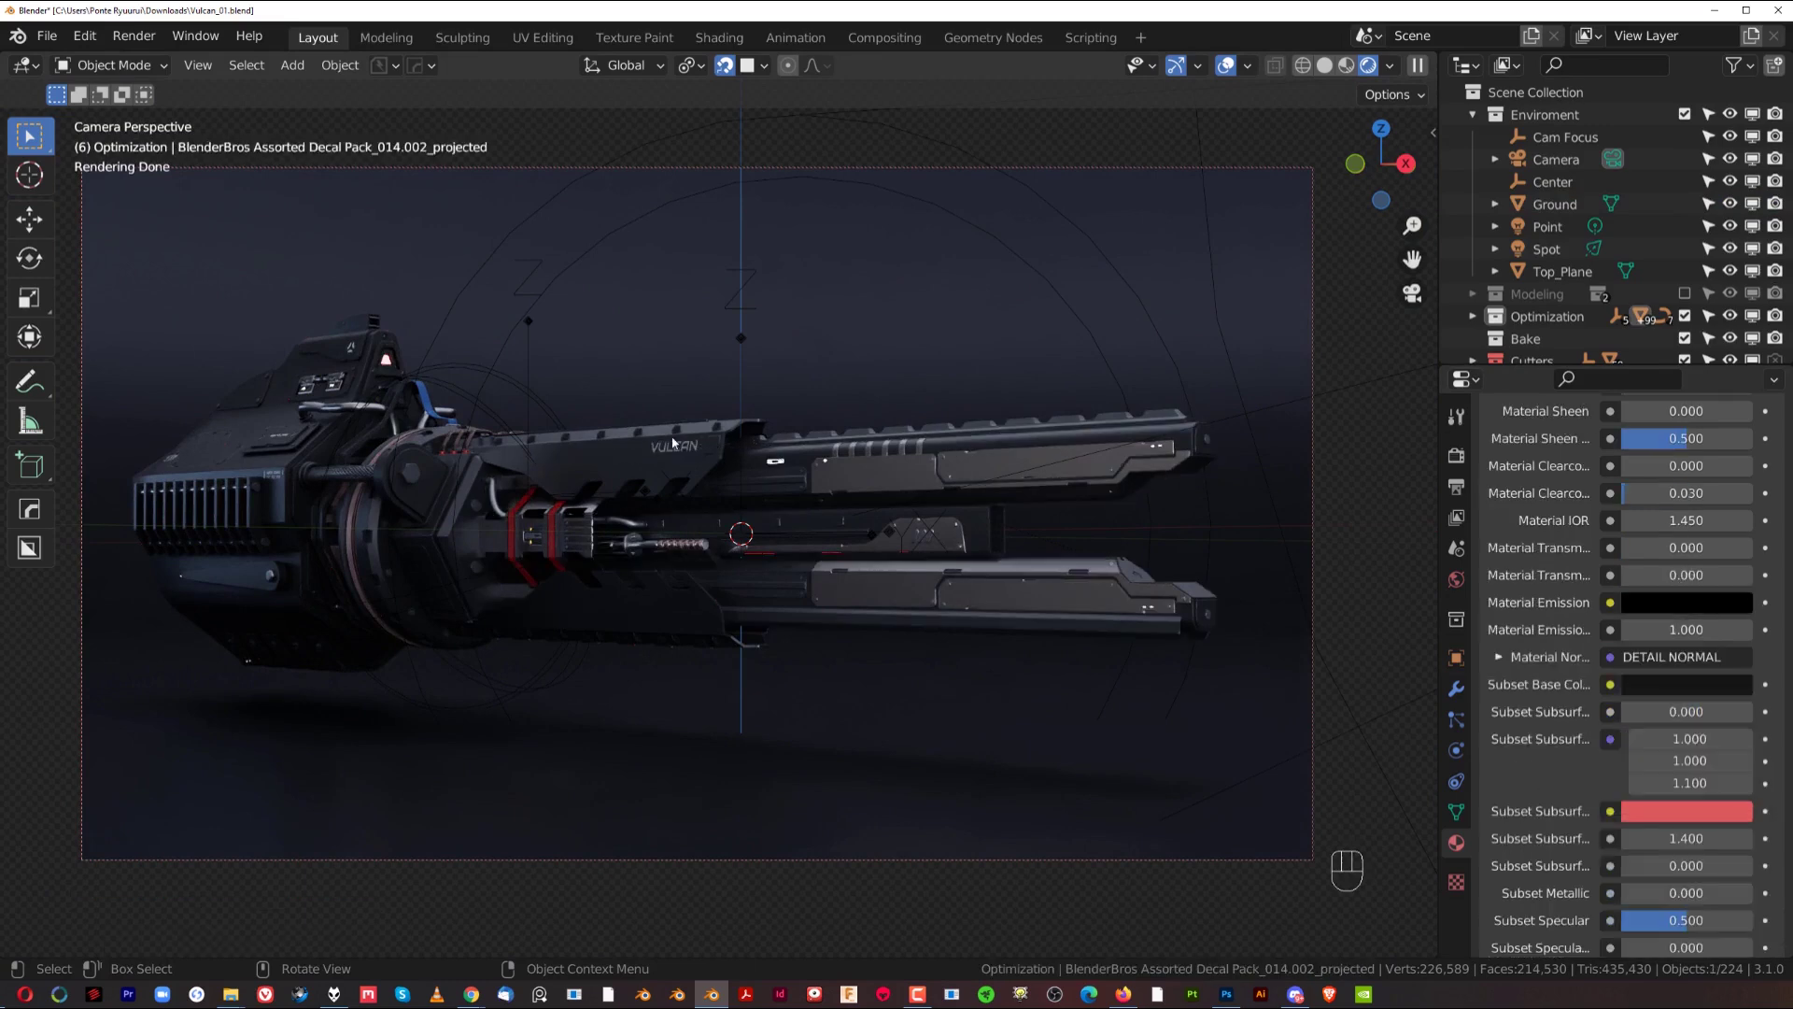
key("x")
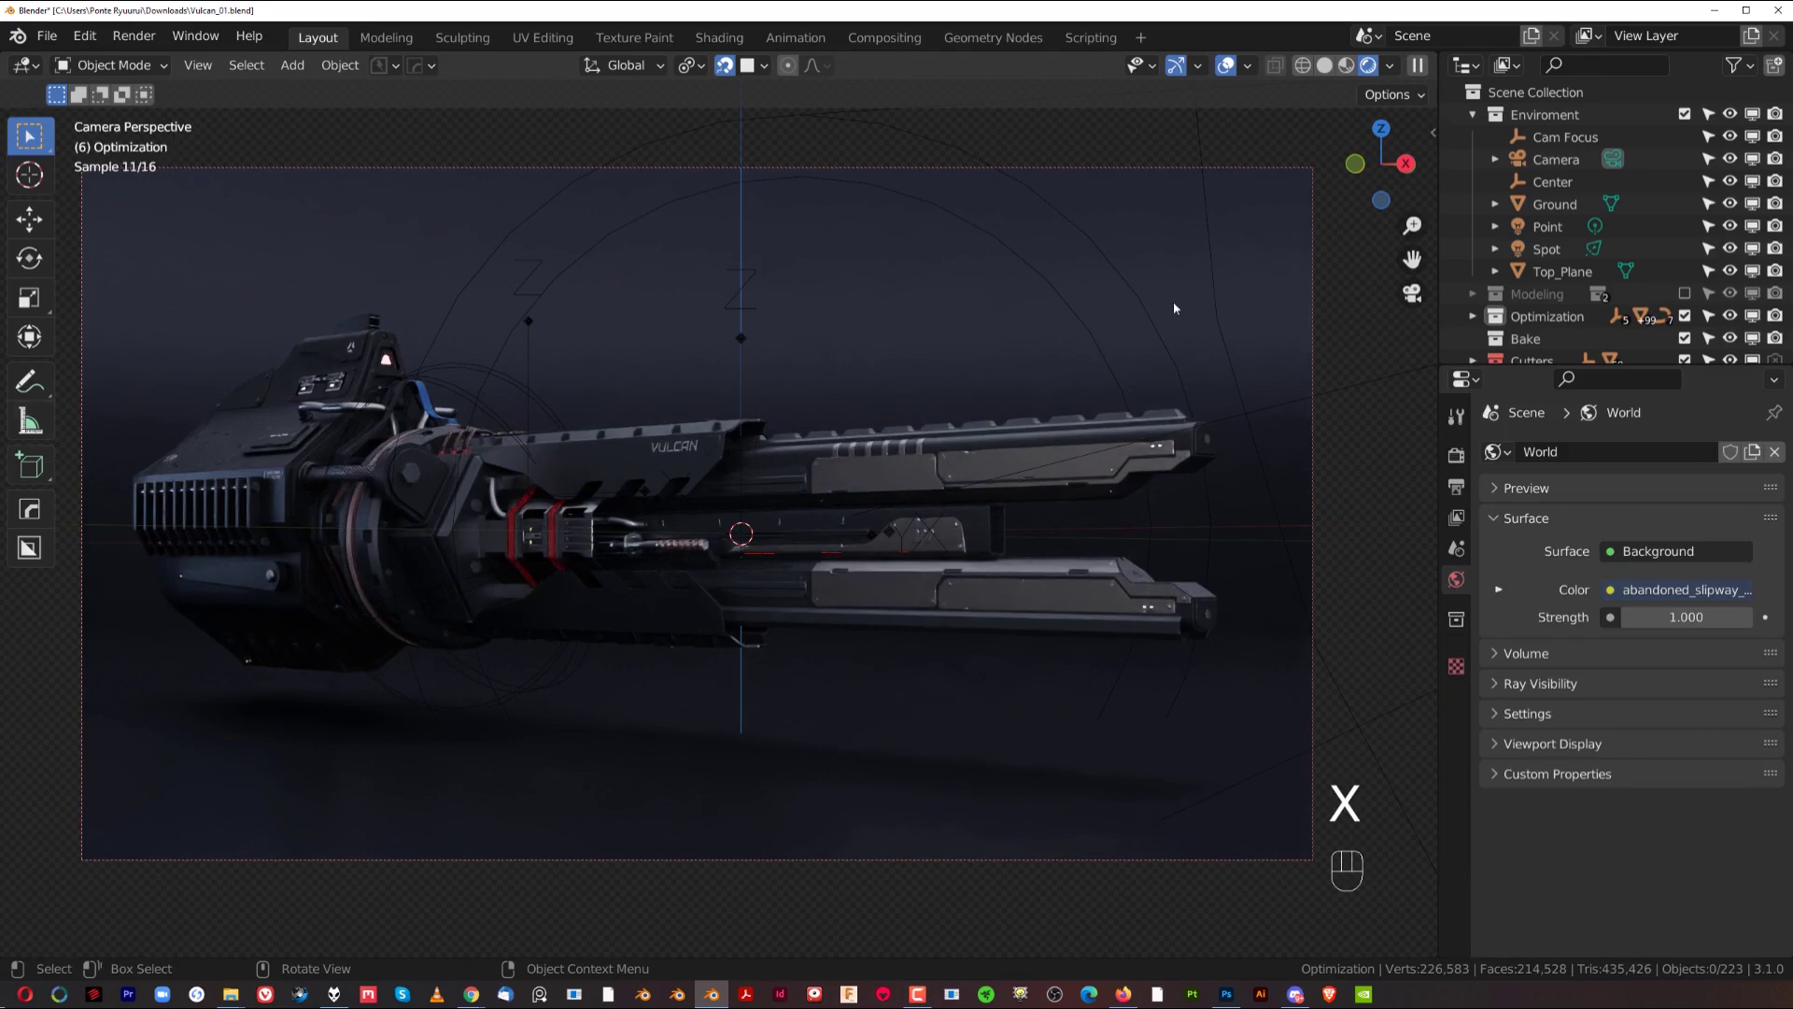
Step: Undo, select the info decal plate and edit its geometry with everything selected
key("ctrl+z")
left_click(685, 446)
key("Tab")
key("a")
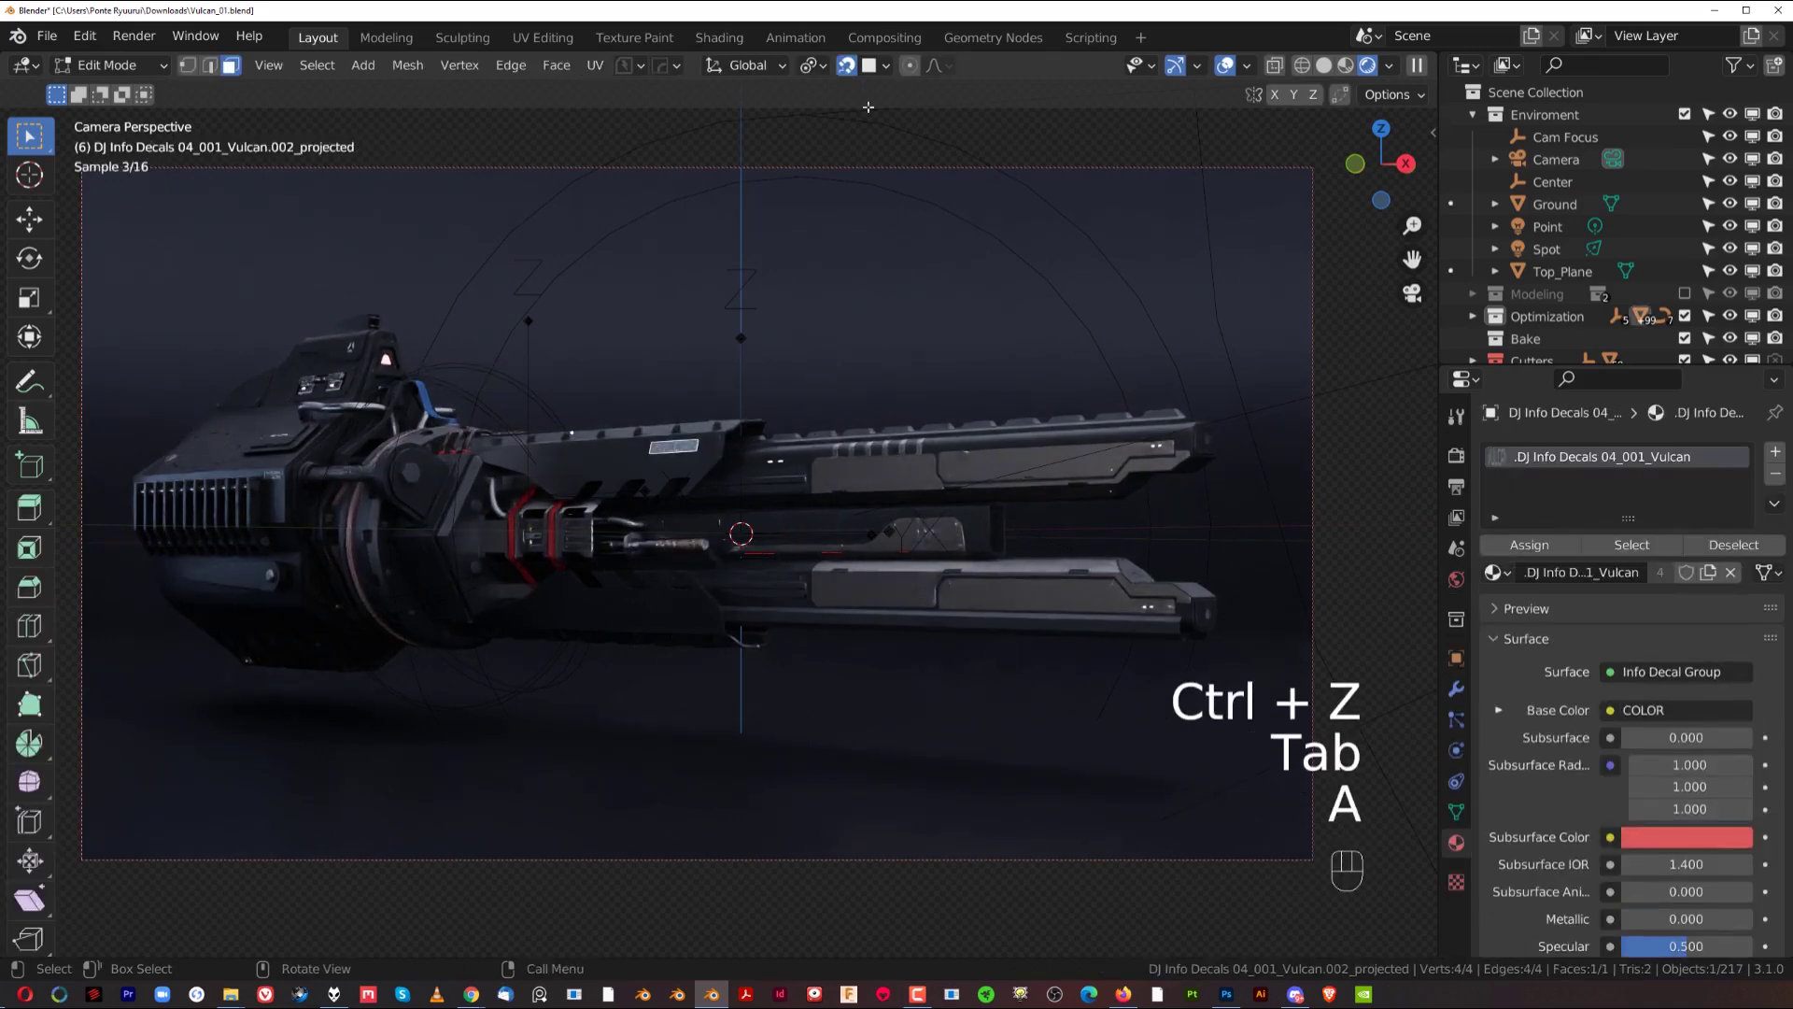
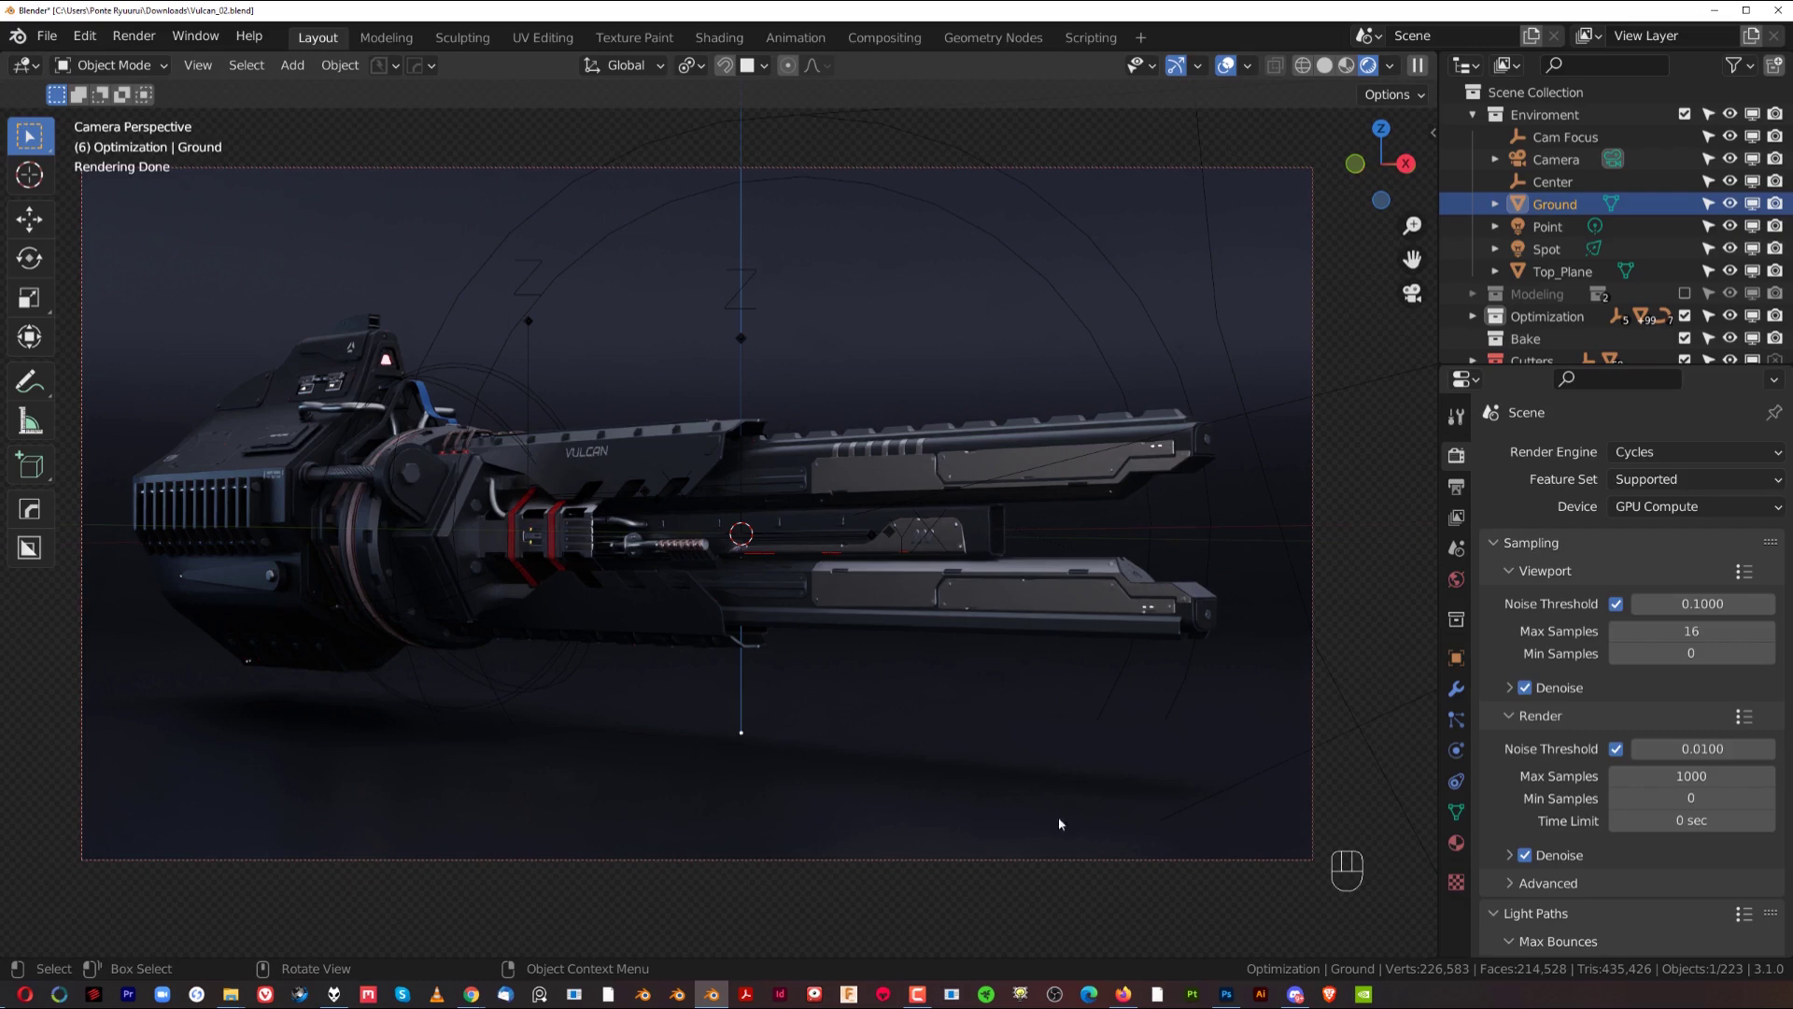
Step: Show the Ground_Mat shader nodes in the editor below the camera render
left_click(1056, 732)
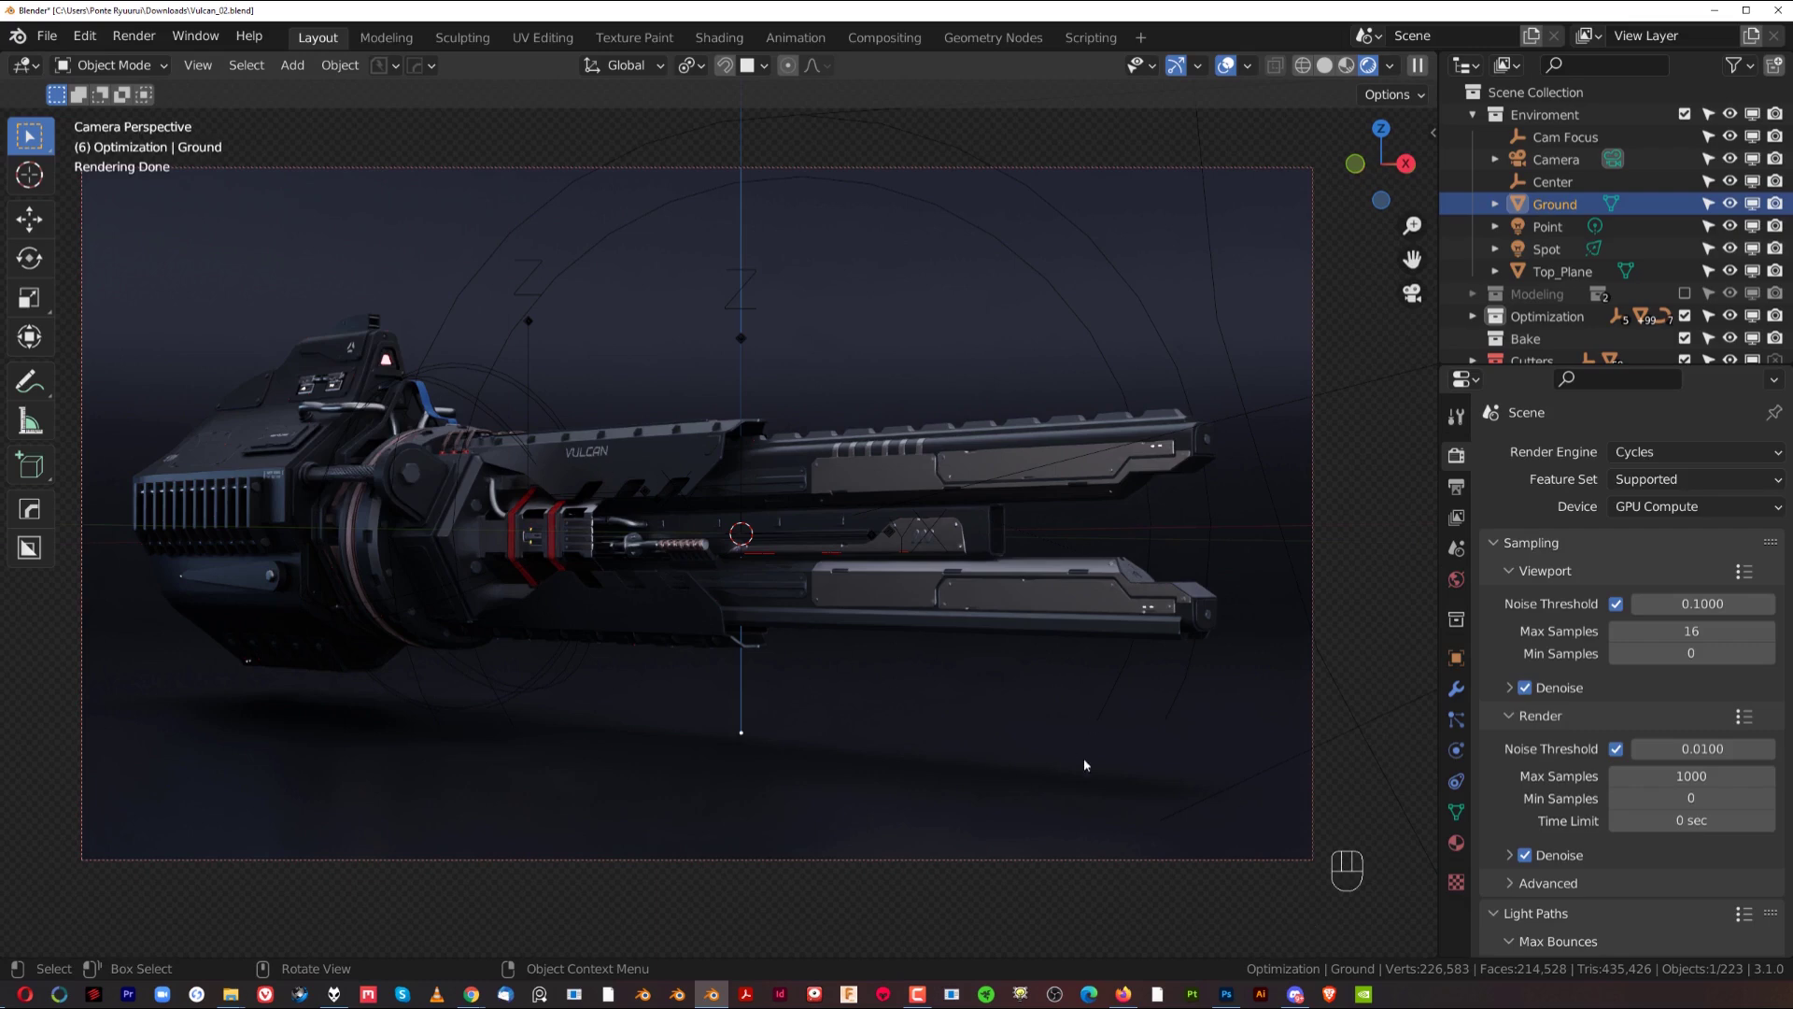
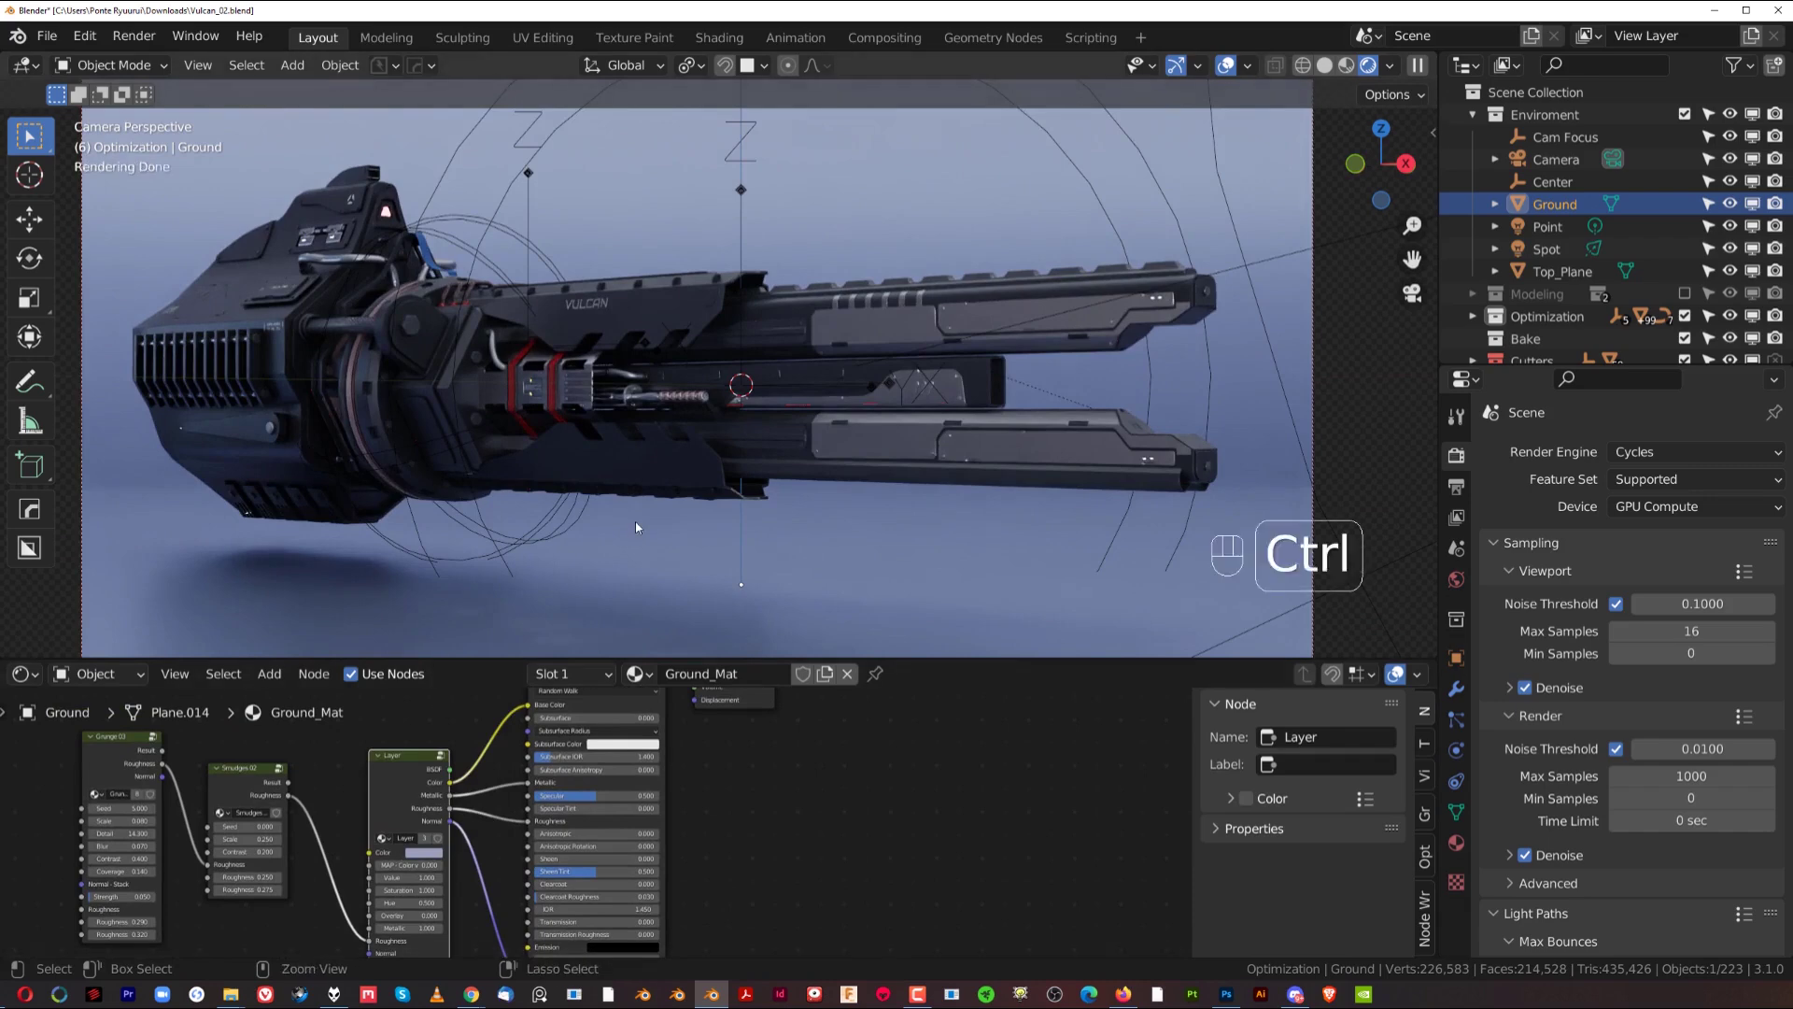
key("ctrl+z")
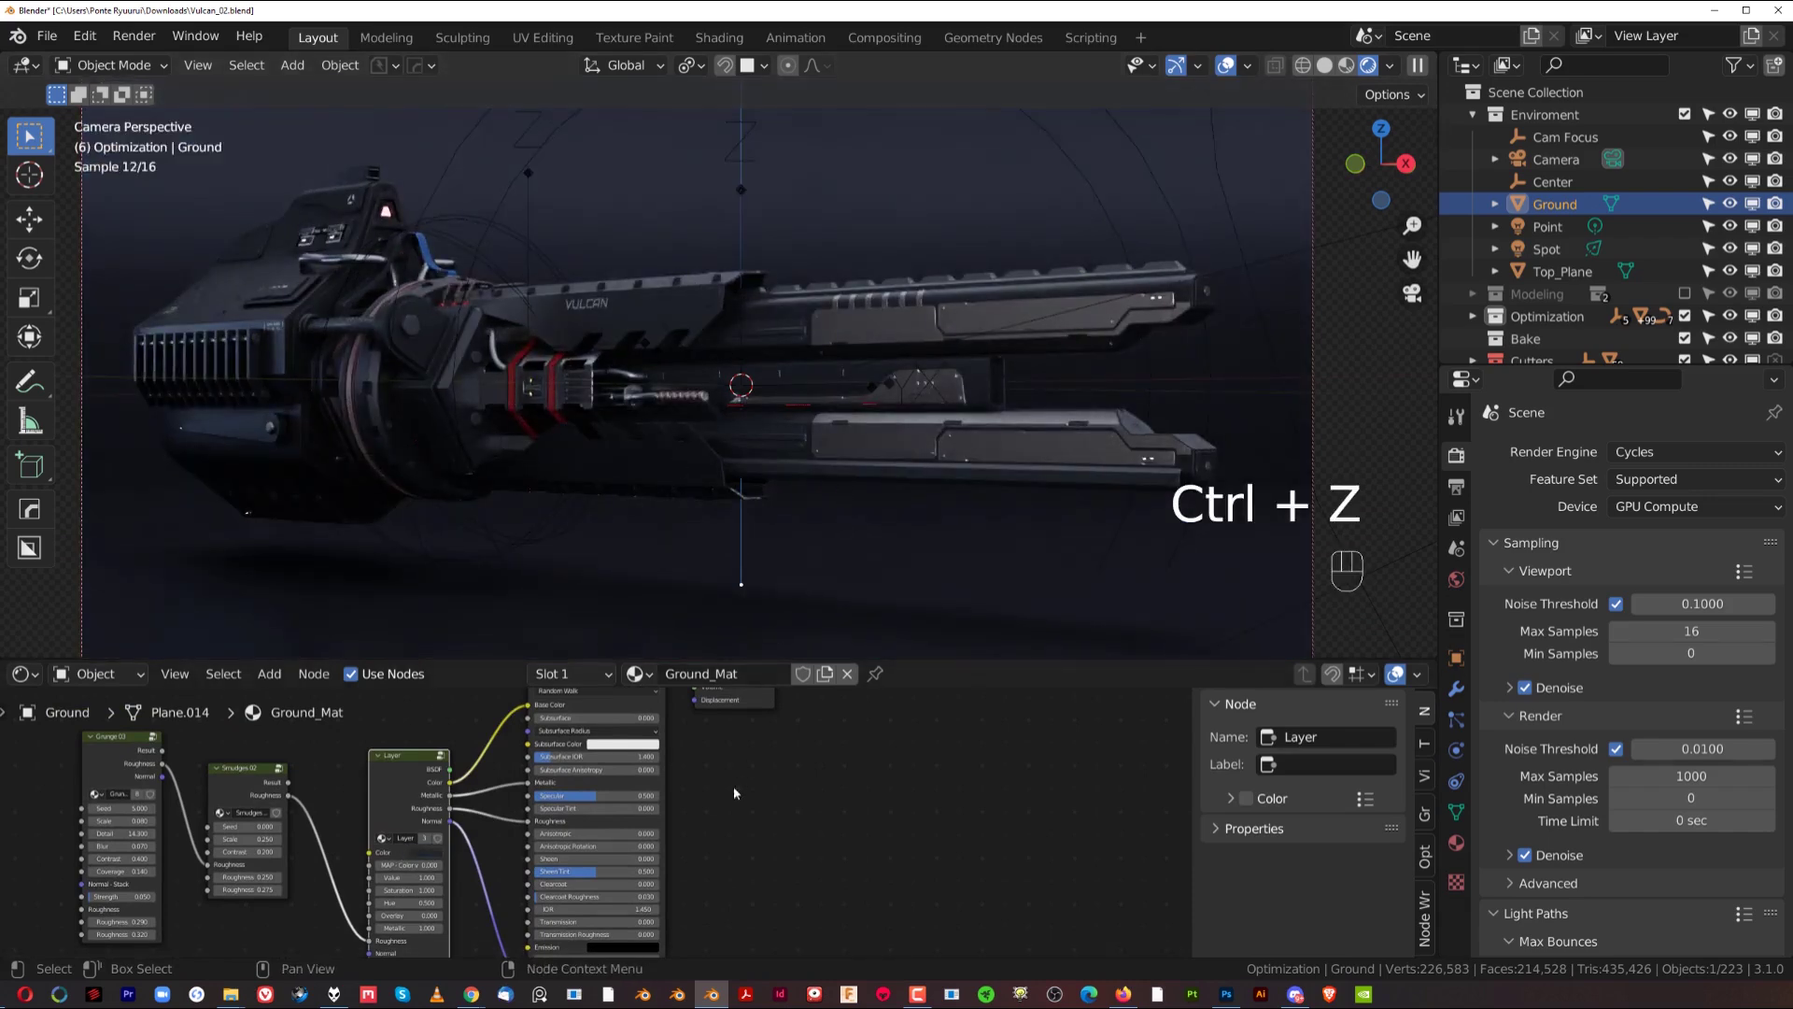
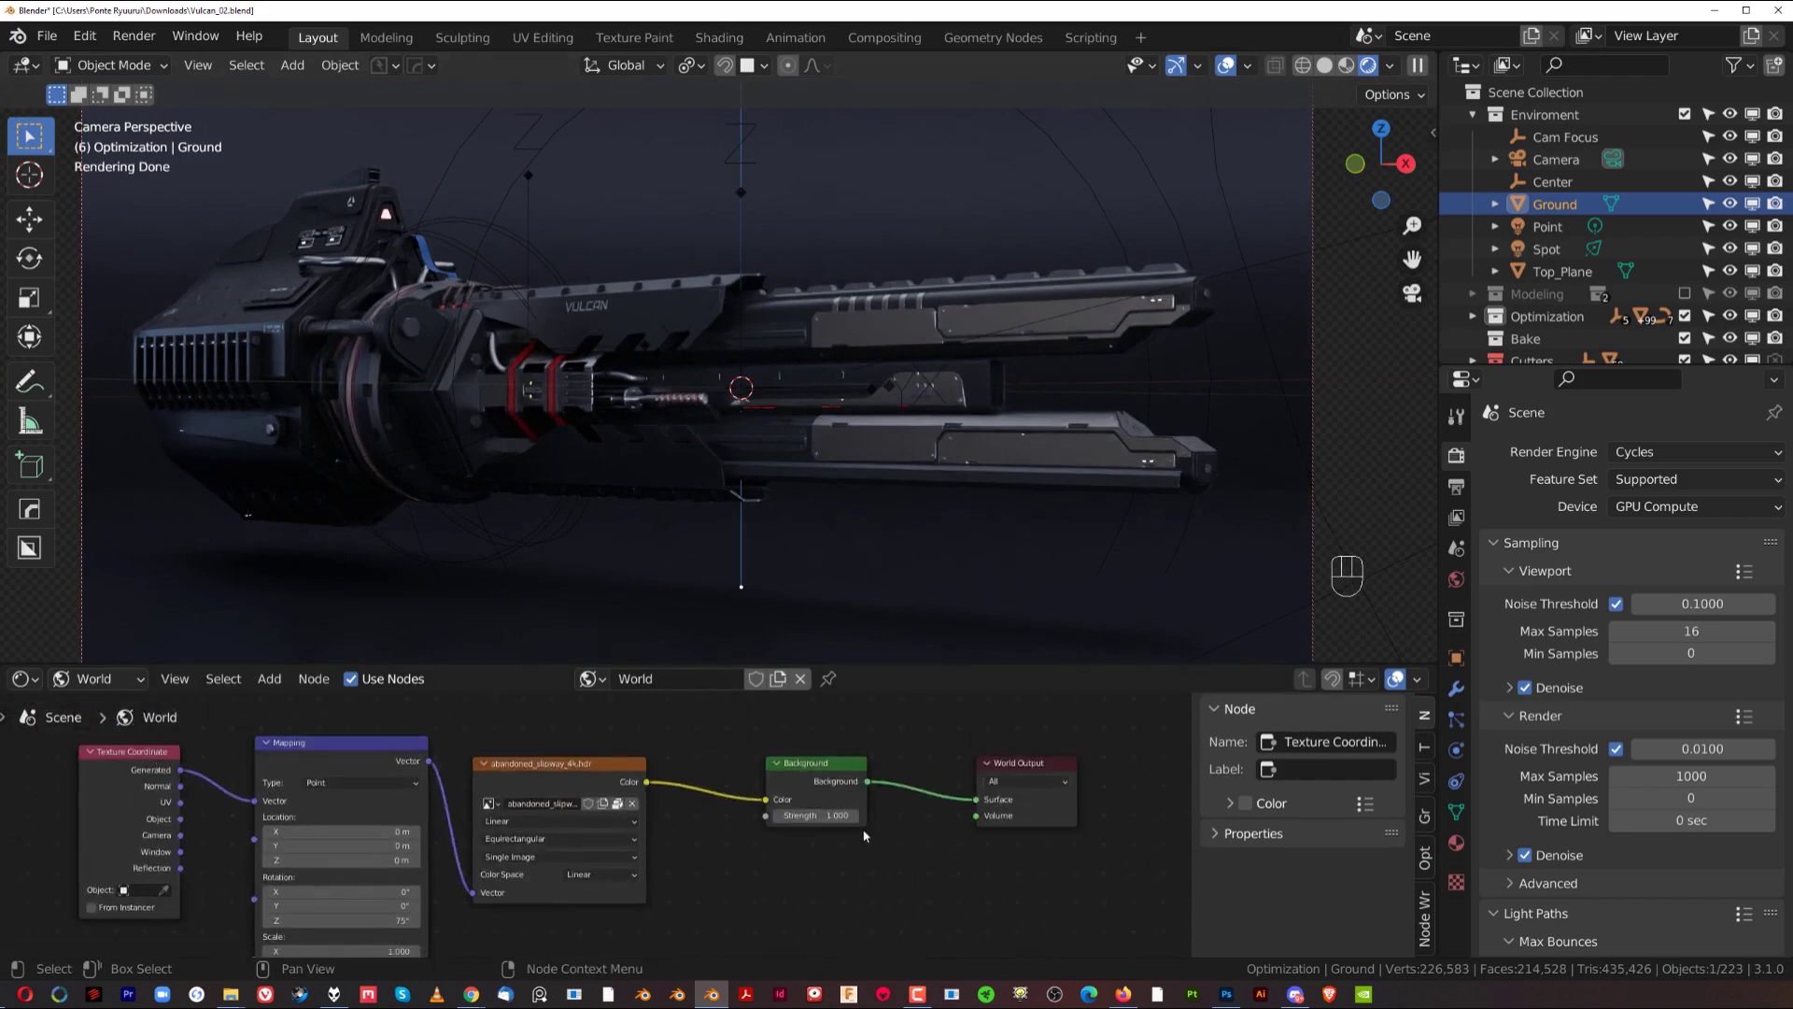
Step: Raise the world Background strength to 1.800 and orbit out to see the whole ground
left_click_drag(844, 810, 642, 456)
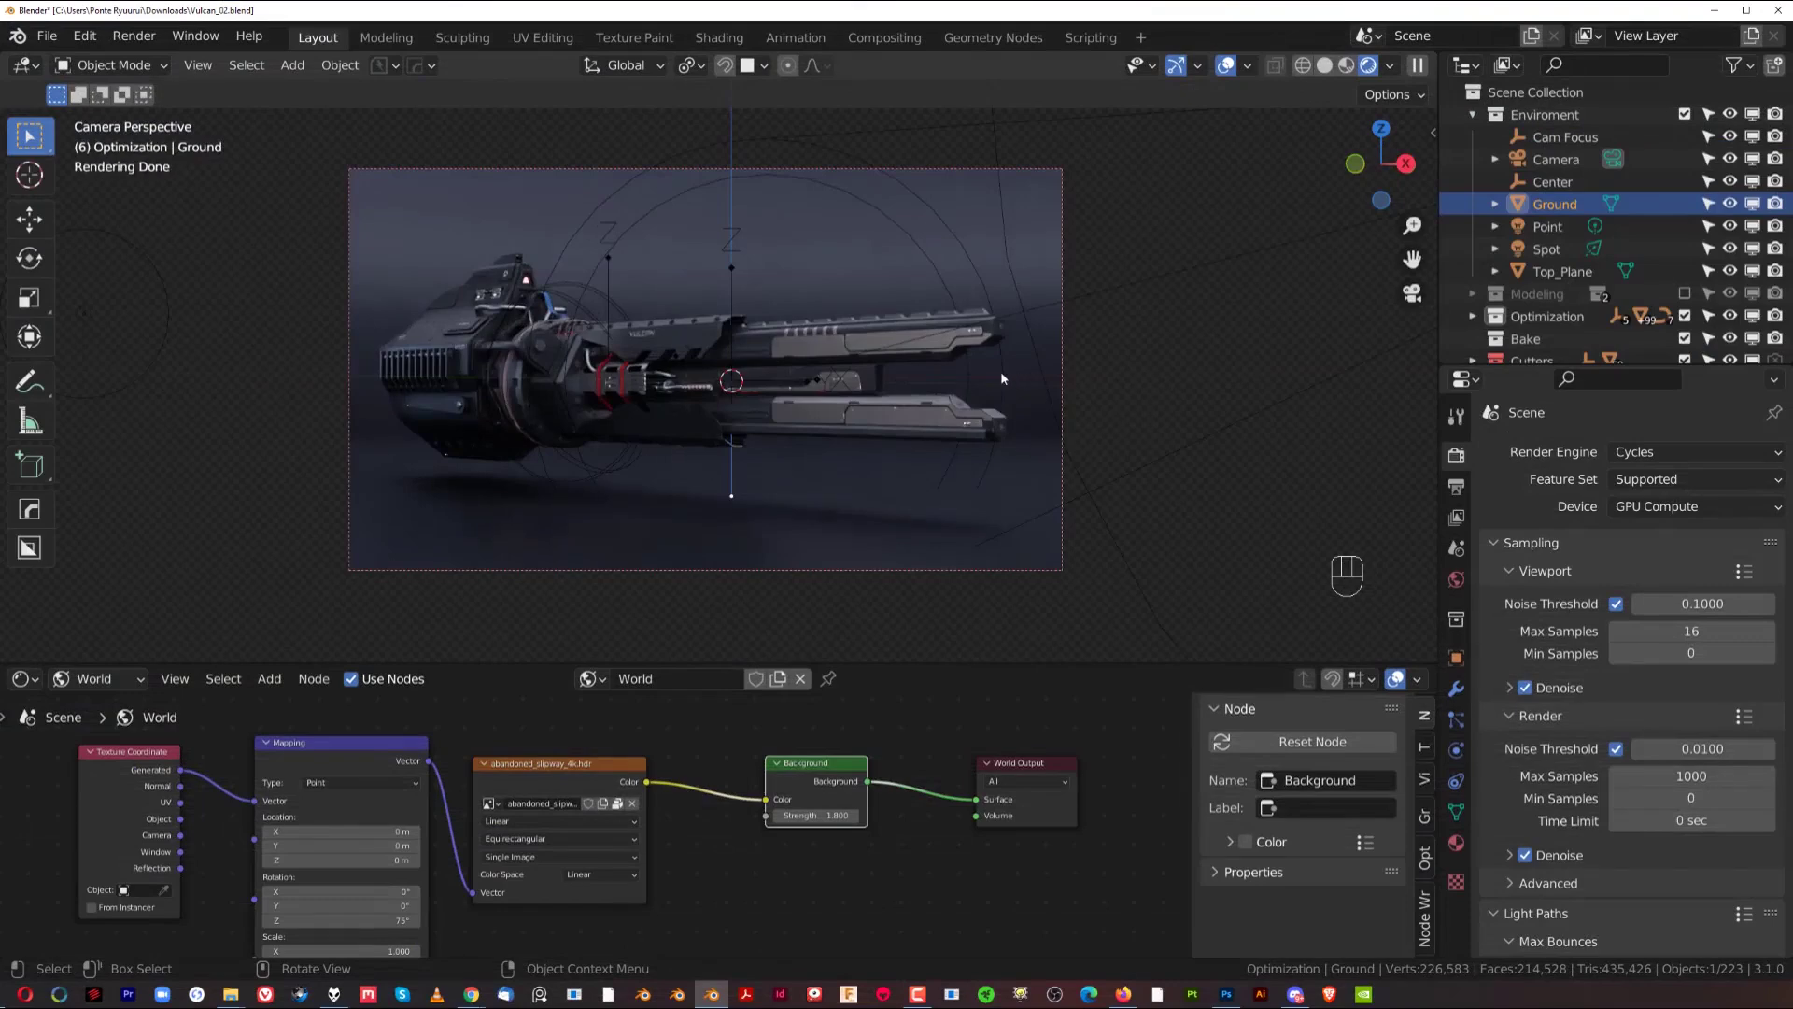
key("Page_Down")
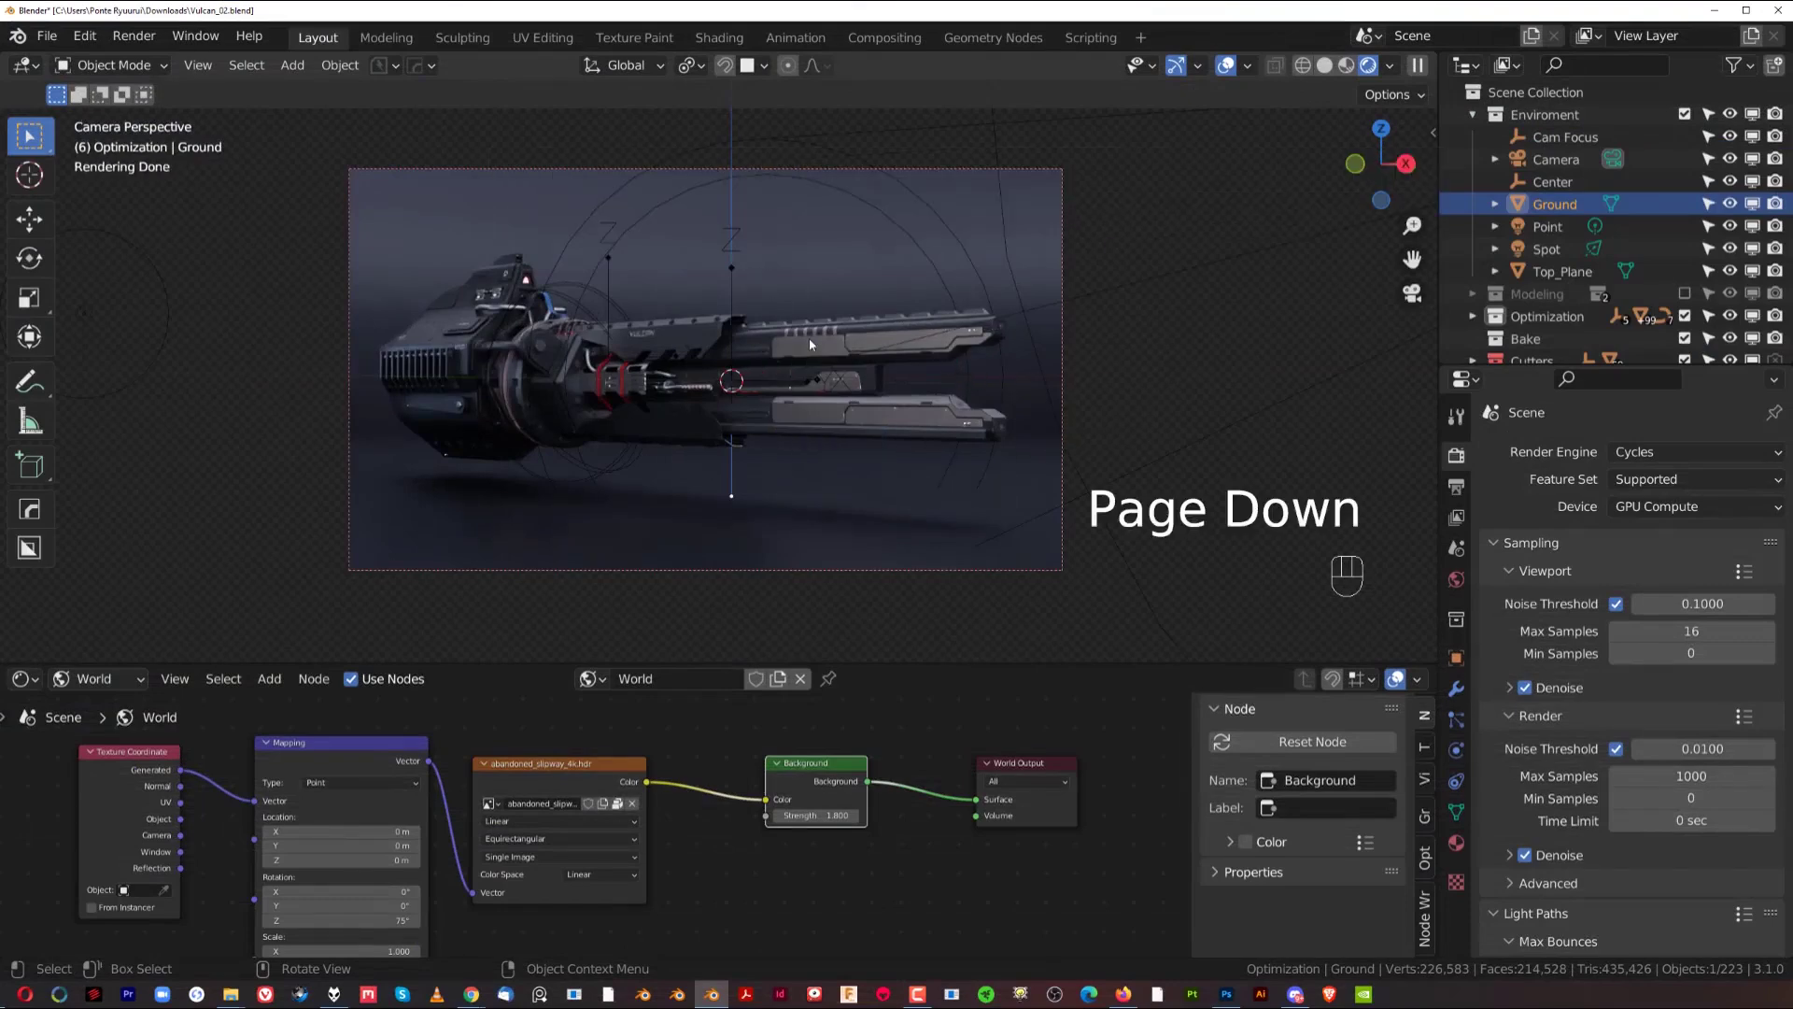
left_click_drag(808, 301, 805, 352)
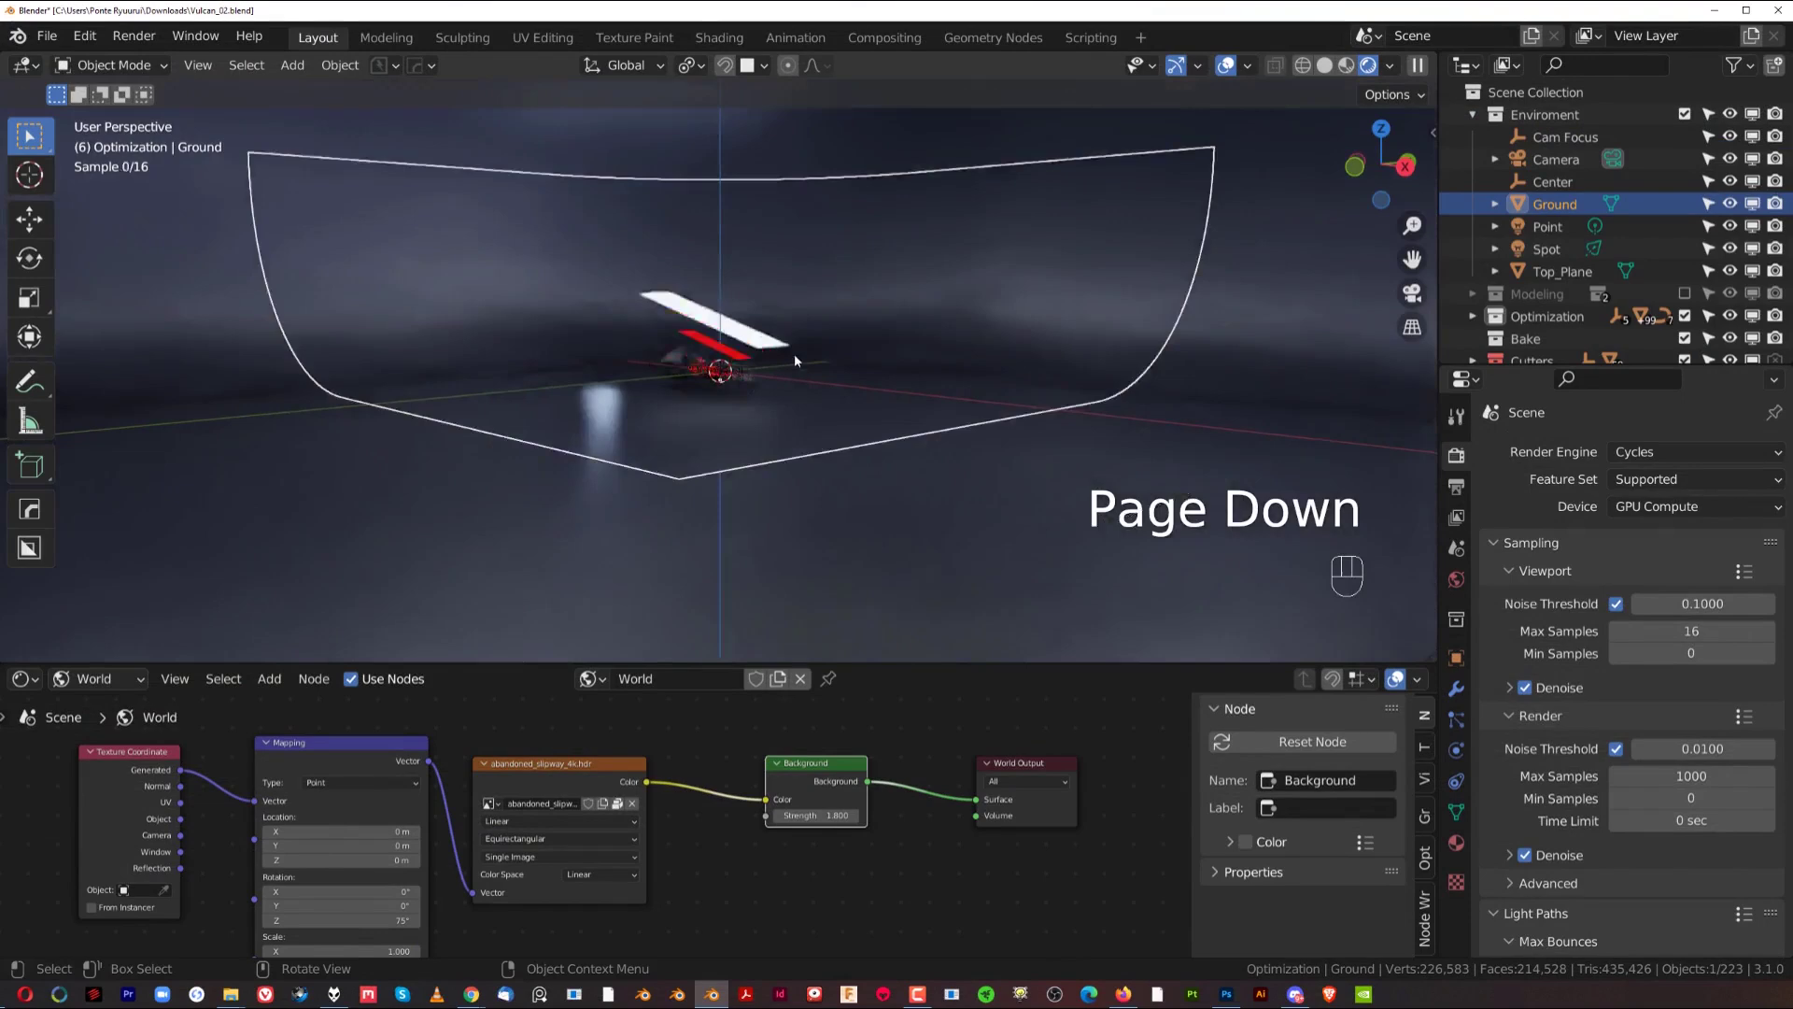
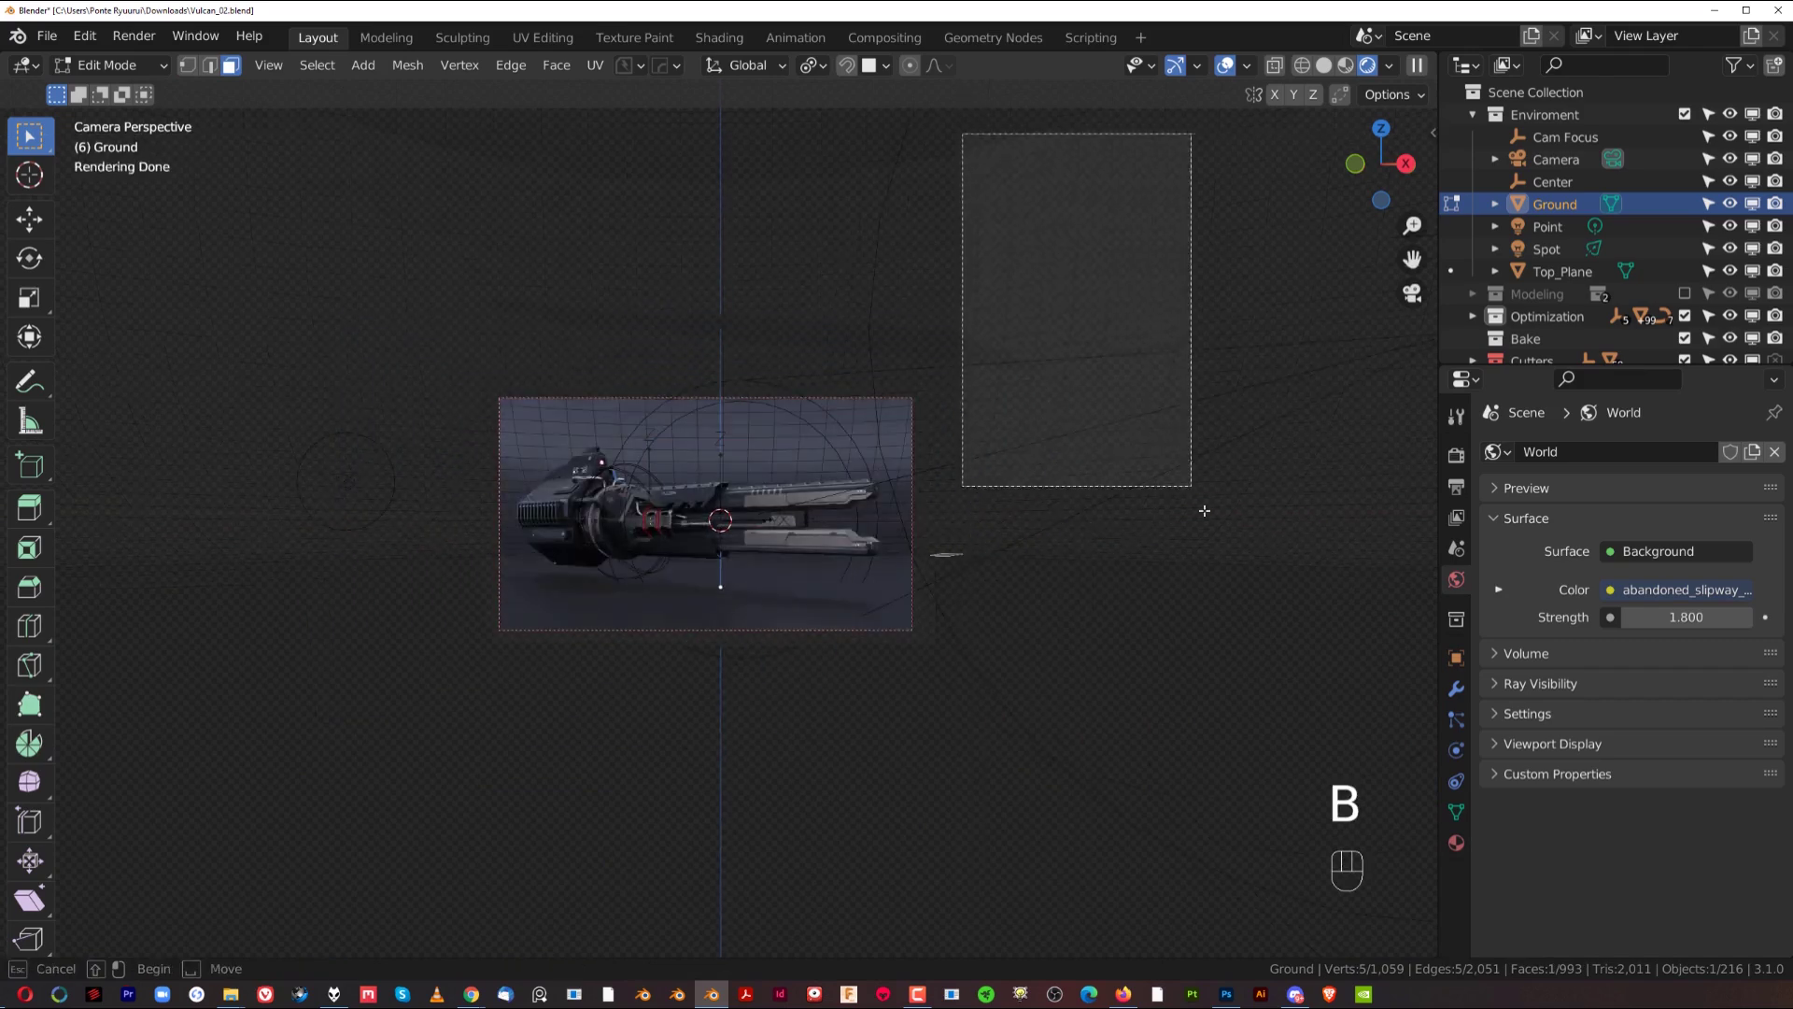
Step: Box-select and delete outlying ground faces, then return to Object Mode
key("x")
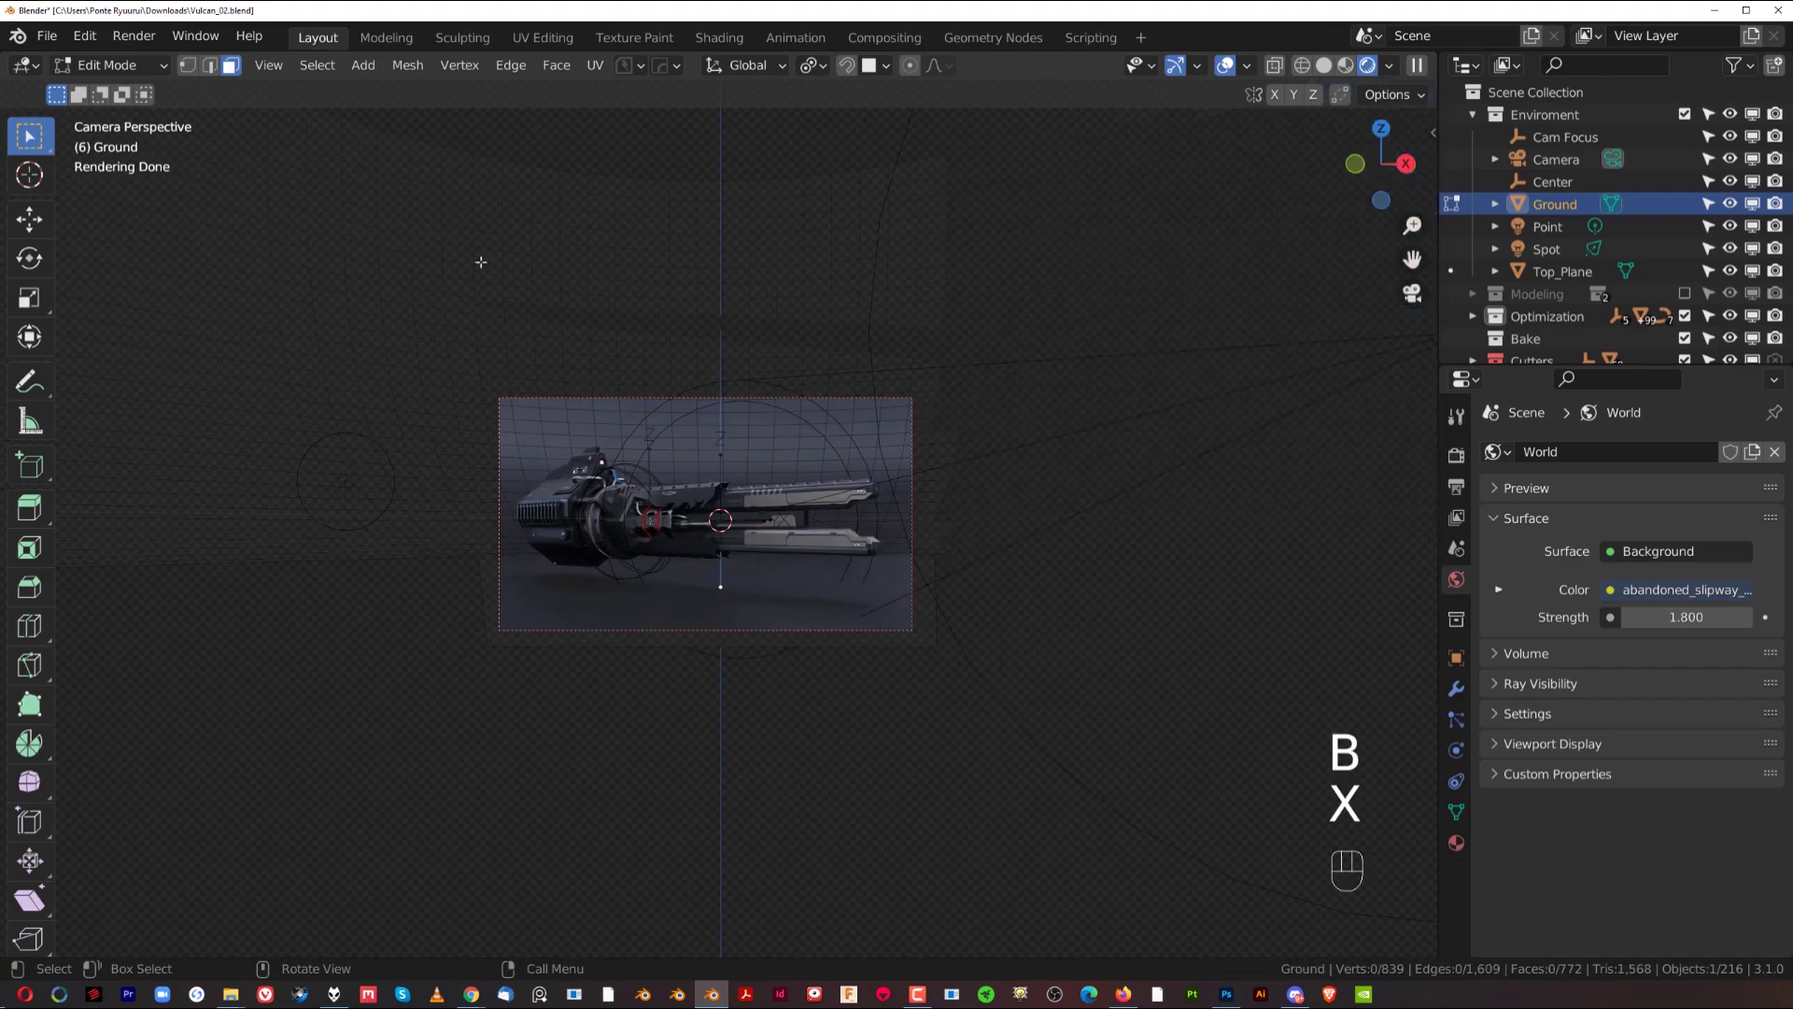
key("b")
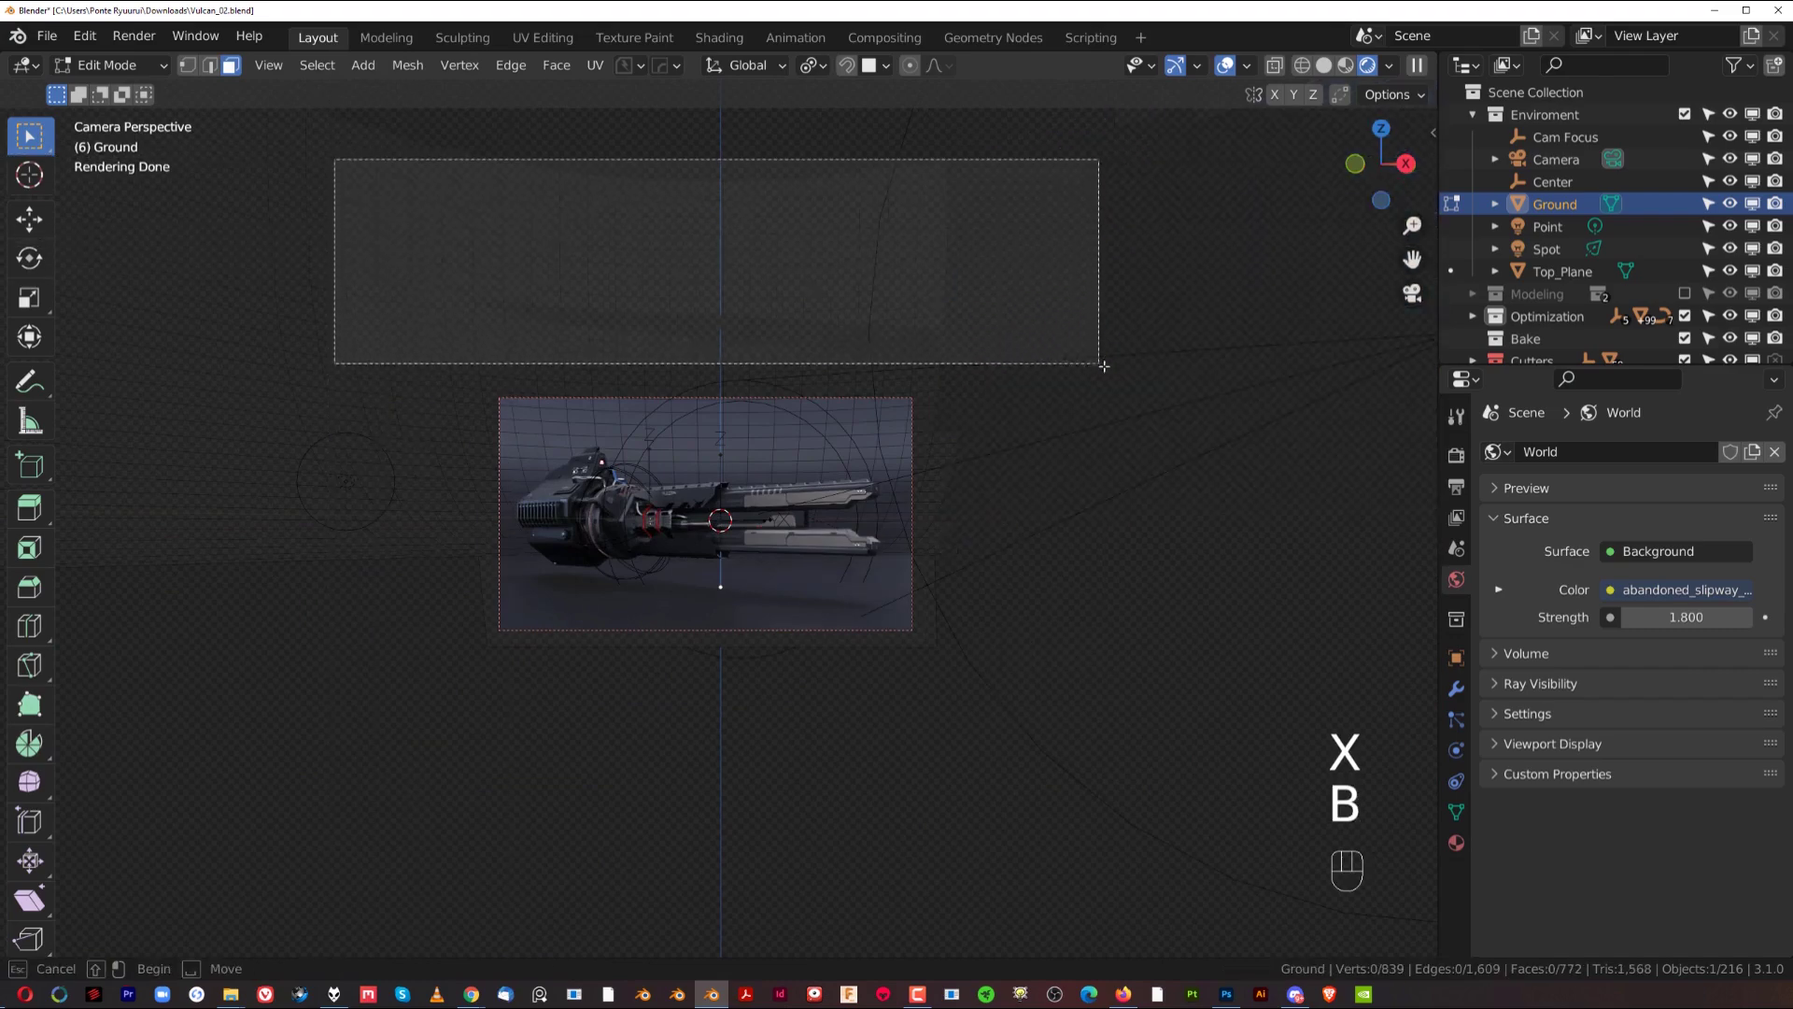
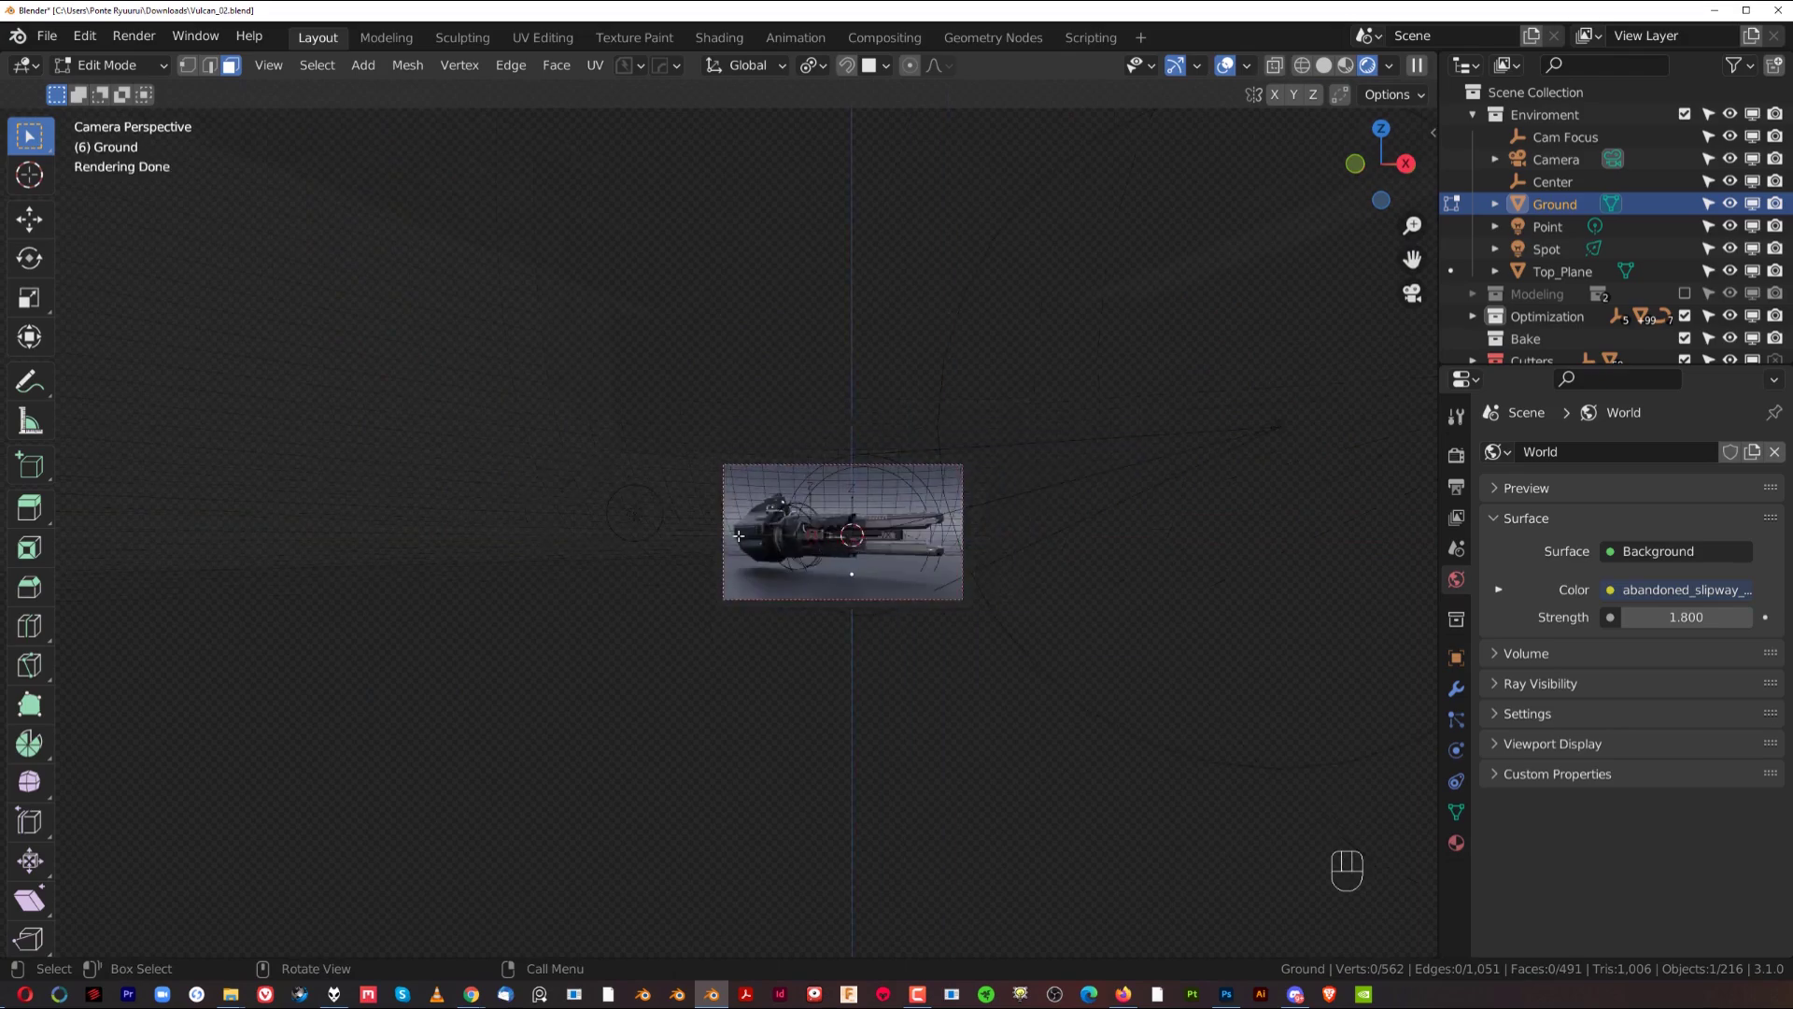
key("b")
key("x")
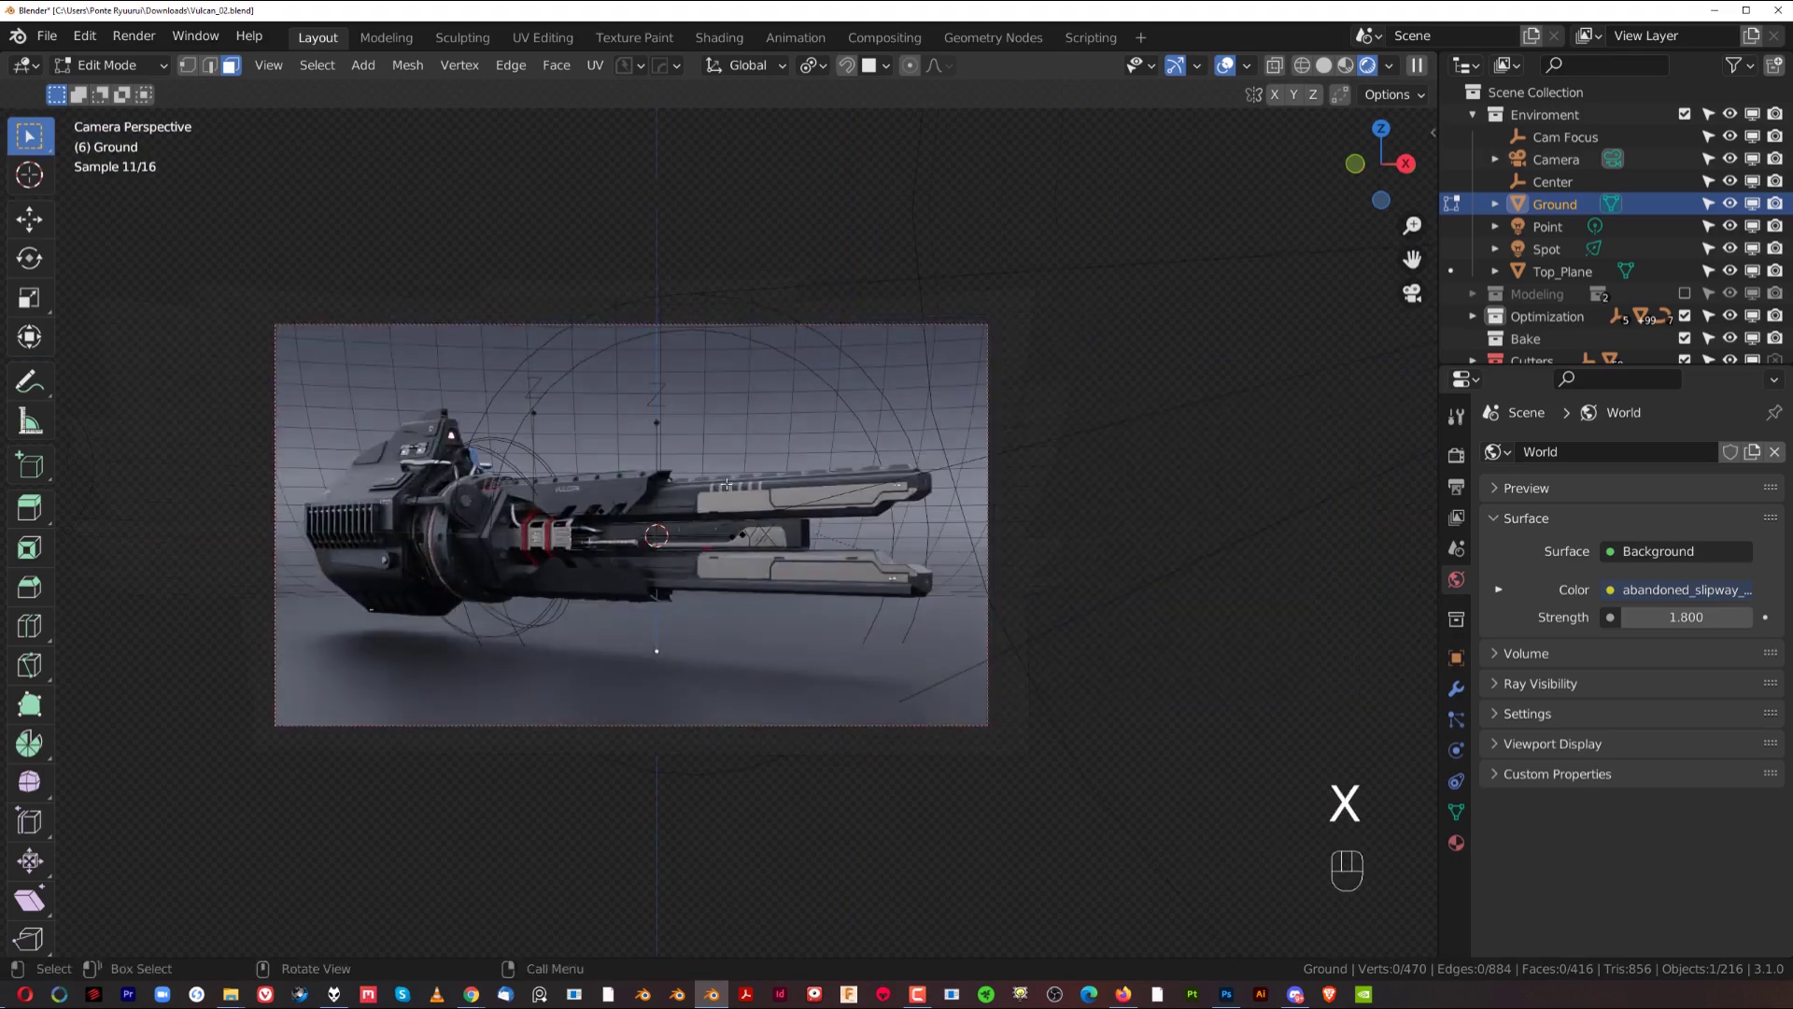
key("ctrl+z")
left_click(887, 481)
left_click(883, 473)
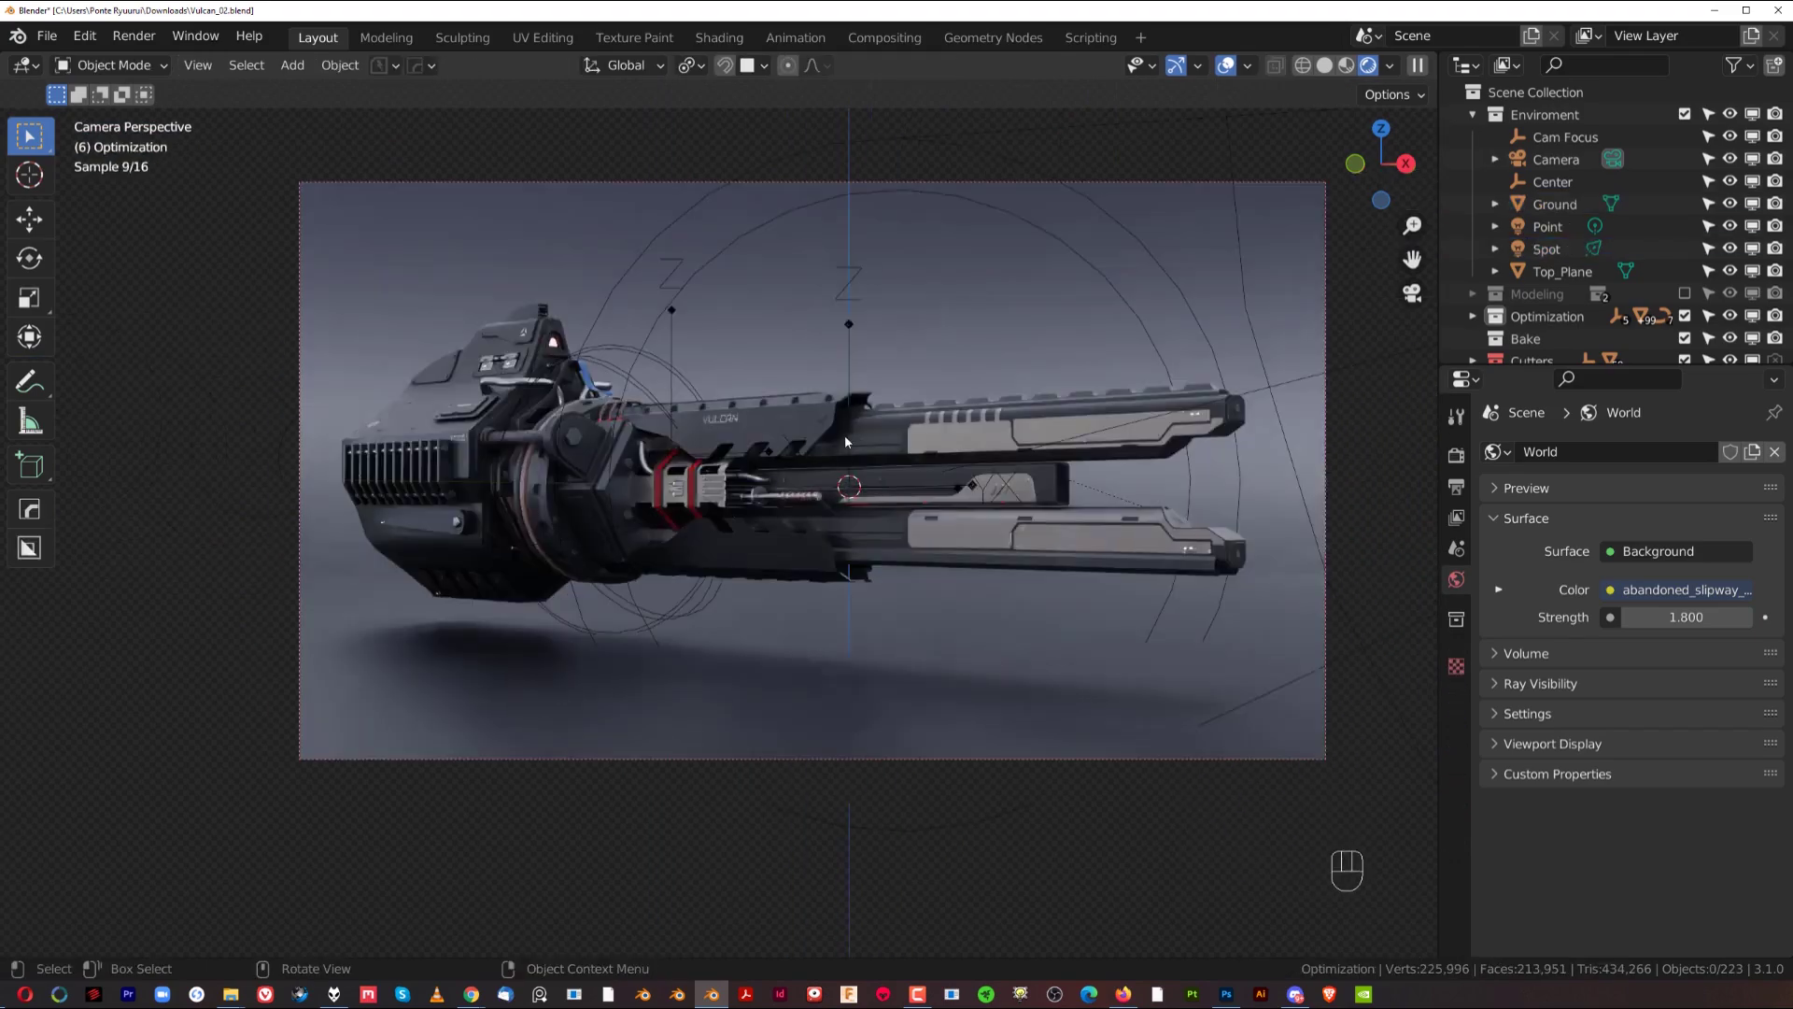
Step: Pan the camera-frame view toward the ground and spotlight area
left_click_drag(797, 403, 781, 424)
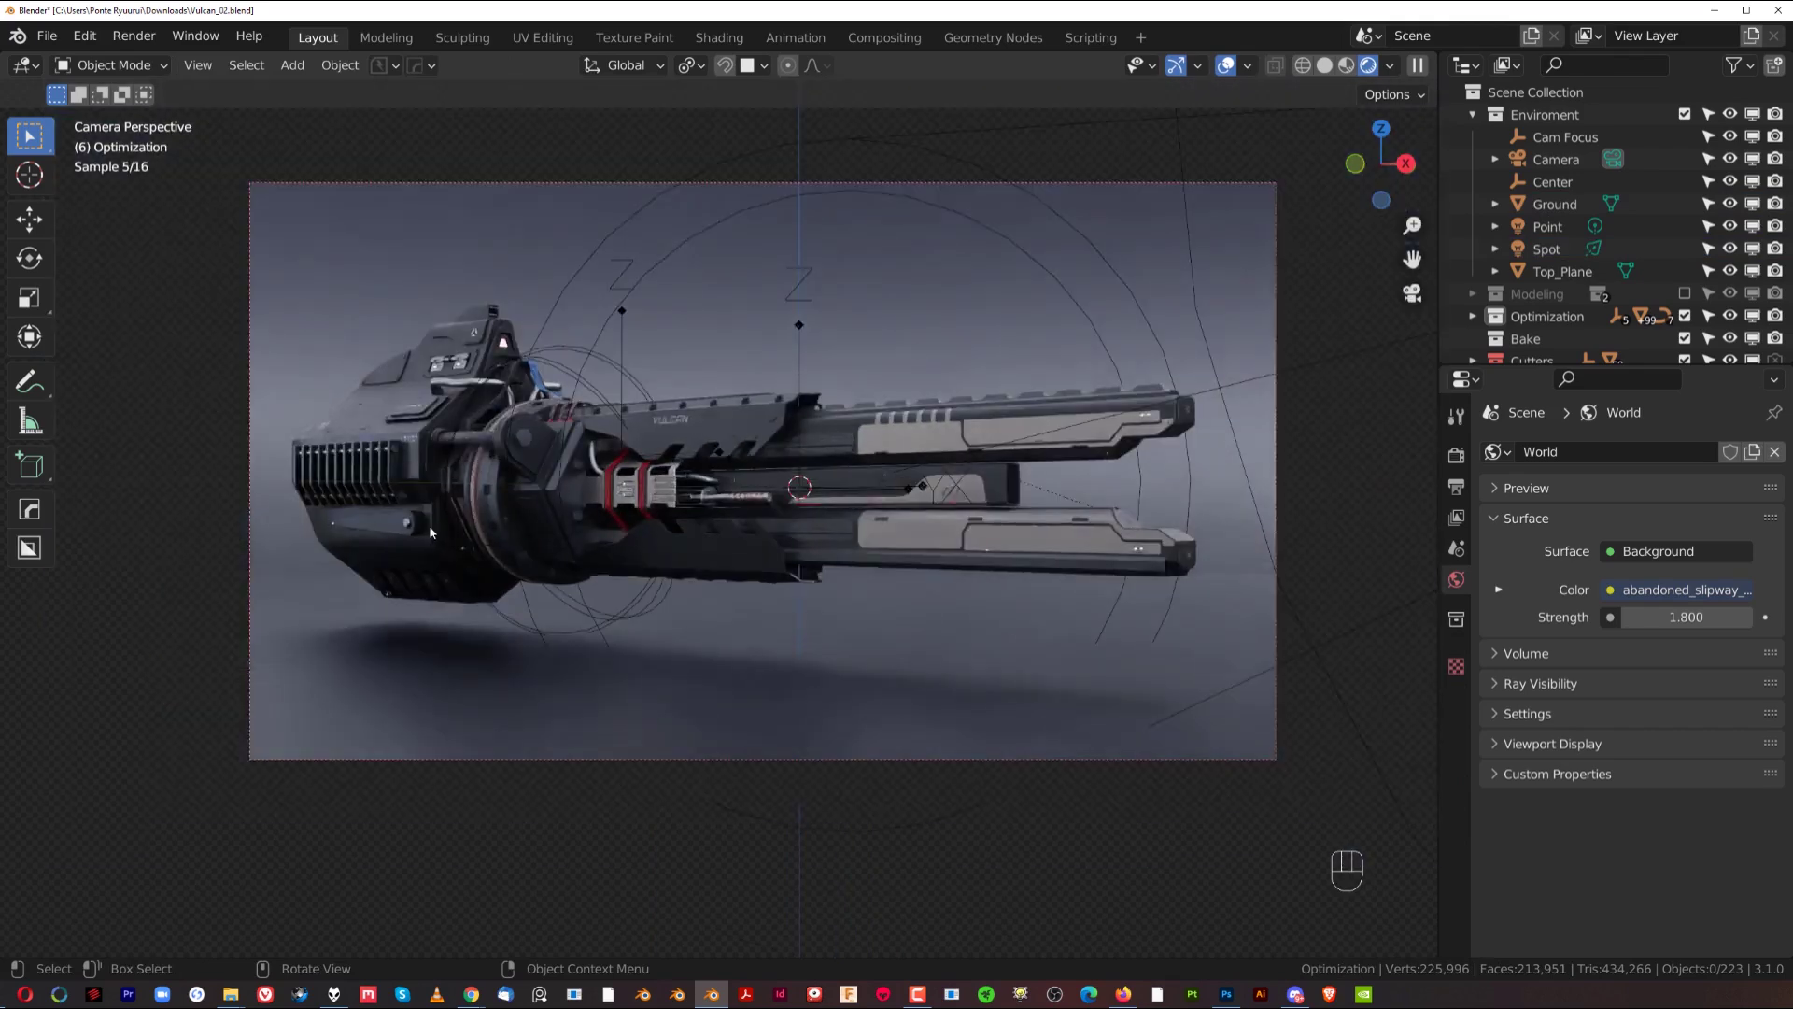
left_click_drag(872, 350, 1130, 215)
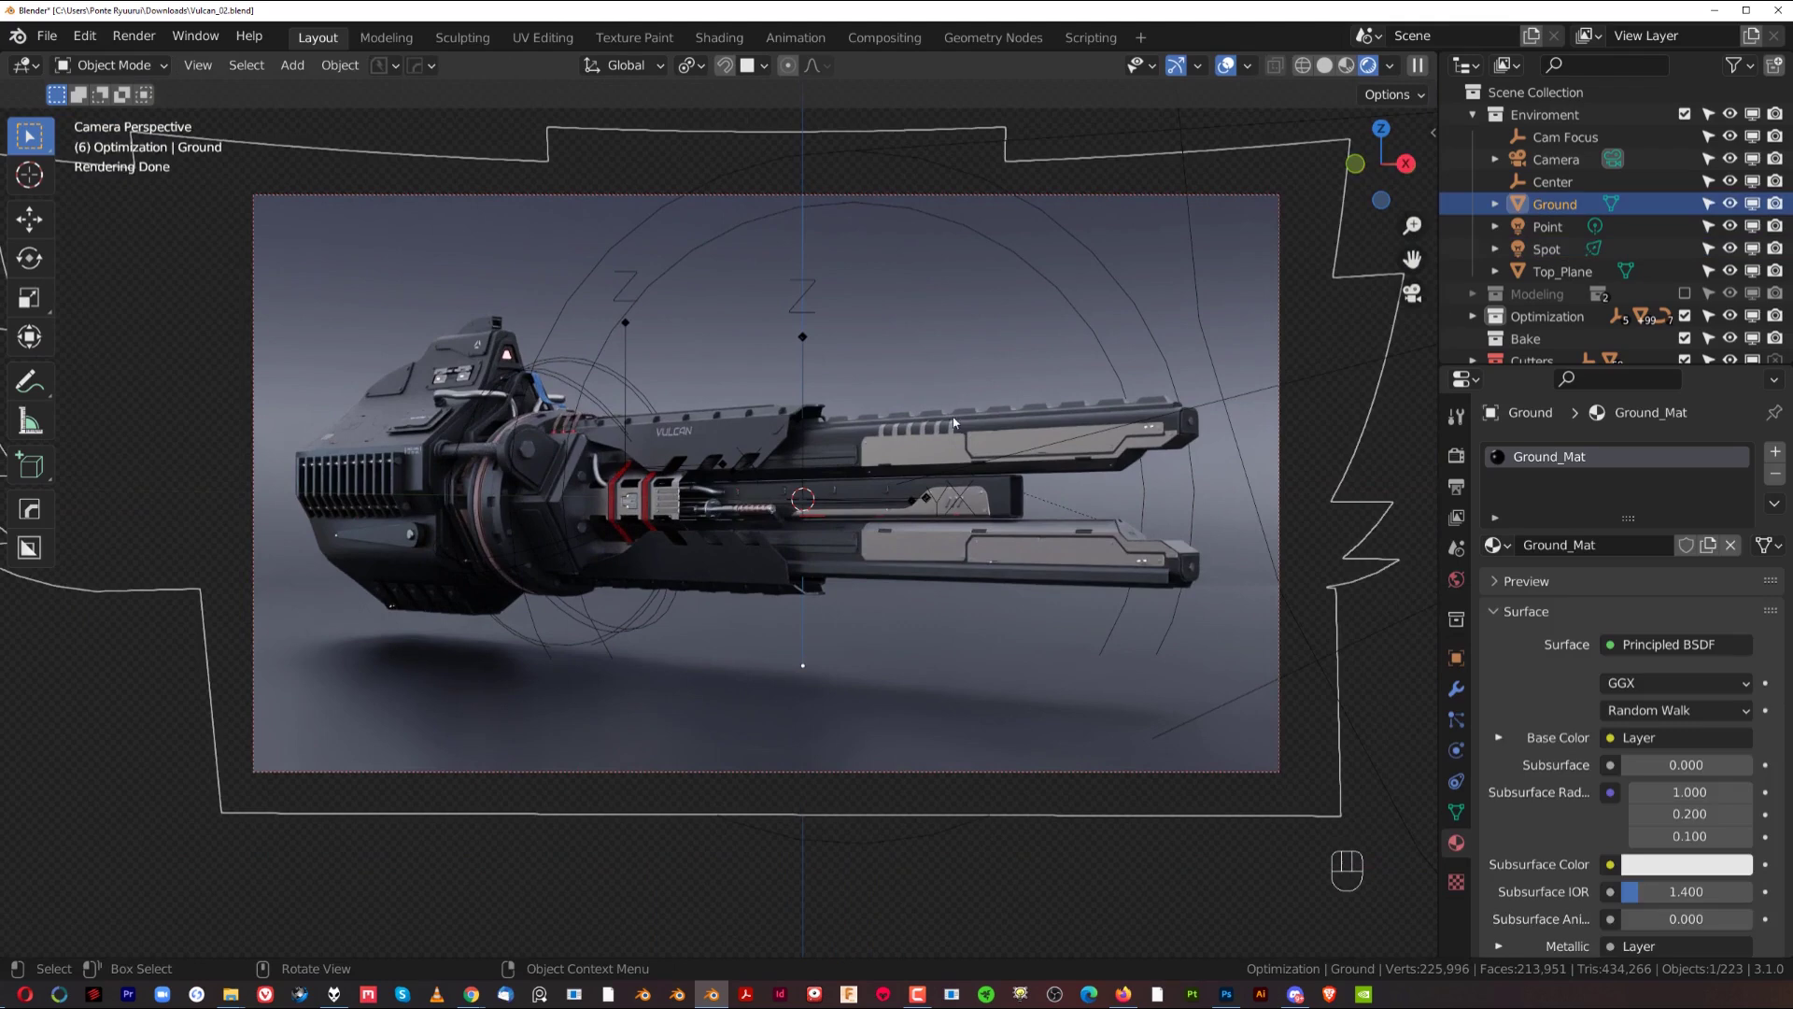
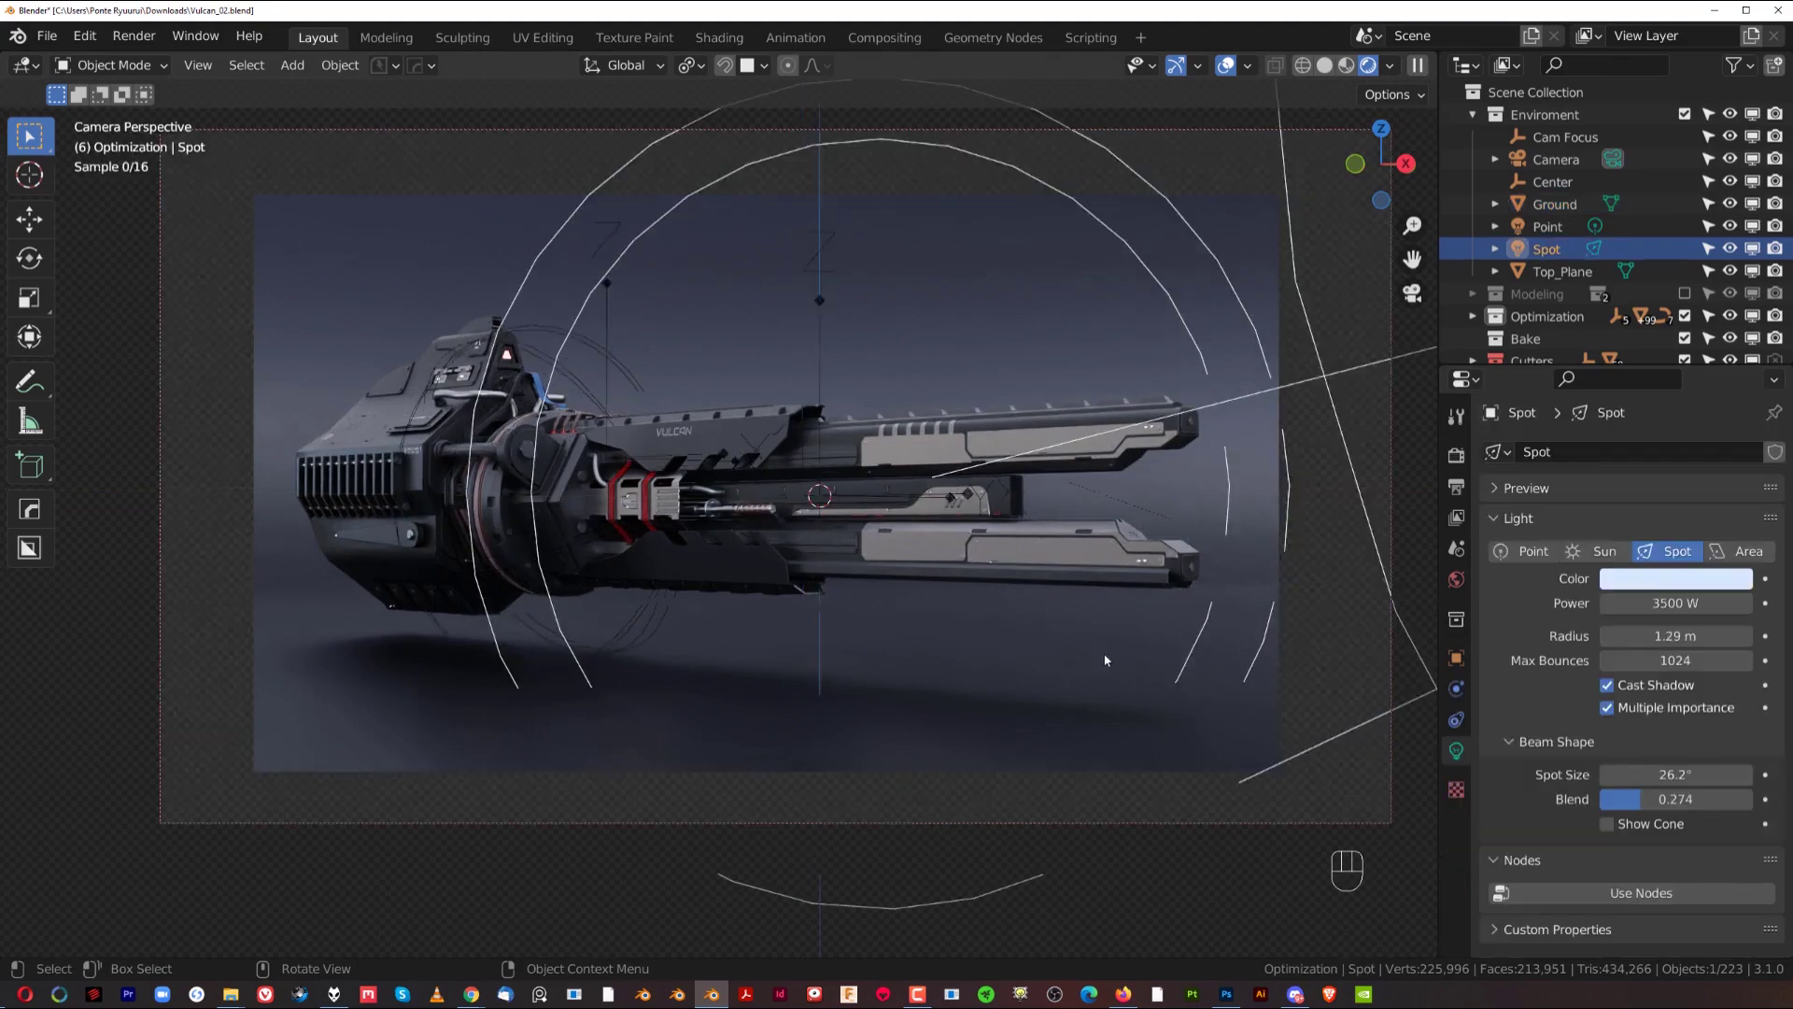
Step: Select the Ground object and review the Cycles GPU Compute render settings before saving
left_click(1043, 647)
left_click(1042, 643)
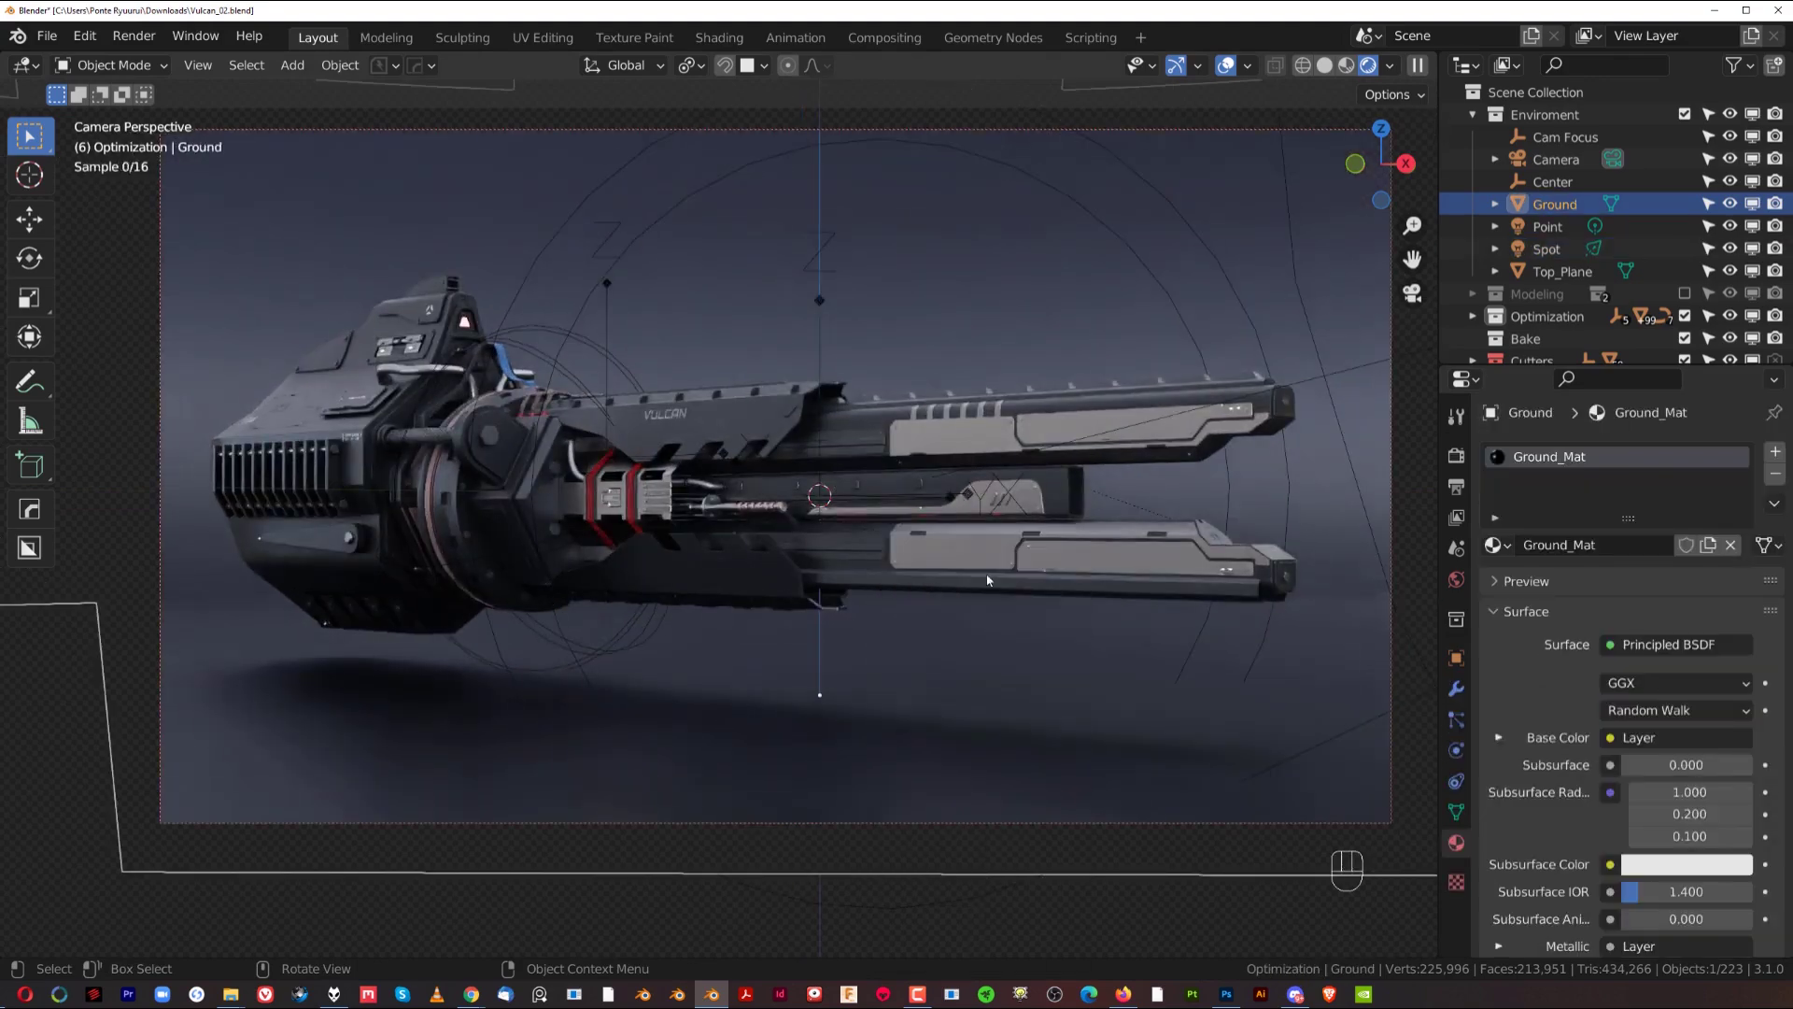
key("Tab")
key("Tab")
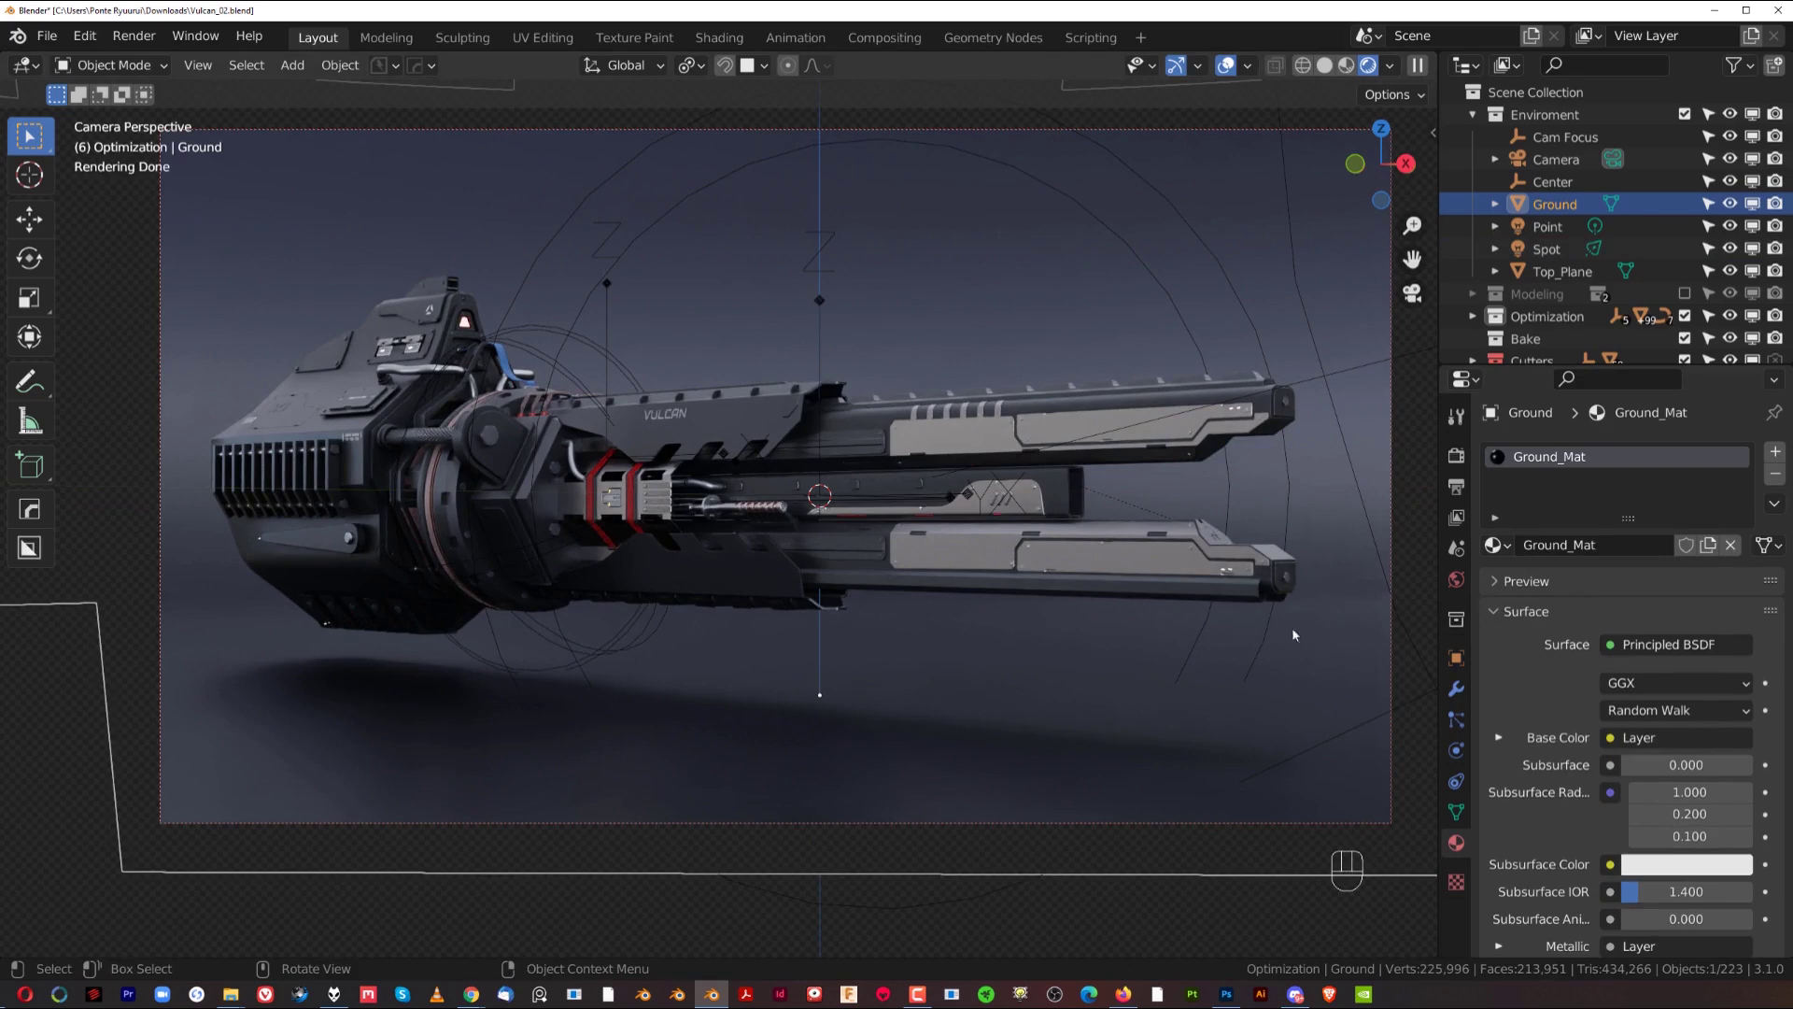
left_click(1462, 466)
left_click(1530, 697)
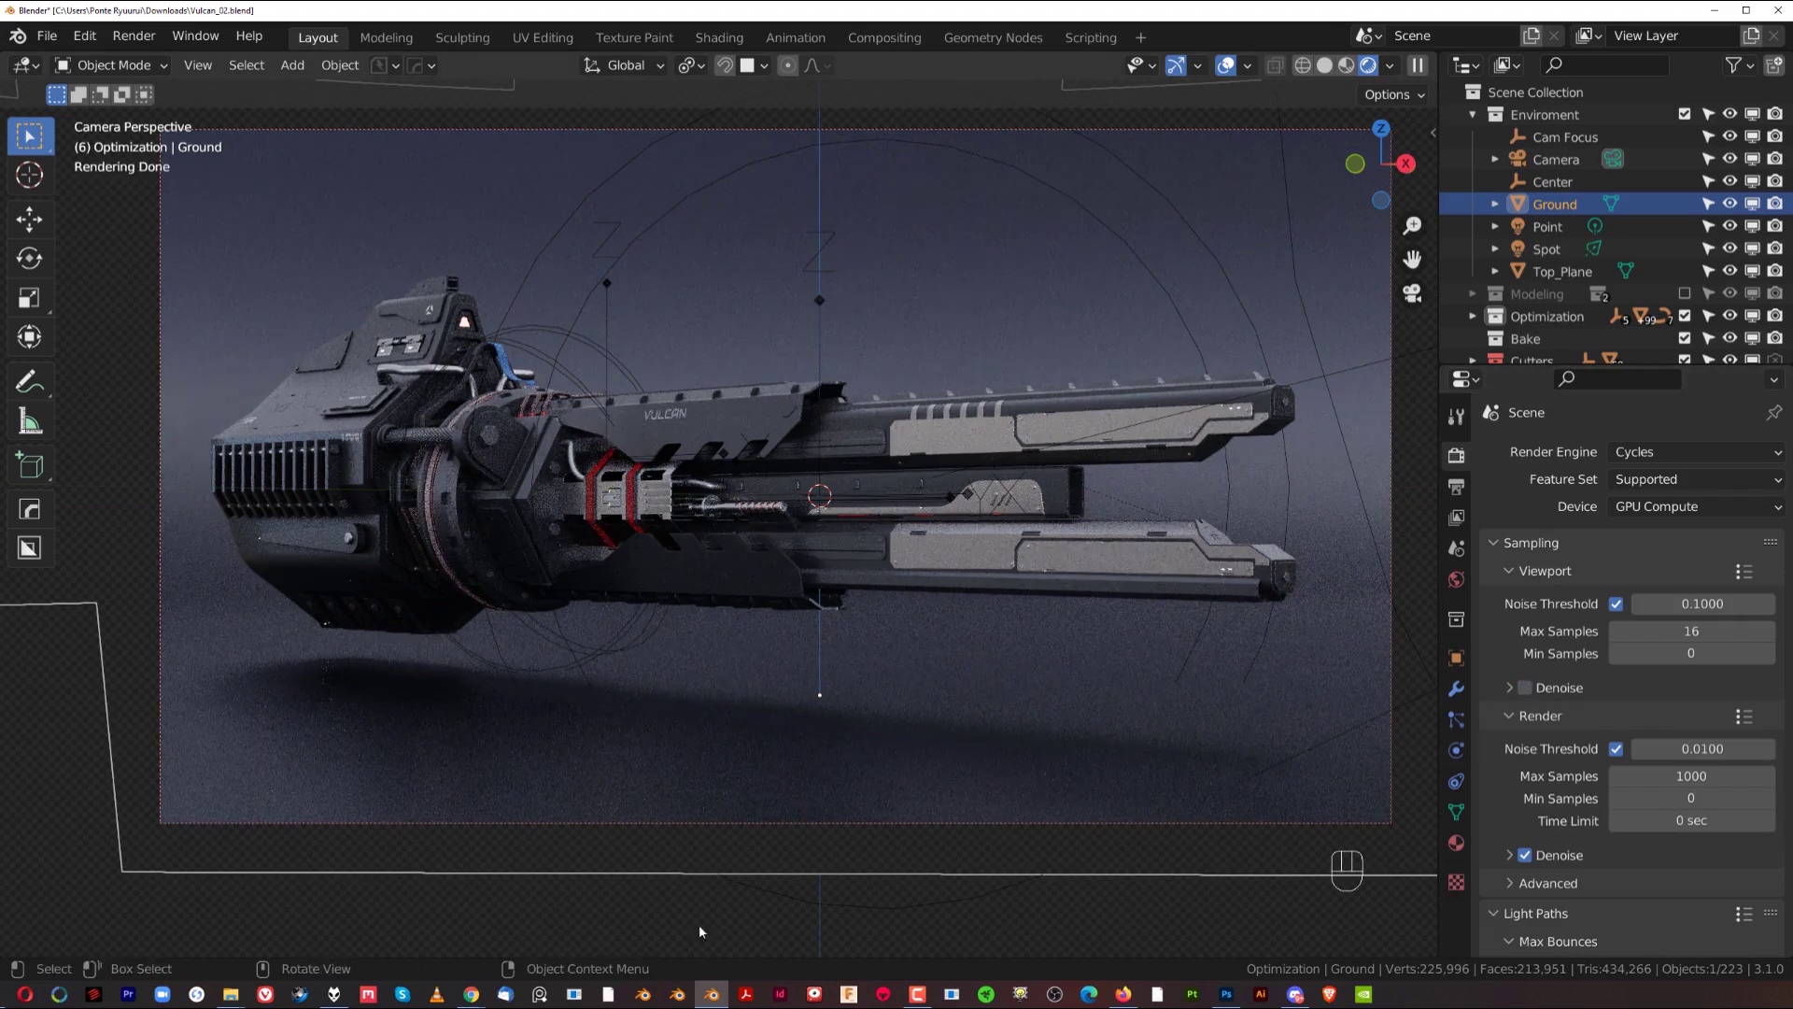
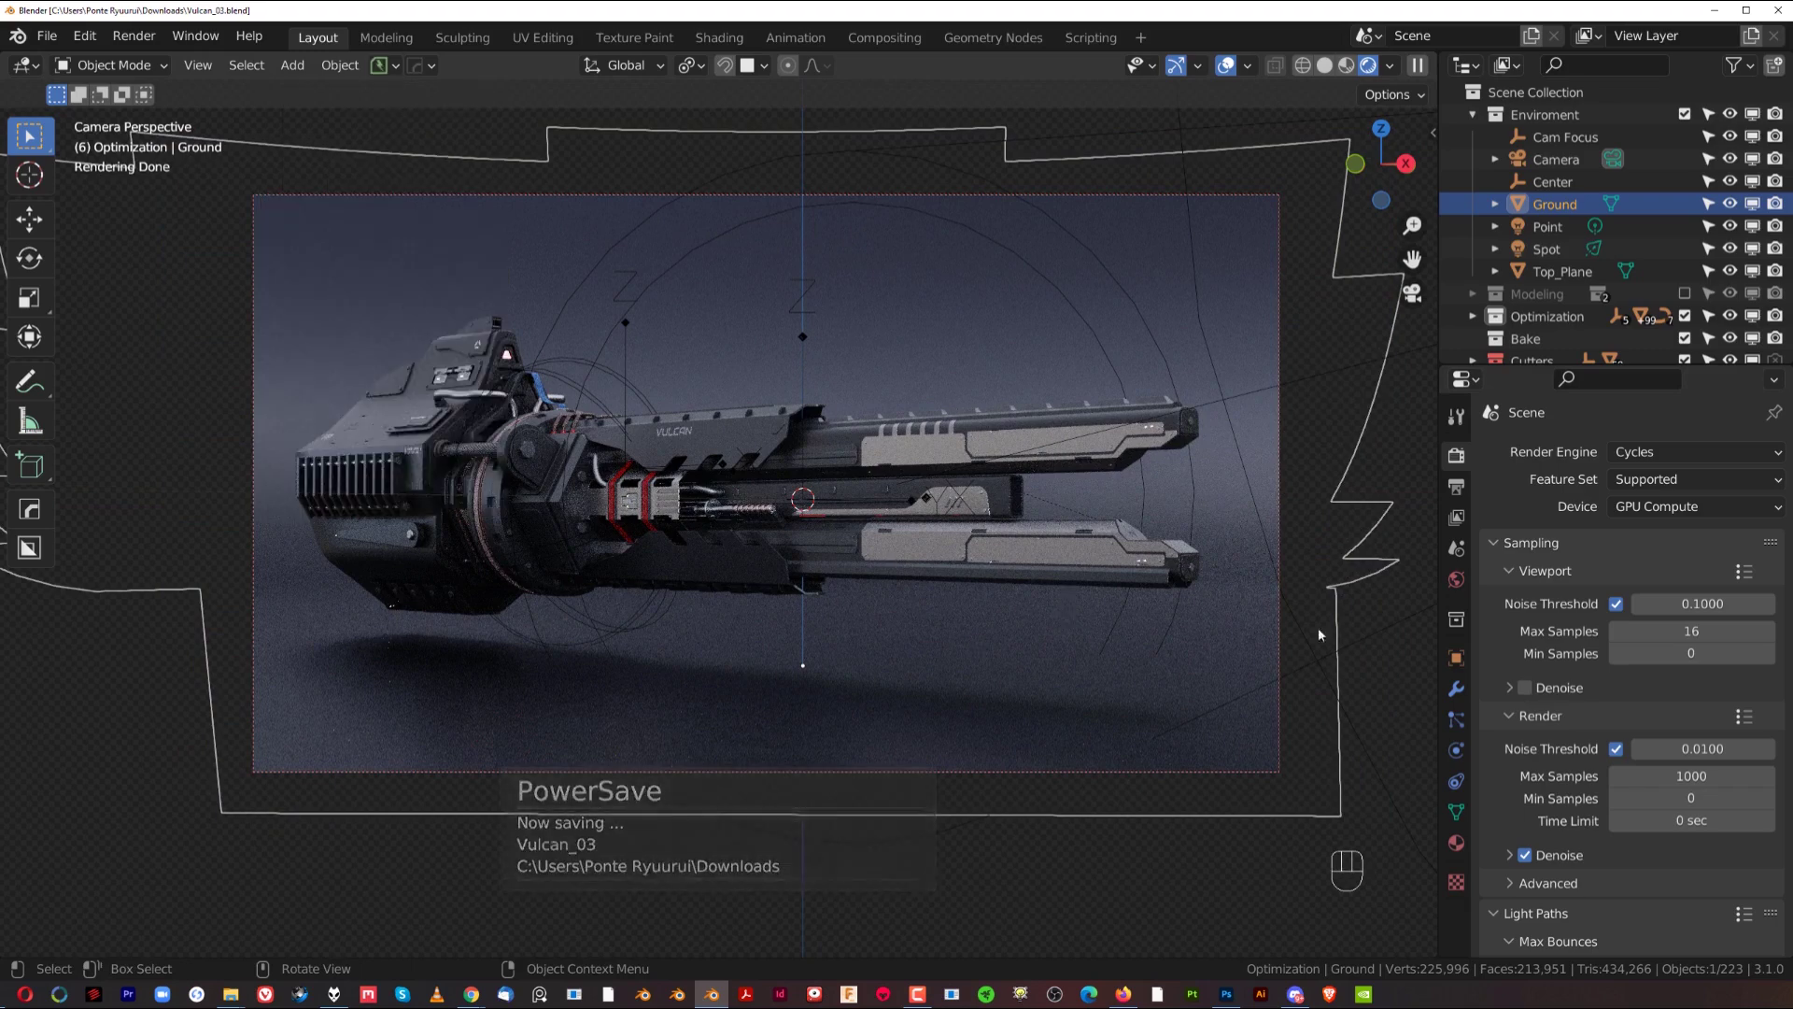
left_click(1469, 461)
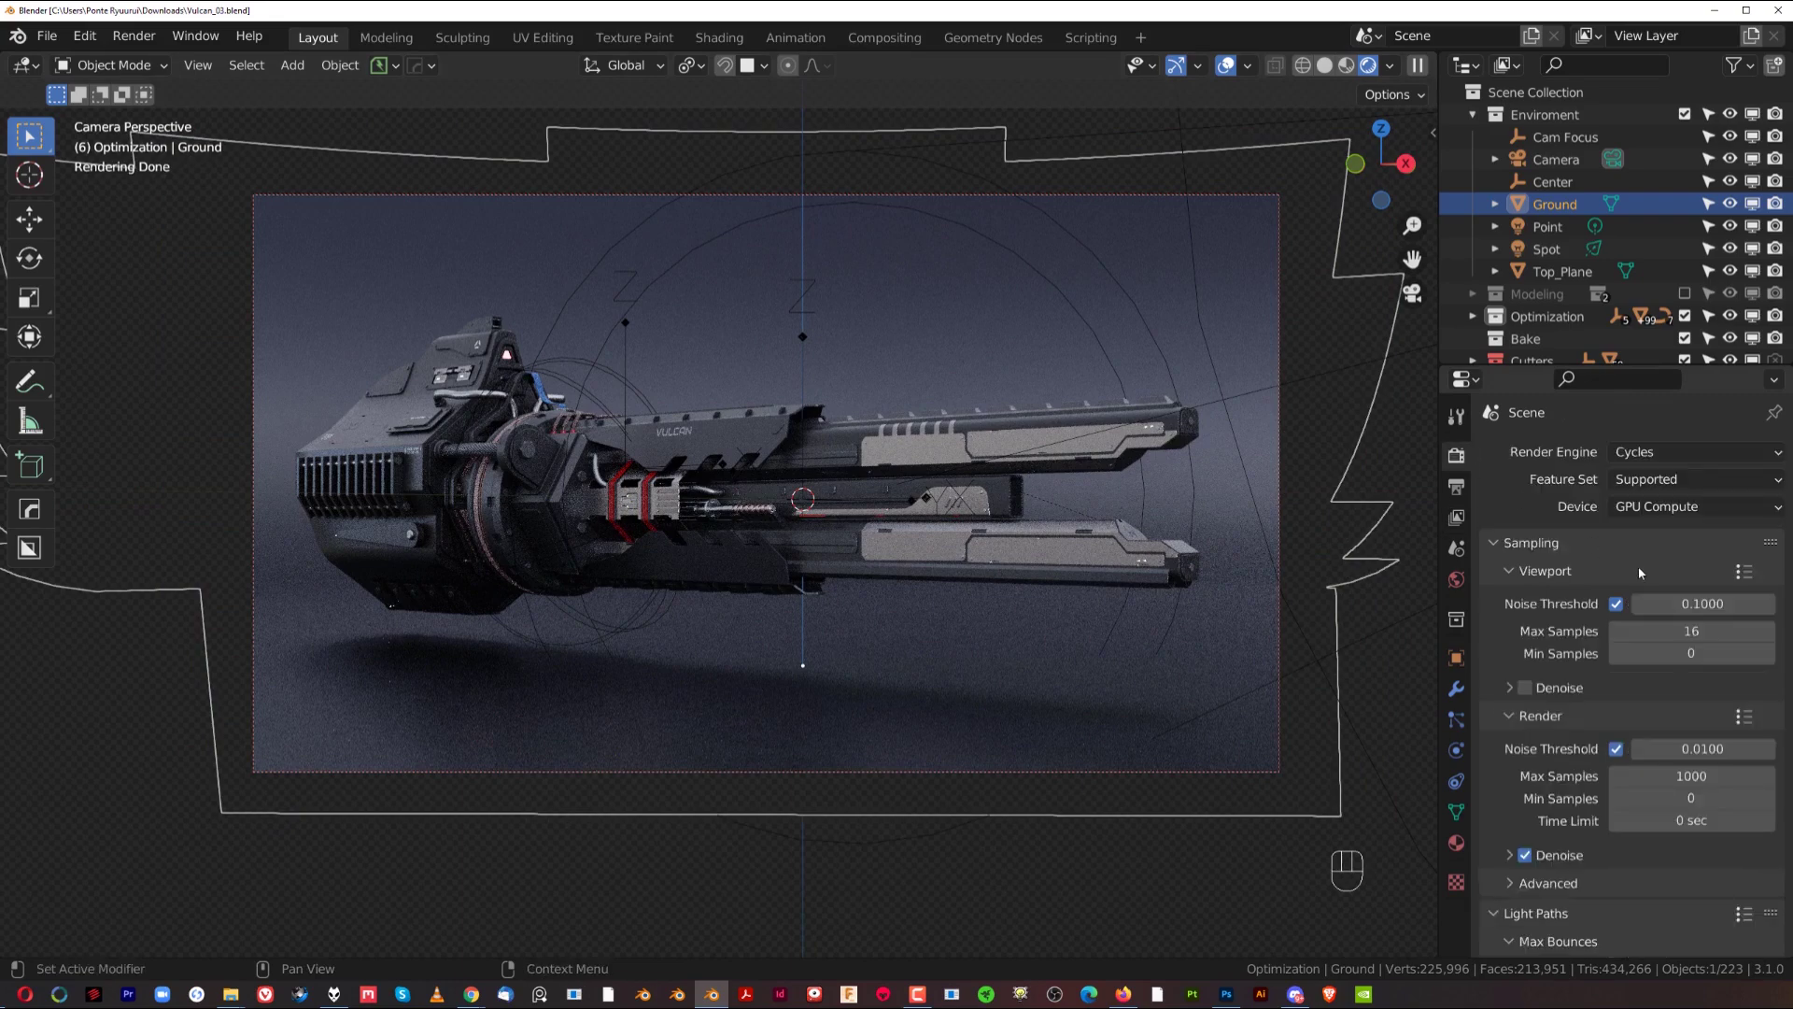